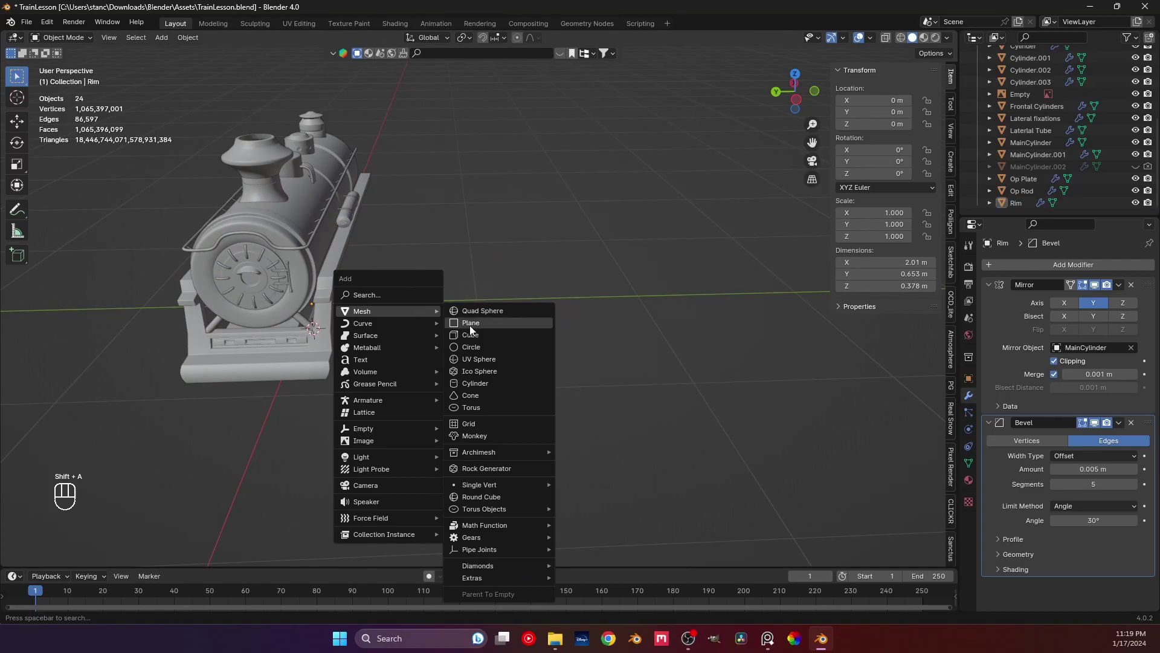
Step: Add a plane beside the locomotive and move it aside along Y
key("shift+a")
key("g")
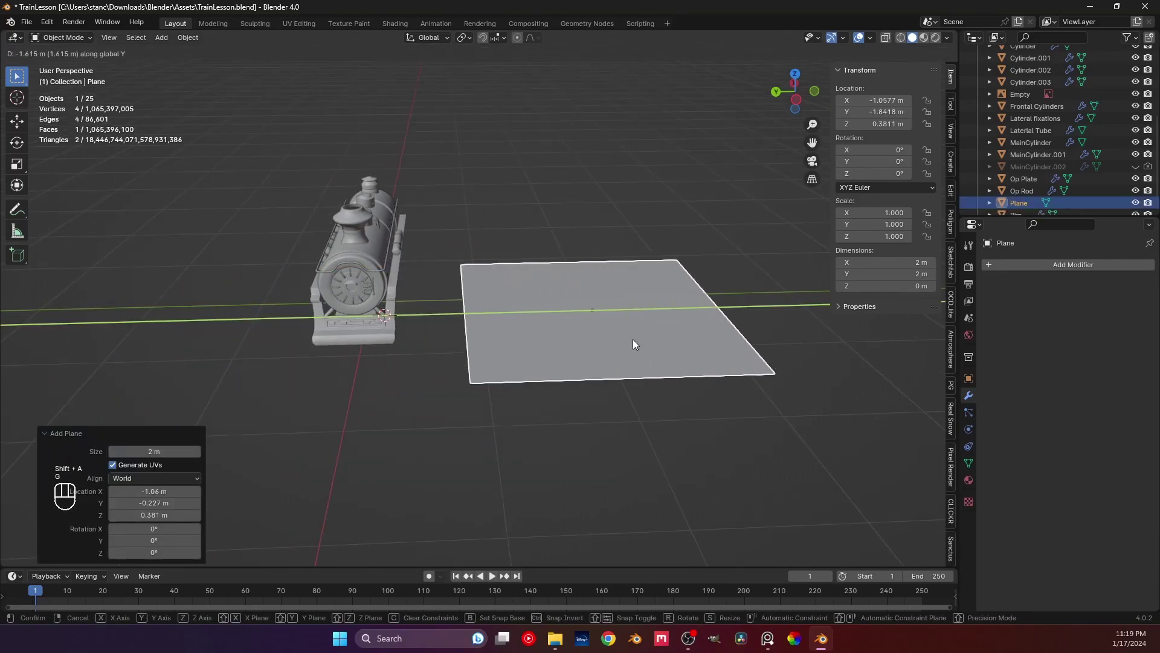
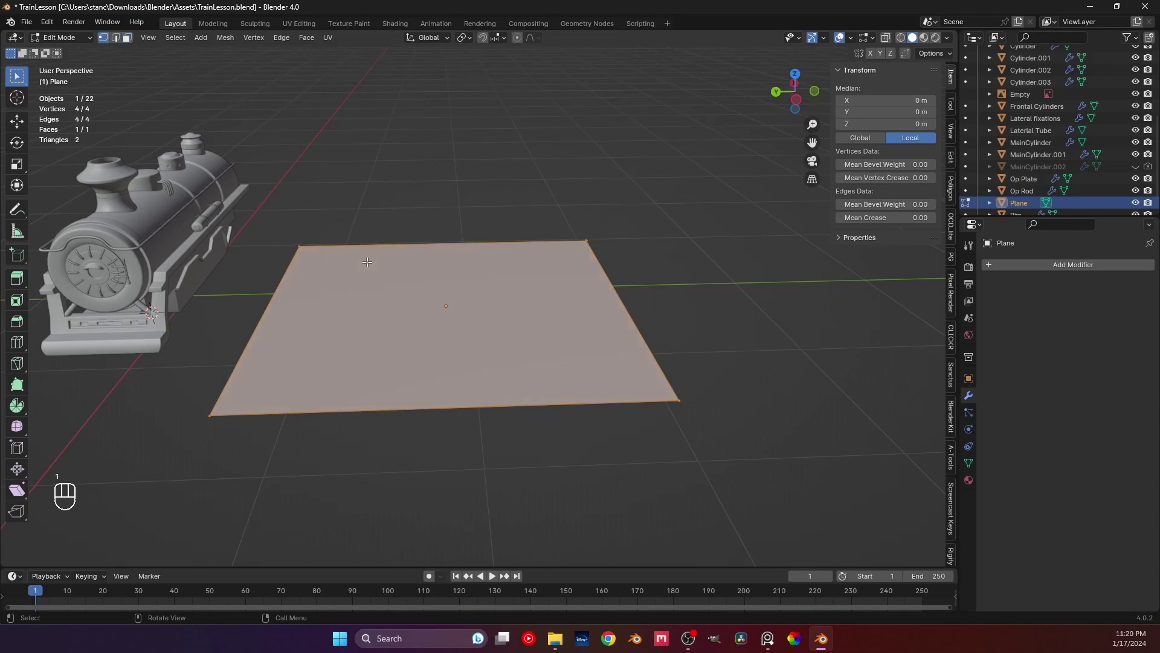
Step: Subdivide the plane into a dense grid with extra cuts
key("1")
left_click_drag(430, 285, 417, 296)
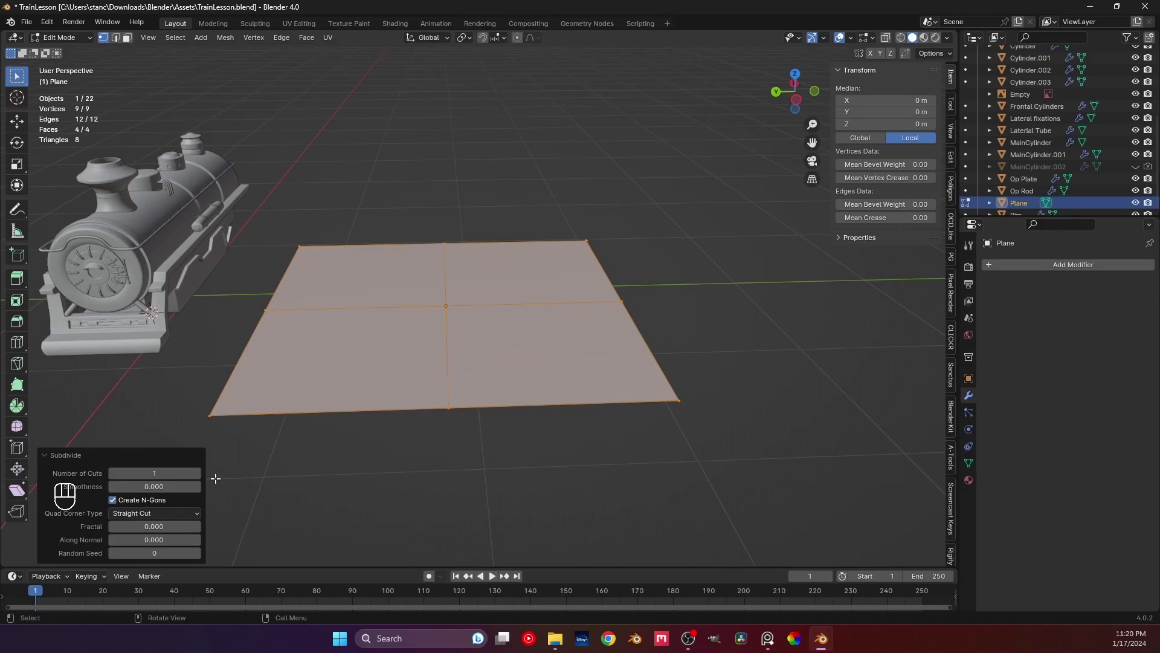
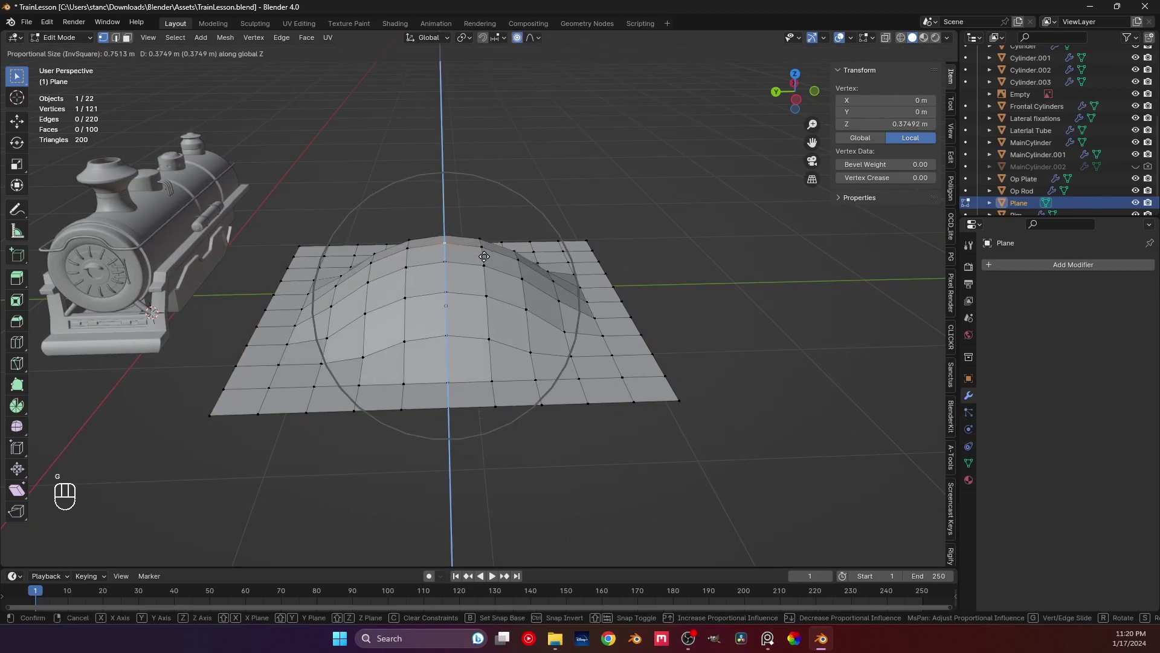
Step: Raise the centre vertex into a smooth hill with proportional editing and select the hilltop faces
left_click_drag(489, 285, 482, 318)
left_click_drag(406, 225, 477, 281)
key("Tab")
key("Tab")
left_click_drag(441, 279, 502, 275)
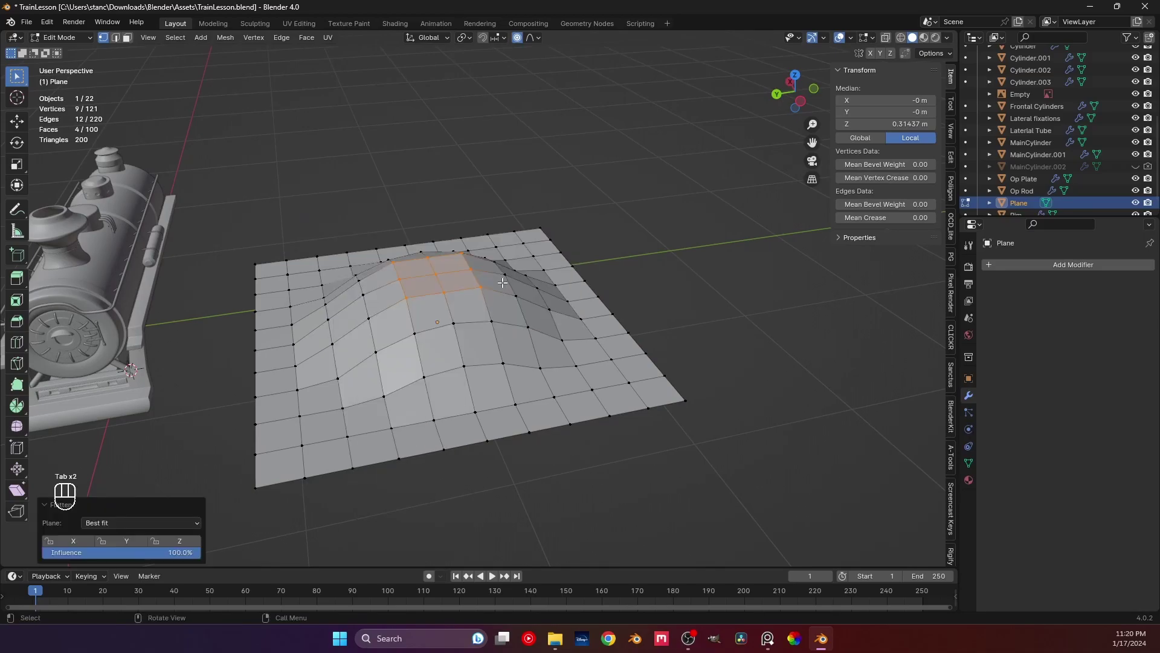
left_click_drag(484, 290, 515, 287)
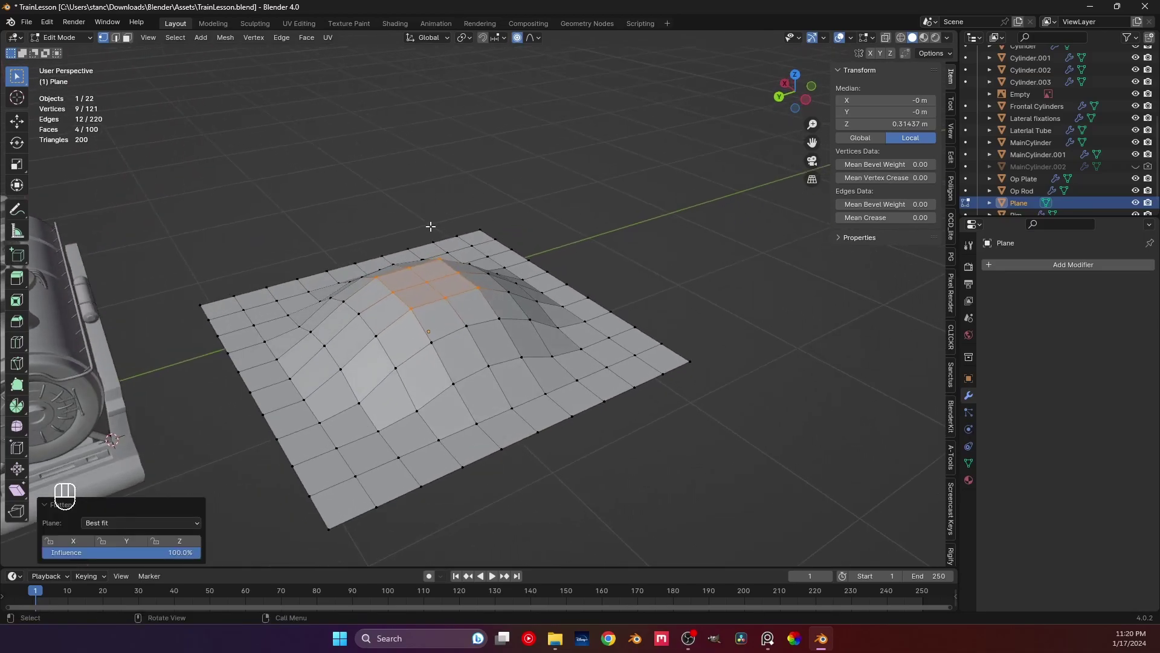
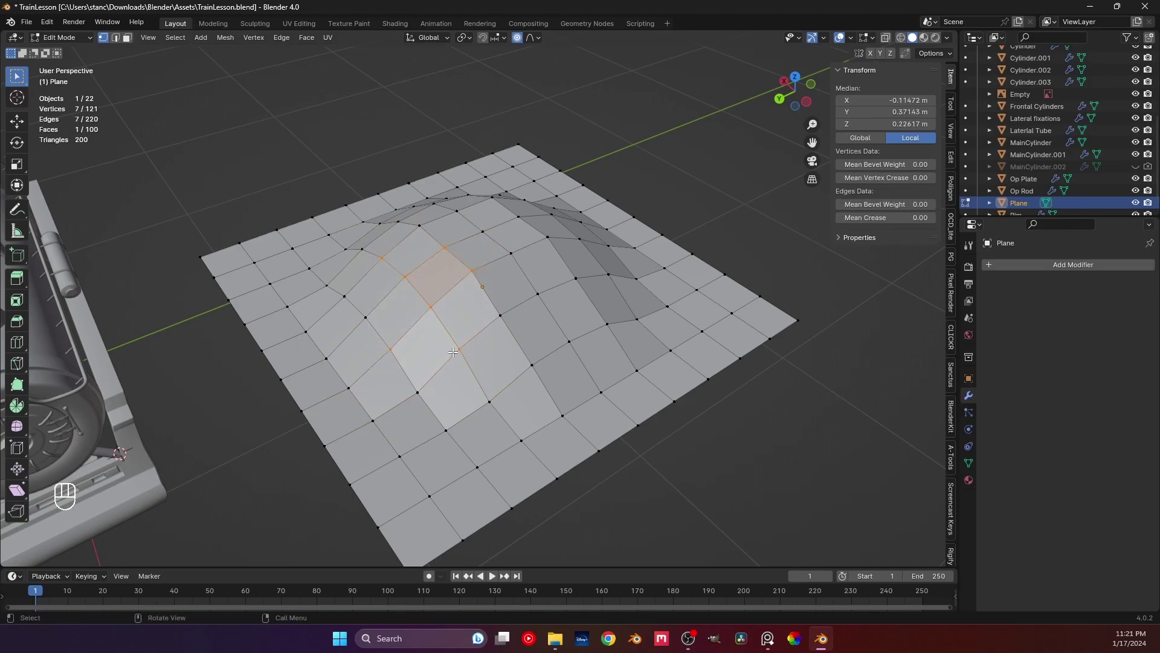
Step: Round a patch of slope faces into a regular circle with LoopTools Circle
key("3")
middle_click(441, 332)
left_click(448, 326)
left_click(437, 263)
key("1")
left_click_drag(406, 328, 462, 373)
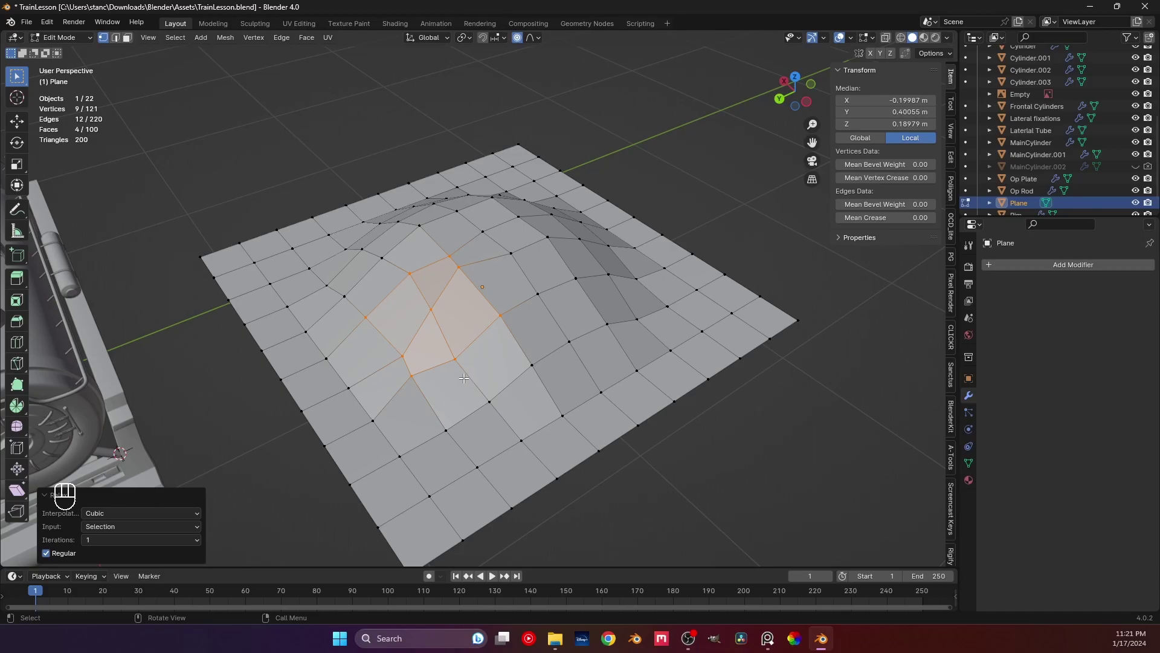
Step: Leave edit mode and delete the practice plane, leaving only the locomotive
key("Tab")
key("x")
middle_click(334, 337)
middle_click(294, 337)
middle_click(334, 397)
middle_click(448, 318)
Step: Orbit and zoom to a close view of the locomotive's front bracket
left_click_drag(429, 353, 541, 354)
left_click_drag(502, 335, 484, 325)
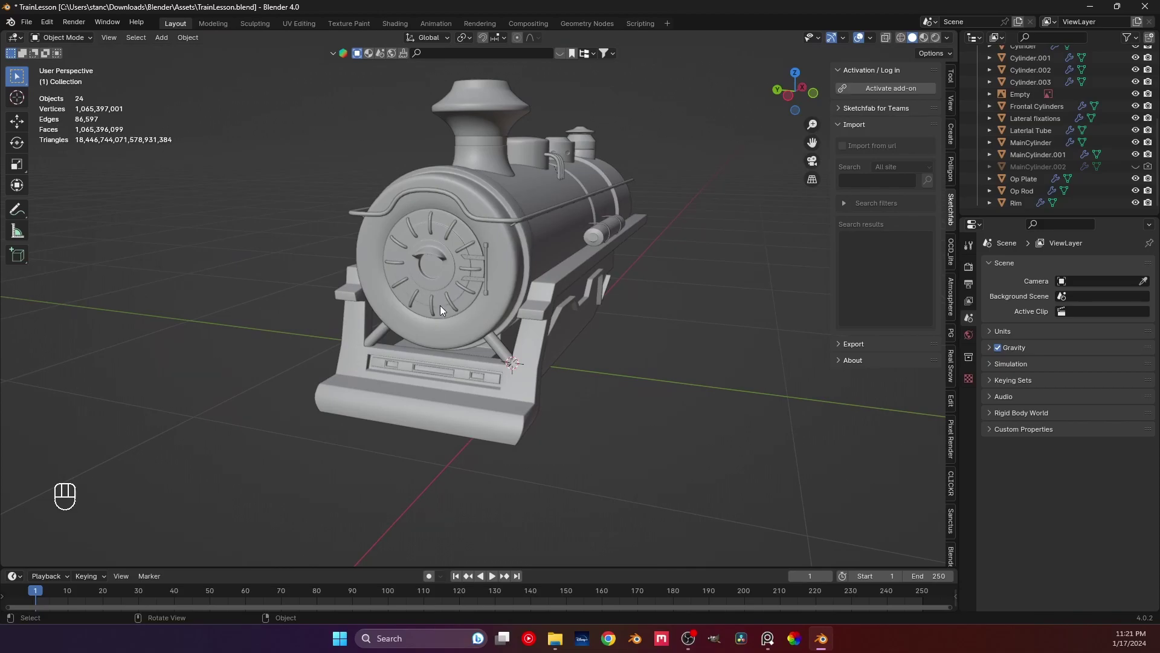
left_click_drag(527, 326, 461, 296)
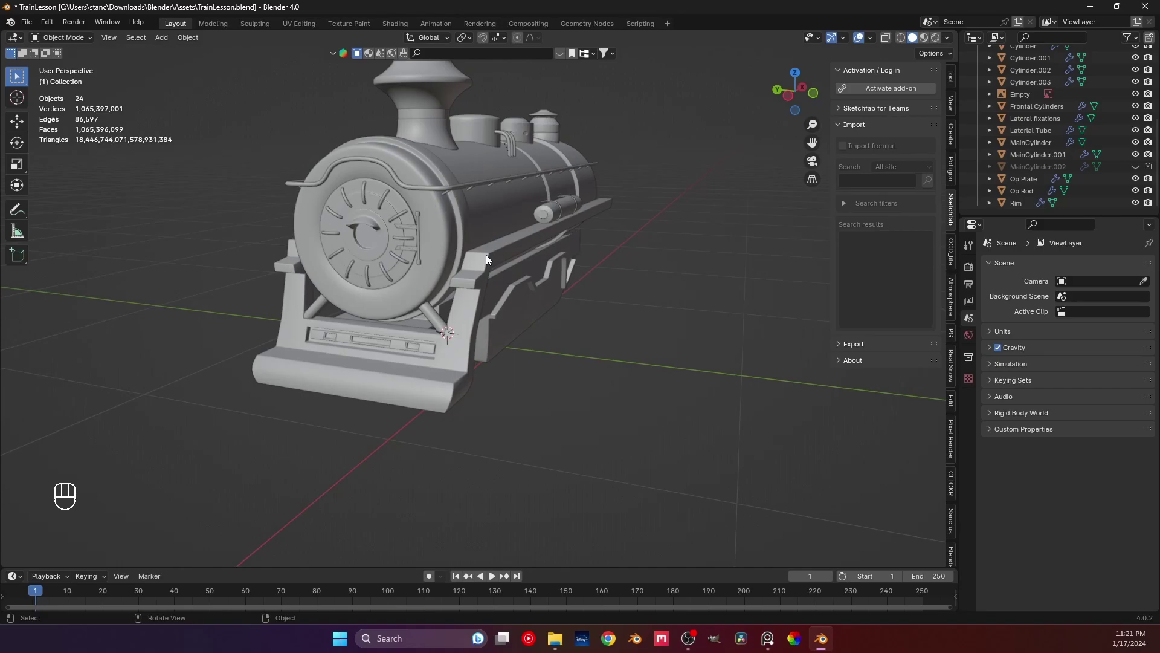
key("KP_1")
left_click_drag(392, 282, 473, 297)
left_click(536, 271)
left_click(430, 286)
Step: Switch to side orthographic view, select the Rim bracket and enter edit mode on its band face
key("ctrl+KP_3")
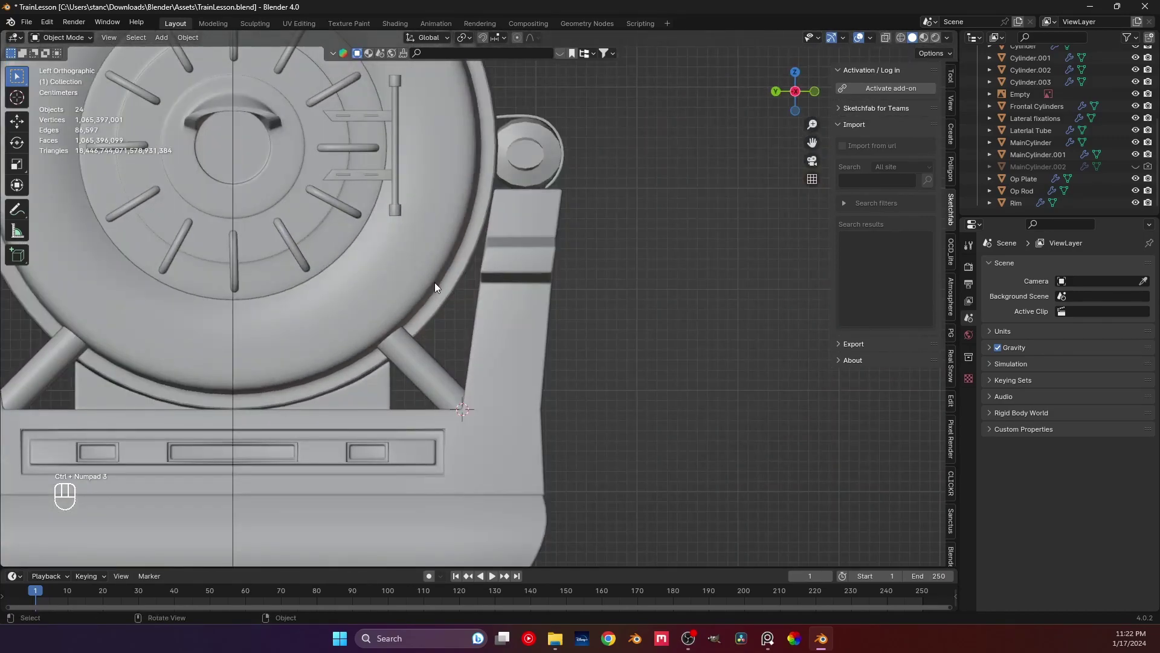
left_click_drag(590, 267, 495, 309)
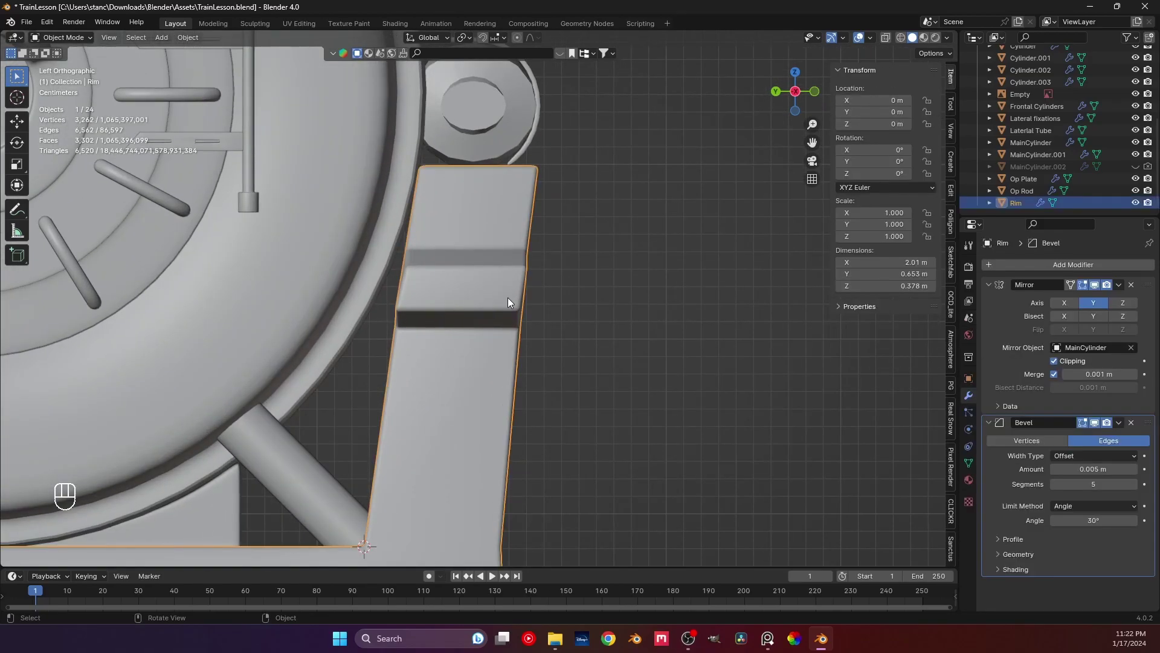
left_click(489, 292)
key("Tab")
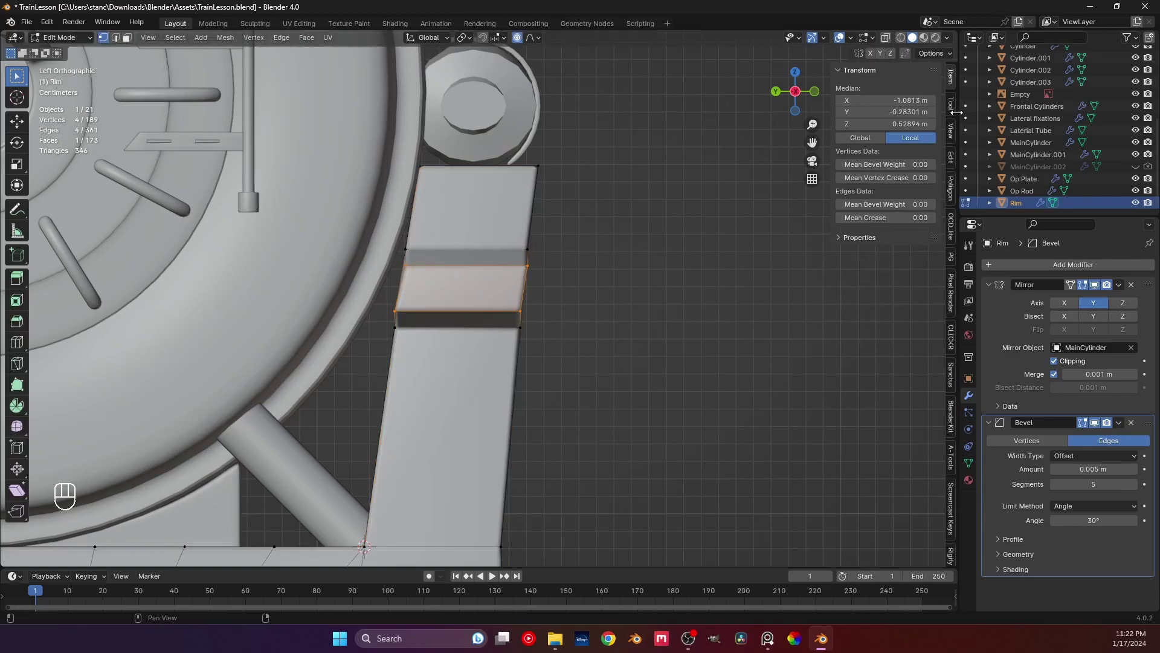
Step: Return Rim to object mode and reveal the Bool Tool panel in the Edit sidebar
left_click(951, 160)
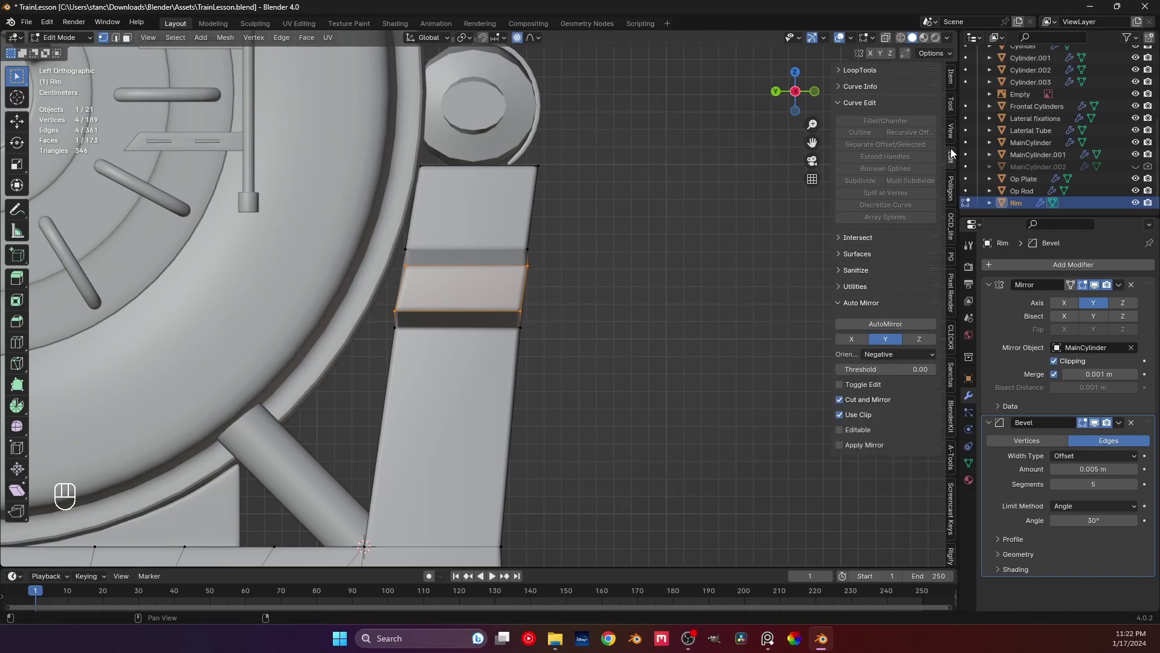
key("Tab")
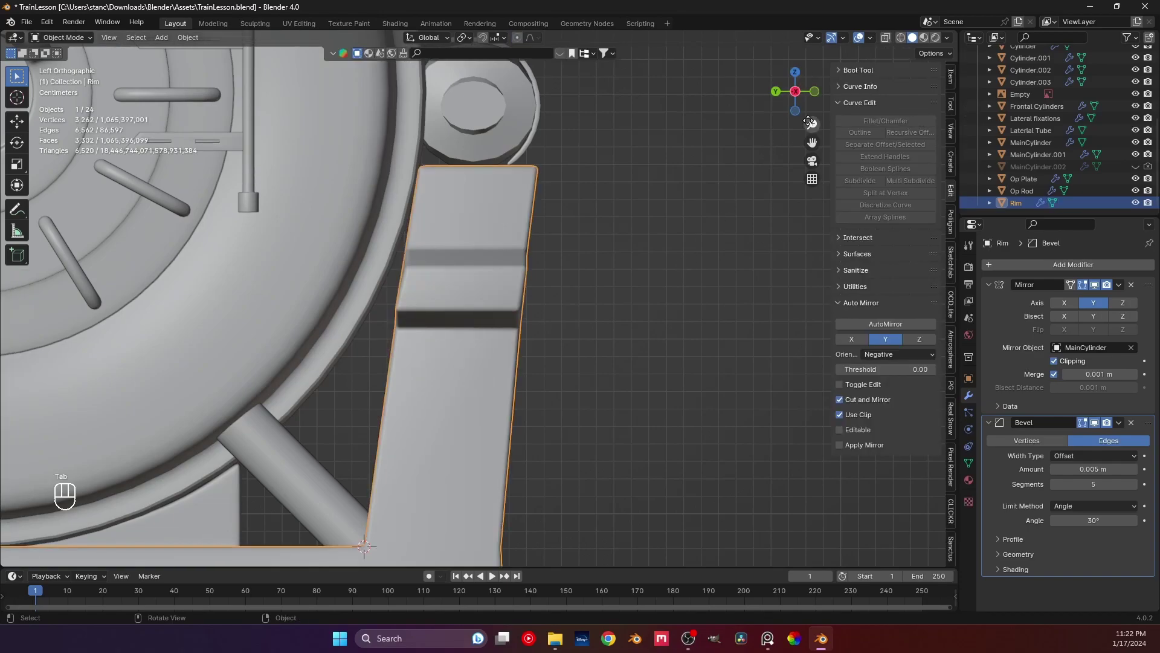
left_click(842, 74)
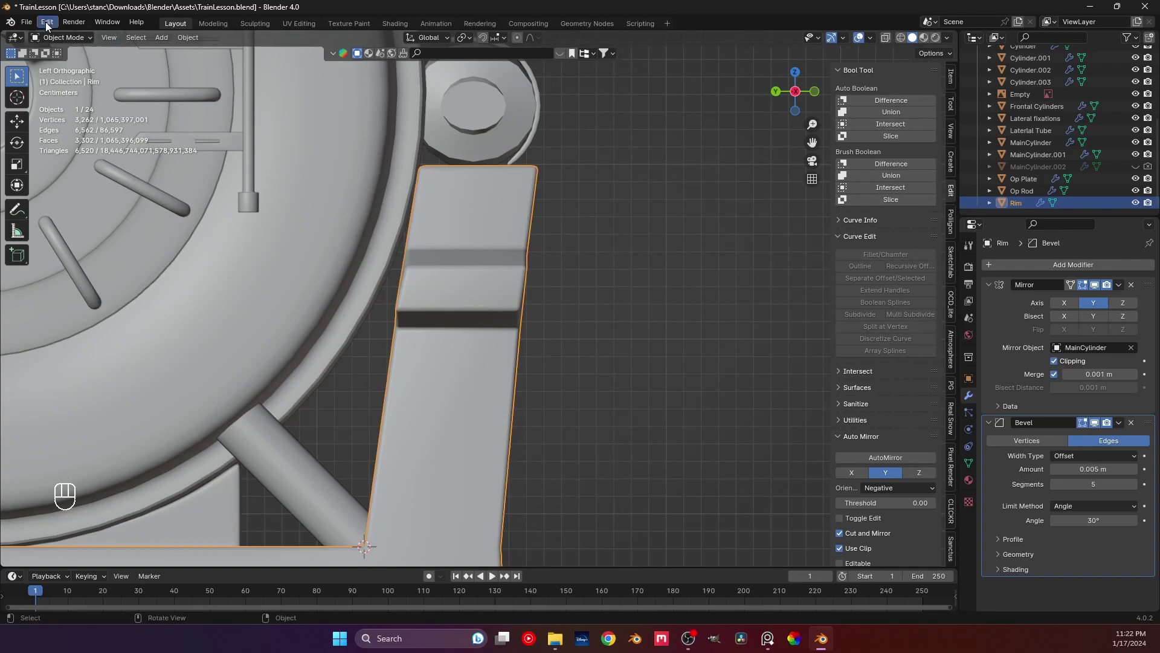
left_click_drag(75, 93, 111, 158)
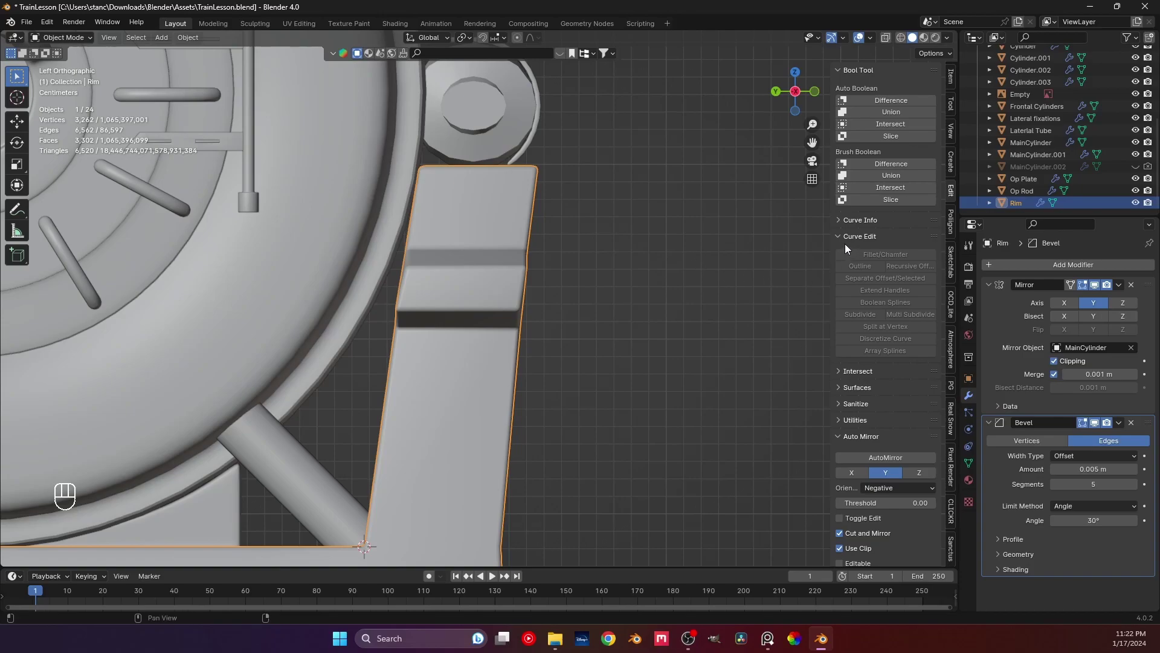
Step: Browse the sidebar's curve and intersect tool panels and orbit around the locomotive
left_click(841, 239)
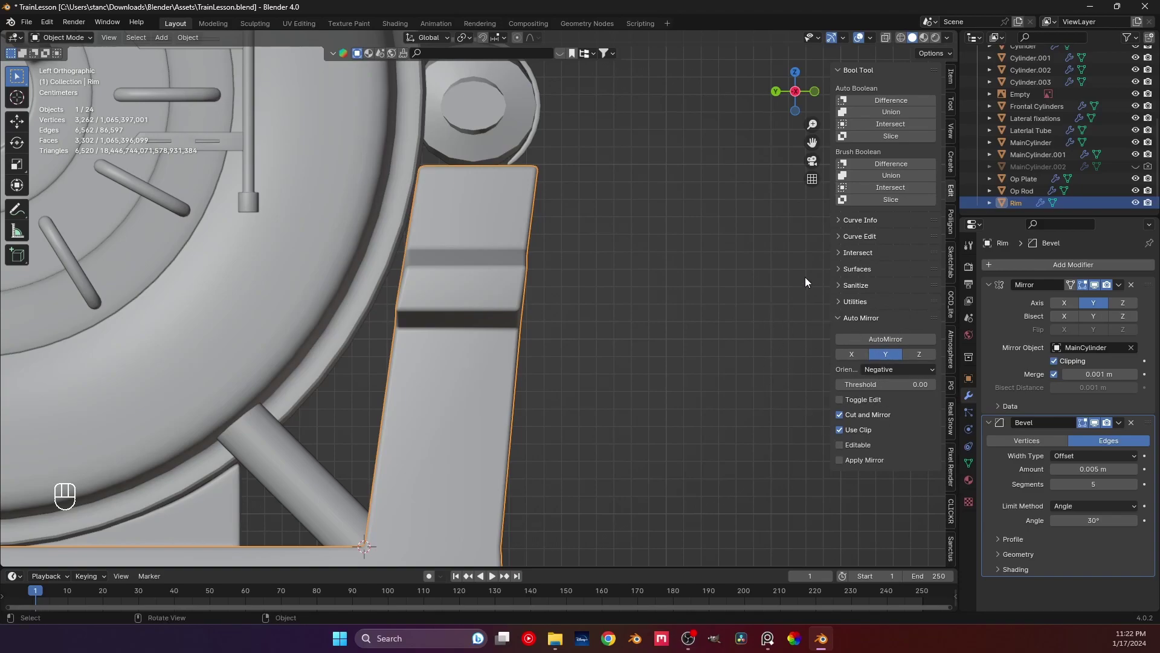
left_click(838, 254)
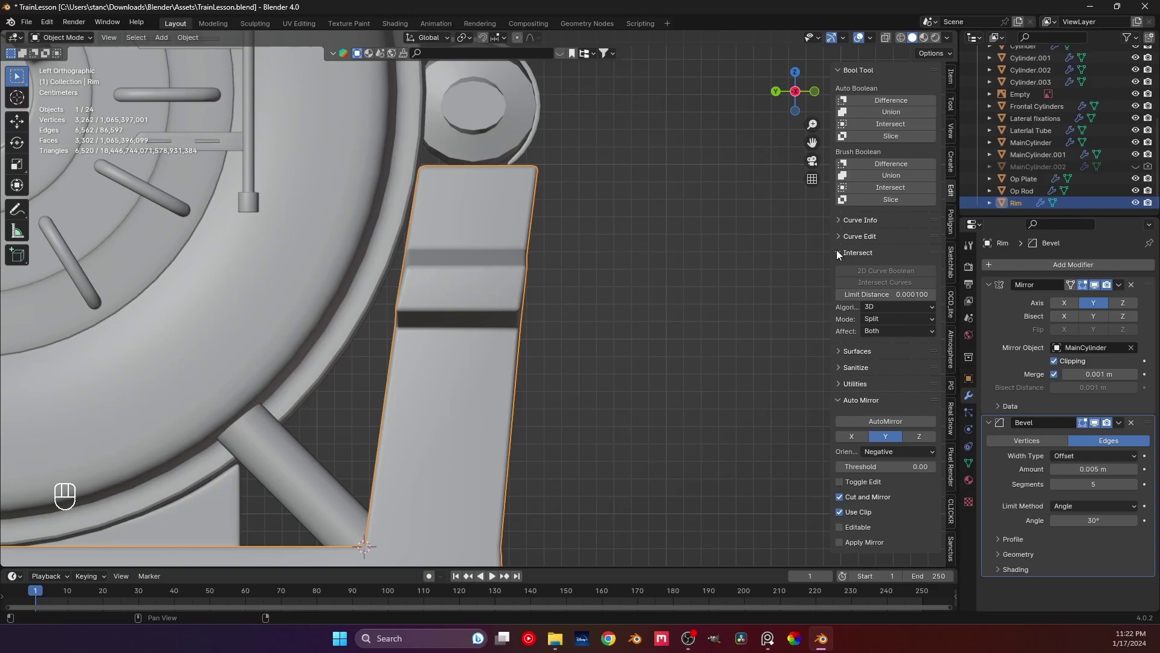
left_click(839, 253)
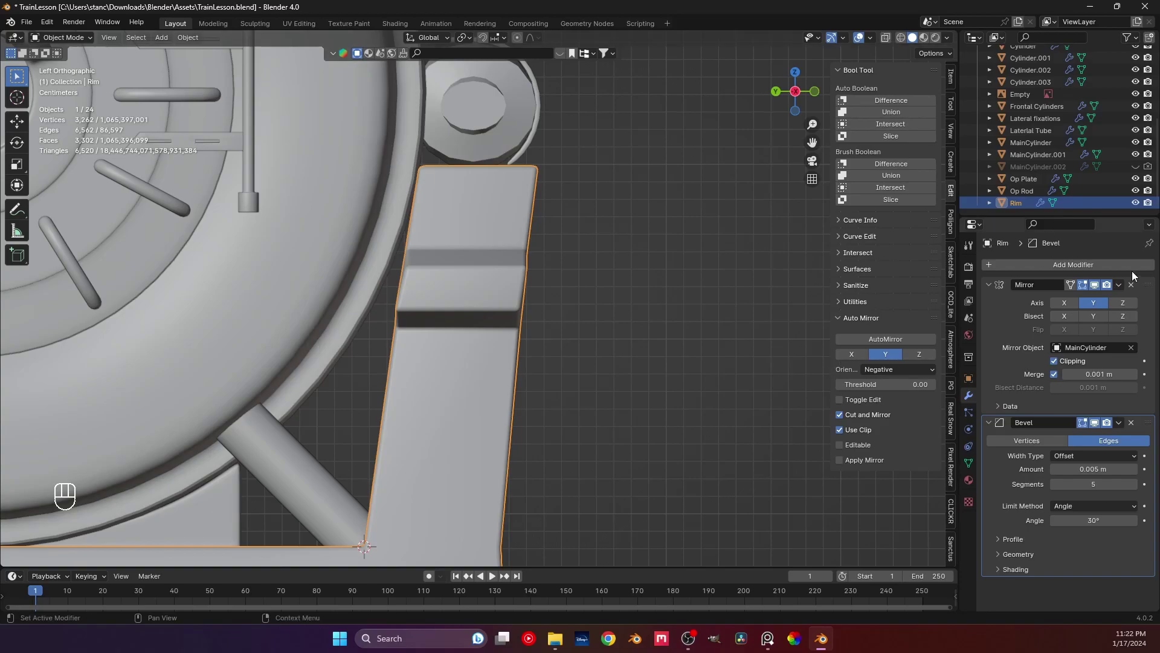
left_click_drag(1078, 269, 839, 165)
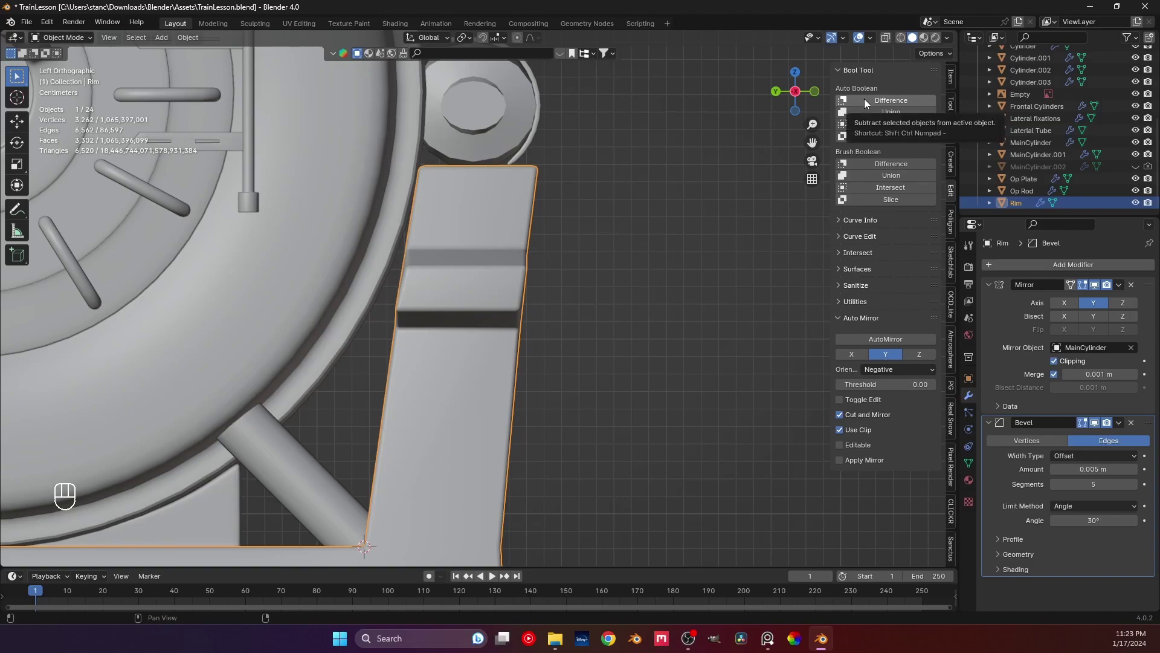
left_click_drag(589, 355, 454, 308)
left_click_drag(463, 342, 469, 401)
Step: Add a practice plane and a cube sitting on it for a boolean test
key("shift+a")
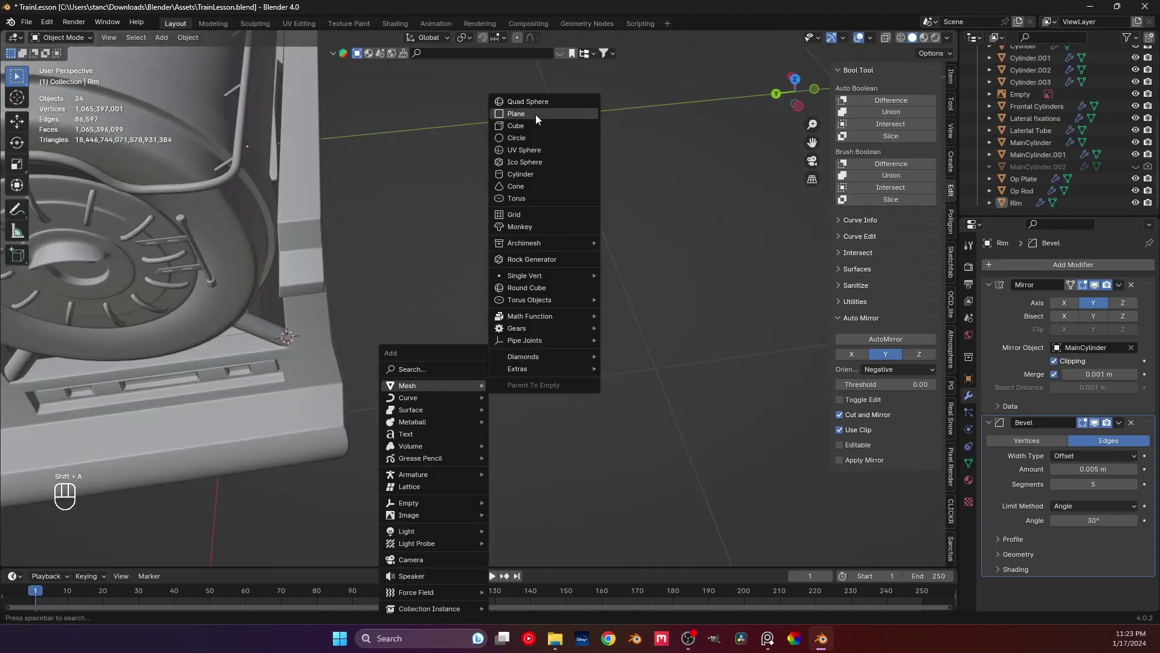
key("g")
left_click_drag(655, 309, 591, 289)
middle_click(558, 271)
key("shift+a")
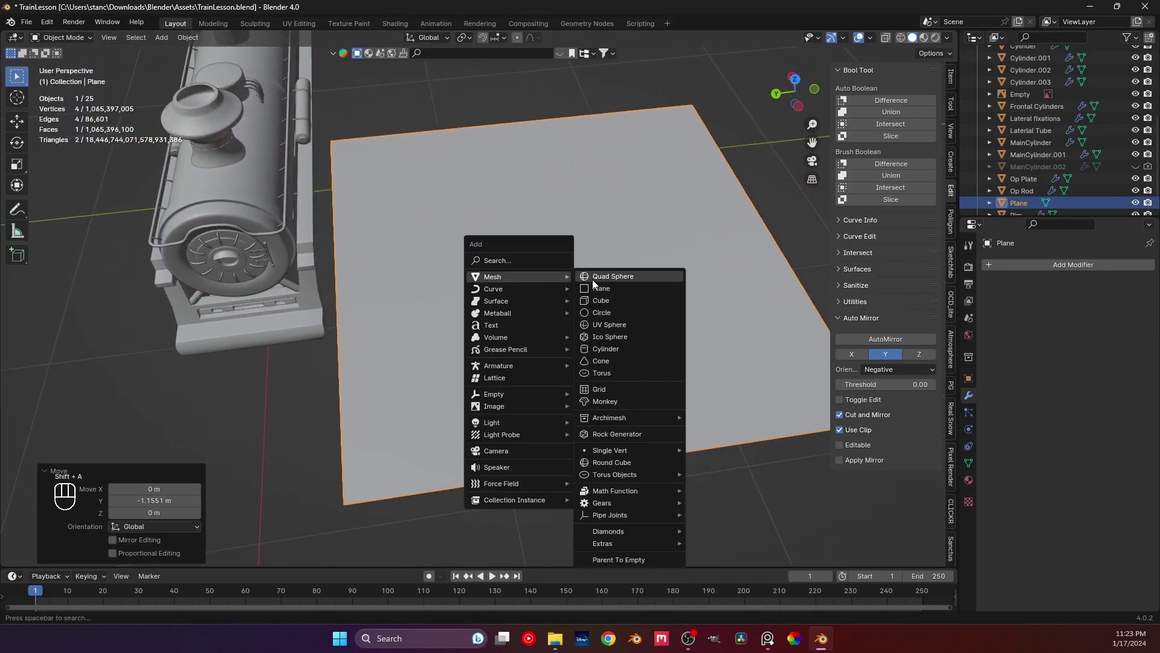
left_click_drag(407, 234, 516, 234)
key("s")
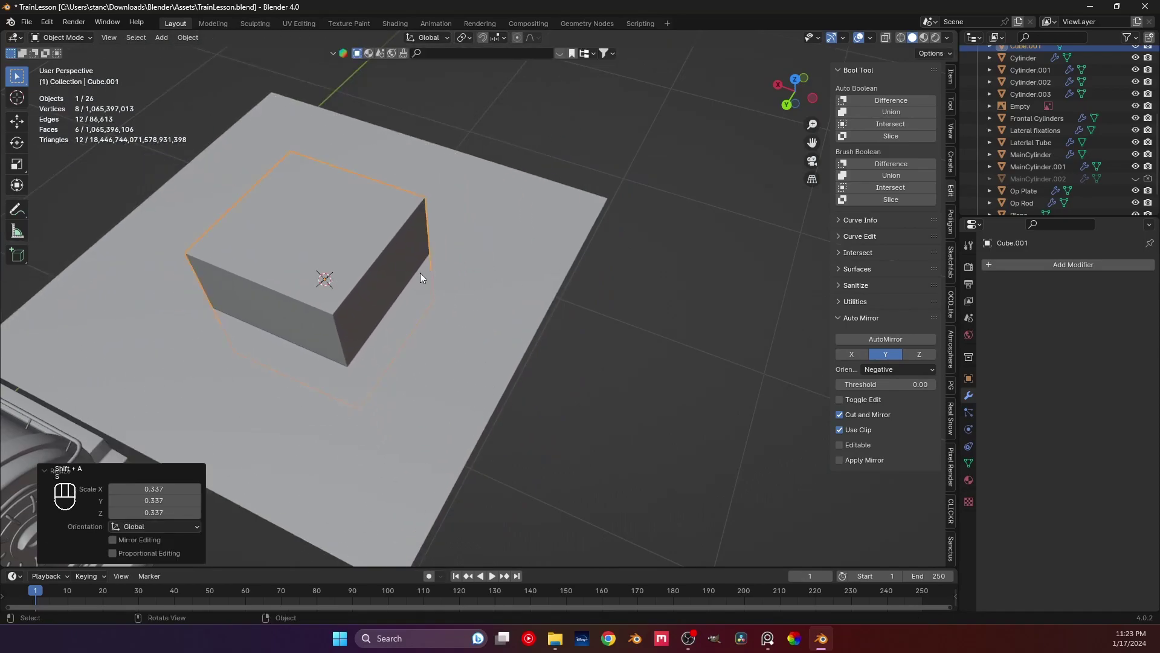
left_click(469, 306)
key("ctrl+a")
Step: Try a Bool Tool difference between cube and plane, undoing to compare results
middle_click(485, 241)
left_click_drag(468, 264, 496, 267)
left_click_drag(615, 235, 575, 253)
middle_click(578, 257)
left_click(588, 259)
middle_click(592, 260)
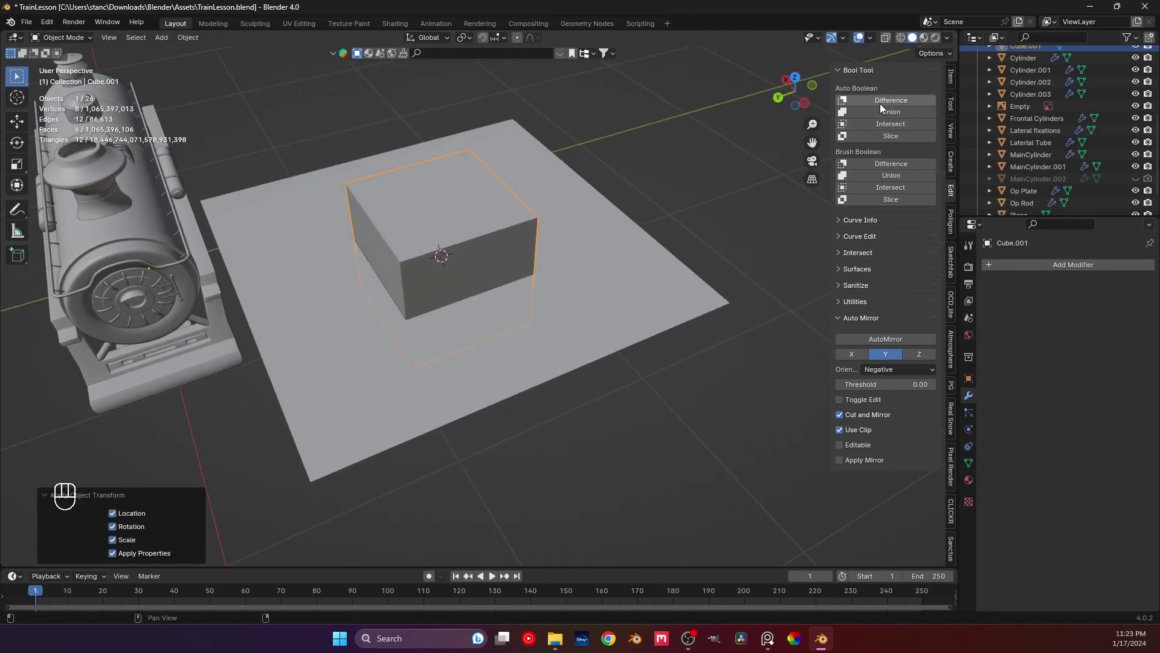
left_click(883, 107)
left_click(535, 234)
key("h")
key("ctrl+z")
left_click(501, 319)
left_click_drag(902, 102, 524, 158)
left_click(476, 230)
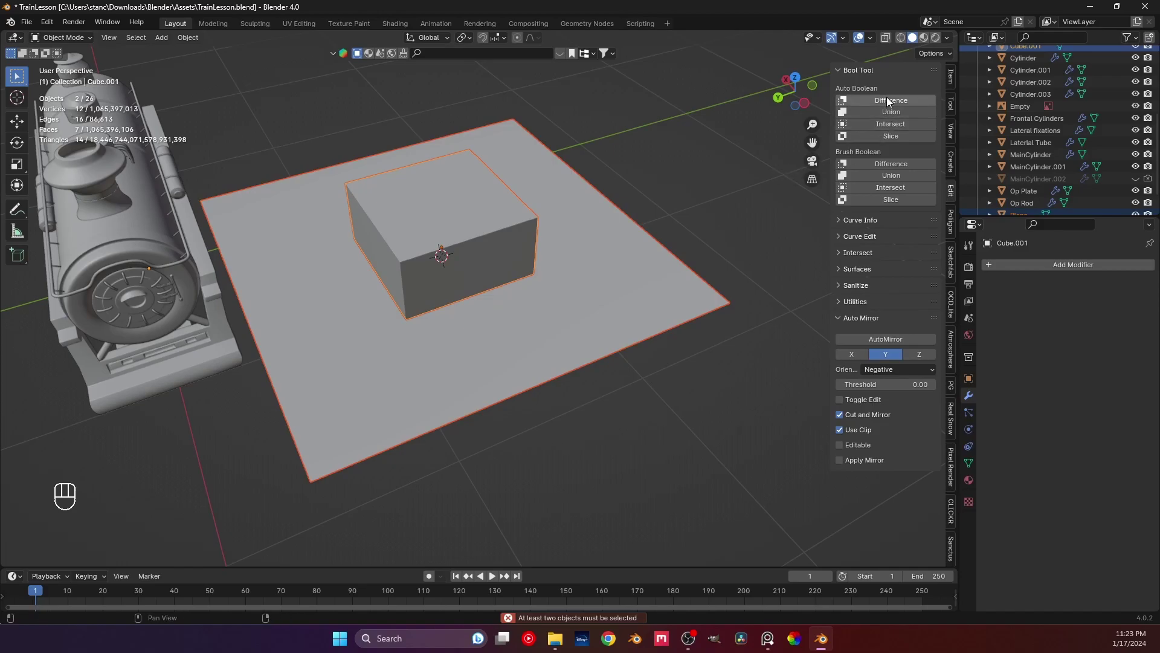
left_click(889, 100)
left_click_drag(519, 295, 537, 284)
key("ctrl+z")
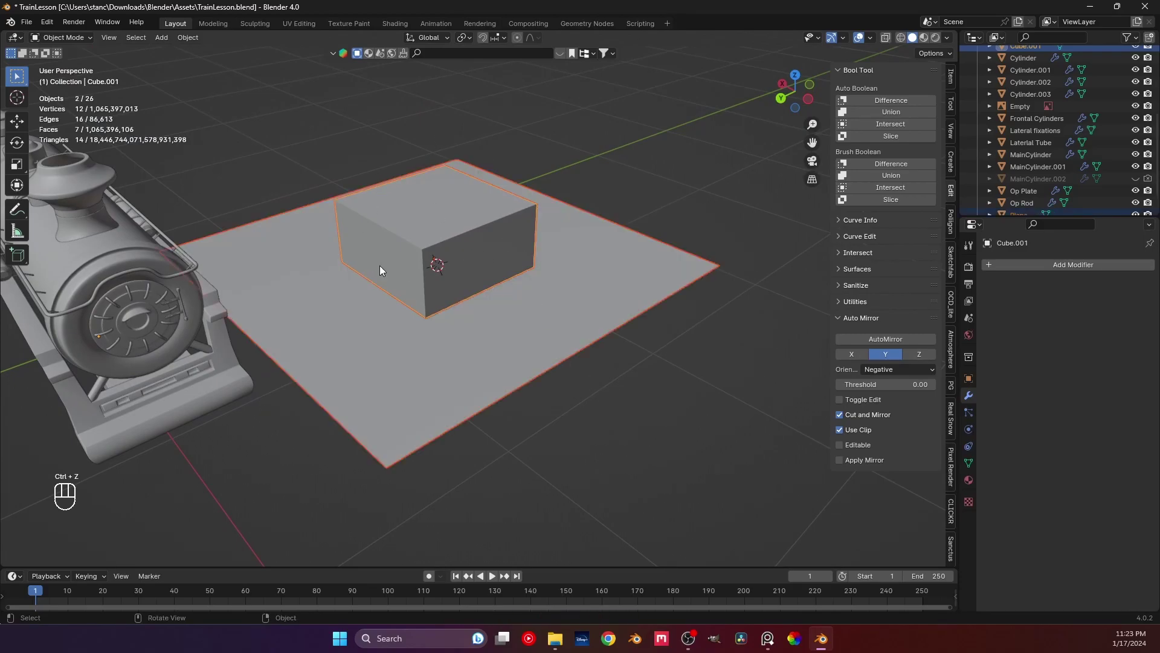
Step: Cut the cube's square hole through the plane with Difference, inspect it from above, then undo
left_click(429, 221)
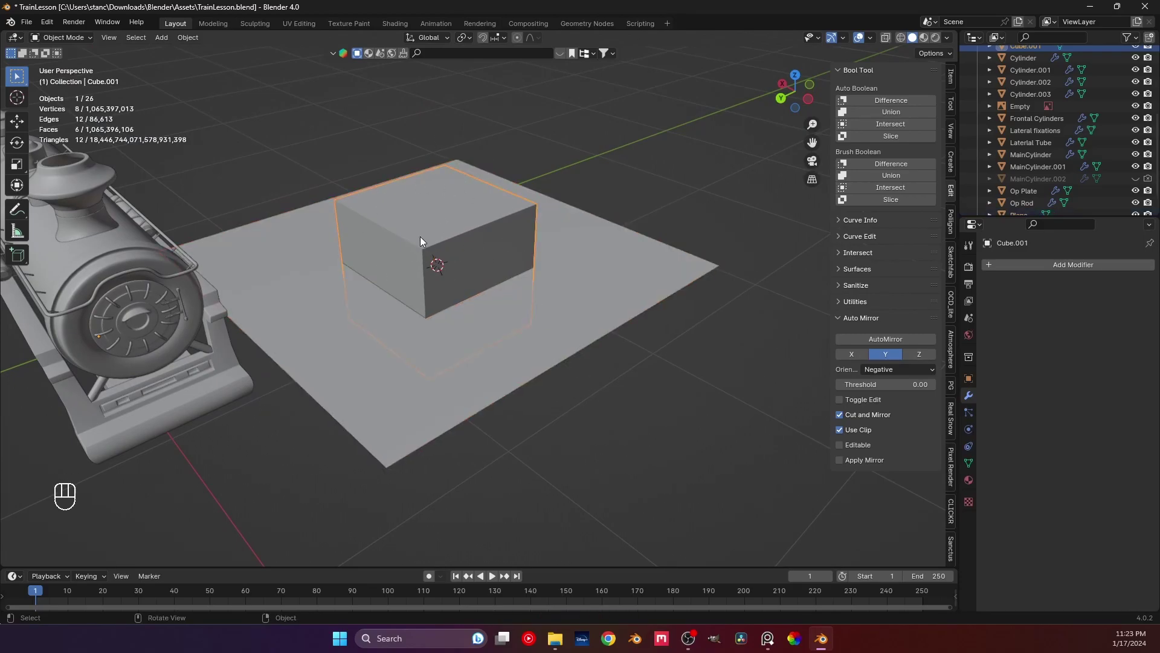
left_click(573, 264)
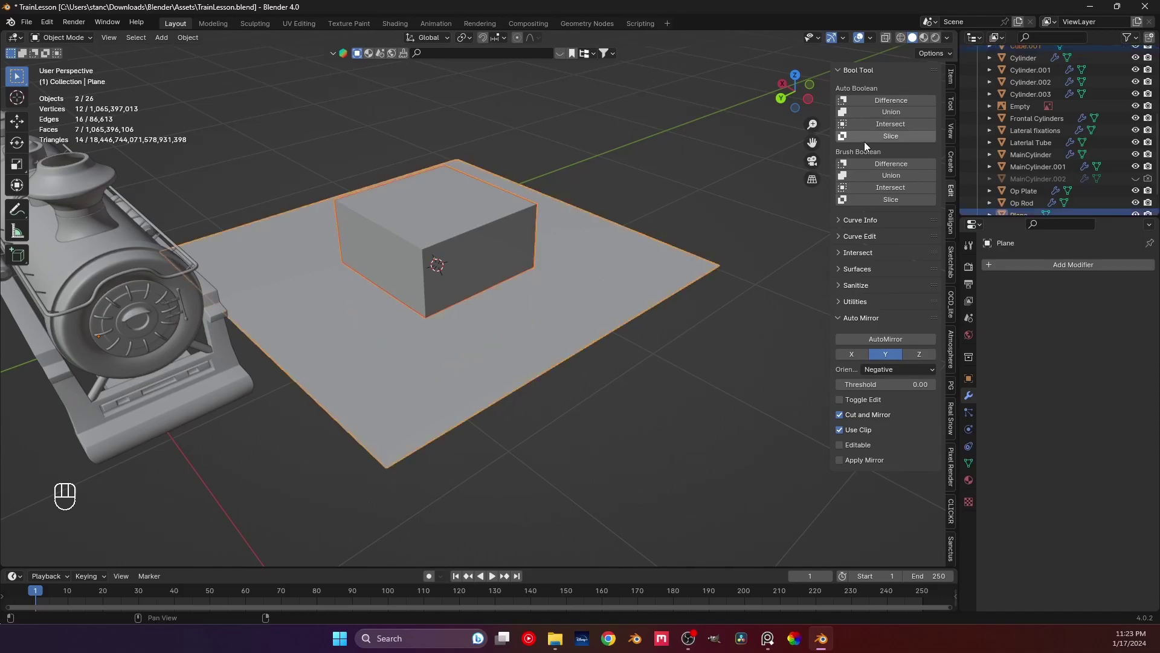
left_click(891, 103)
left_click(614, 108)
left_click_drag(620, 190, 615, 267)
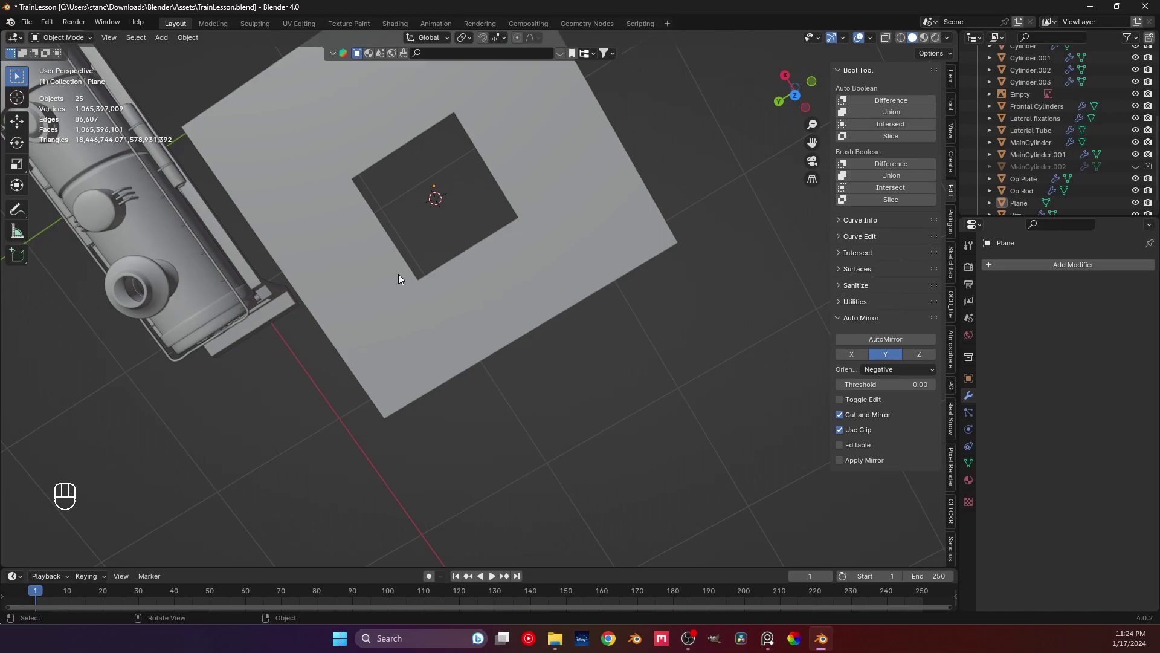
key("ctrl+z")
key("ctrl+z")
left_click_drag(507, 218, 513, 321)
left_click_drag(523, 246, 523, 282)
Step: Apply Intersect to keep only the cube-plane overlap, then undo the result
middle_click(524, 282)
middle_click(600, 242)
left_click(589, 261)
left_click(554, 265)
left_click(555, 221)
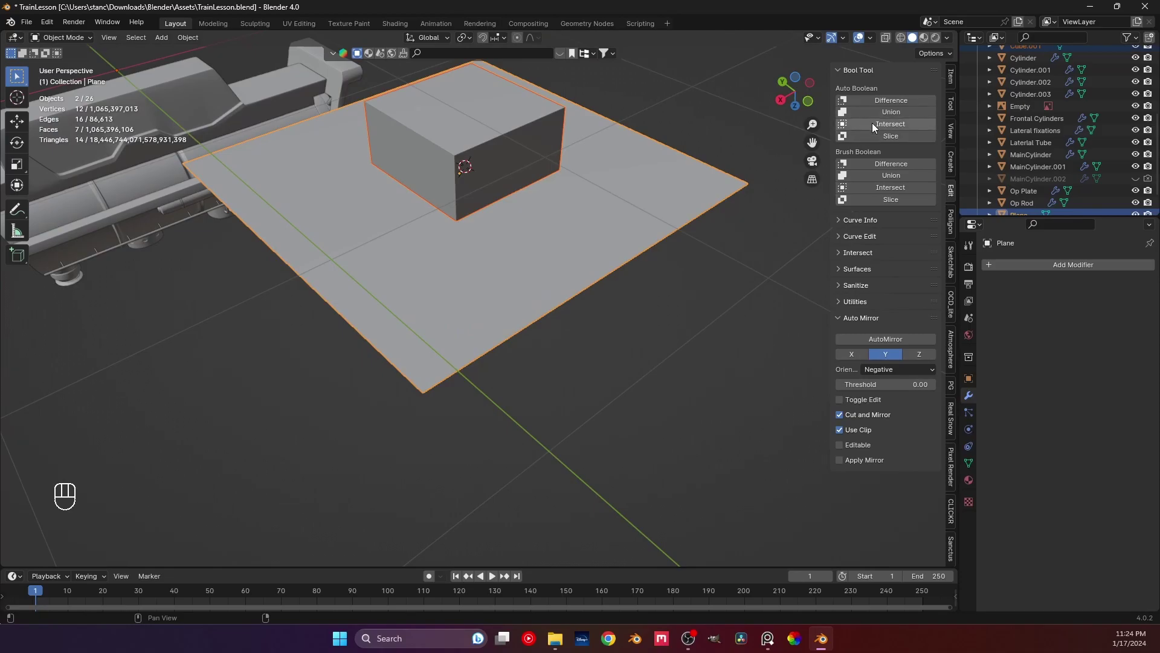
left_click(896, 133)
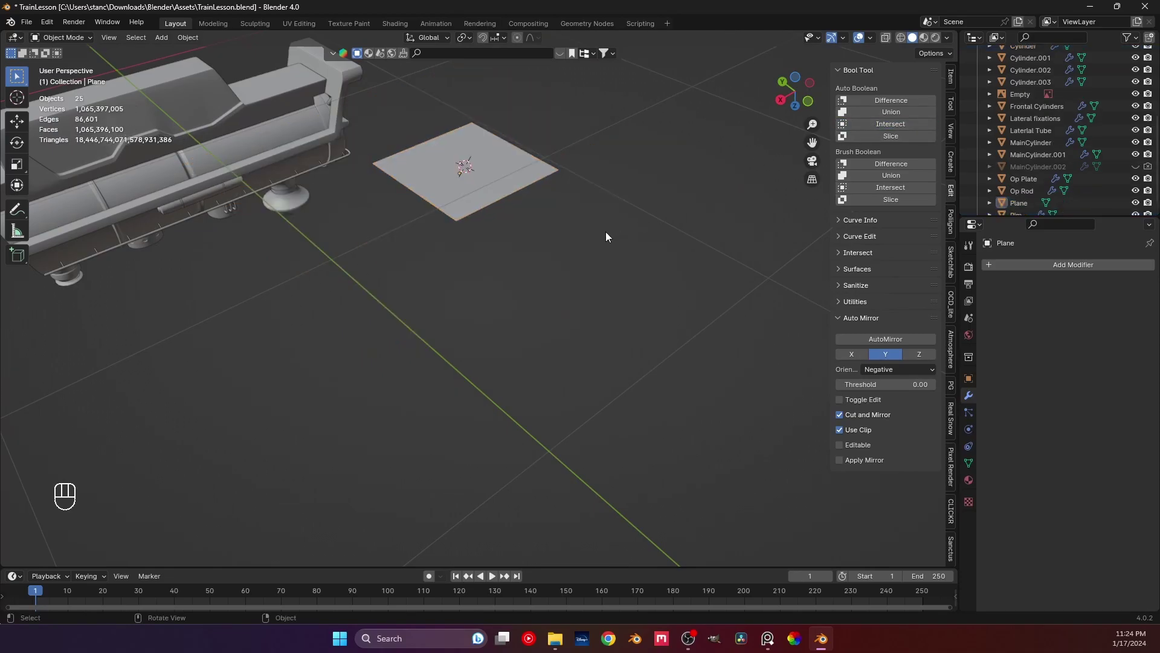
key("ctrl+z")
key("ctrl+z")
left_click(890, 116)
Step: Delete the test cube and practice plane, leaving the locomotive alone
left_click_drag(476, 264, 510, 243)
left_click_drag(490, 377, 488, 327)
left_click_drag(434, 341, 444, 349)
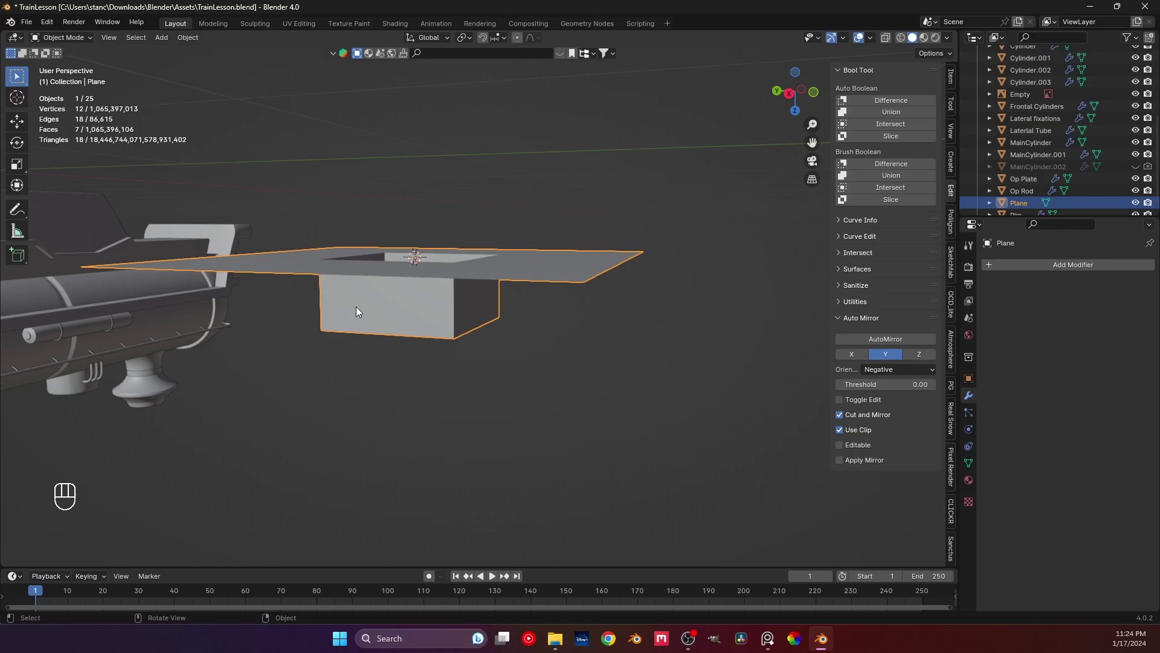
left_click(430, 299)
left_click(436, 282)
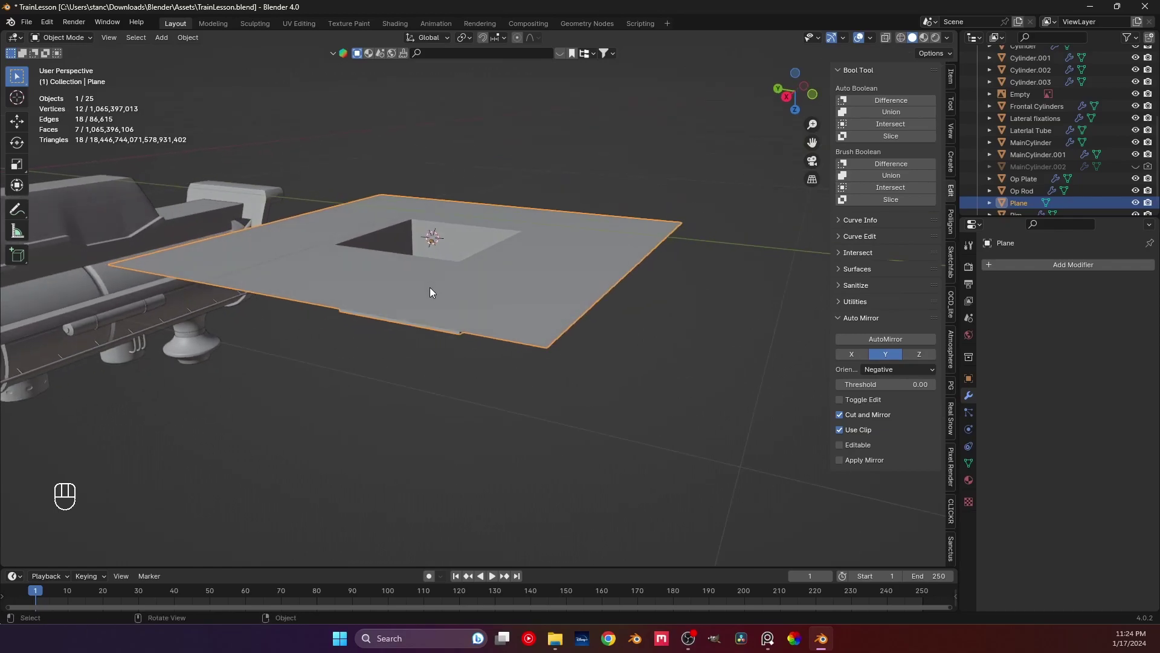
key("x")
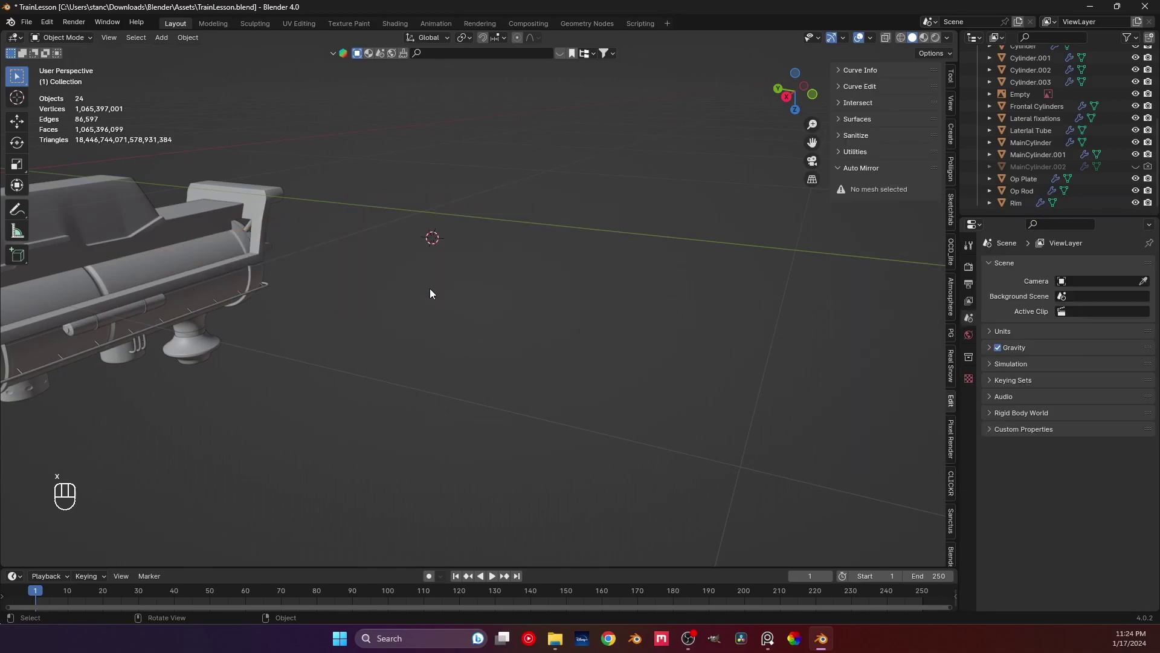
left_click_drag(336, 321, 552, 314)
key("ctrl+KP_3")
left_click_drag(387, 295, 479, 337)
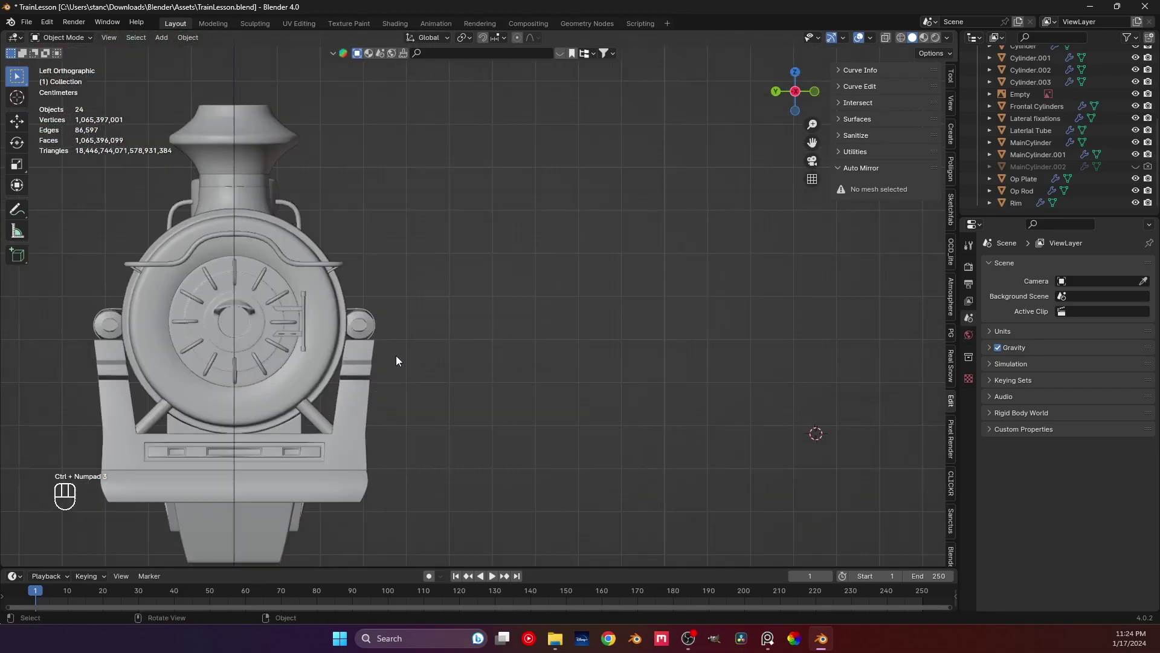
middle_click(385, 351)
left_click_drag(451, 291, 467, 325)
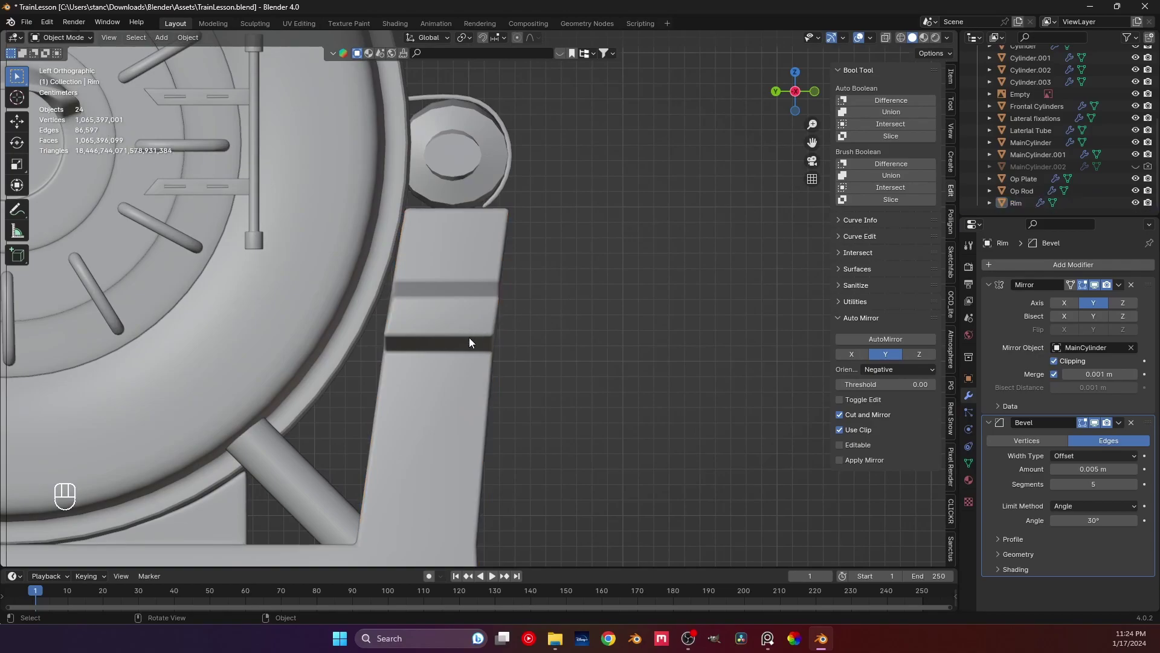
key("Tab")
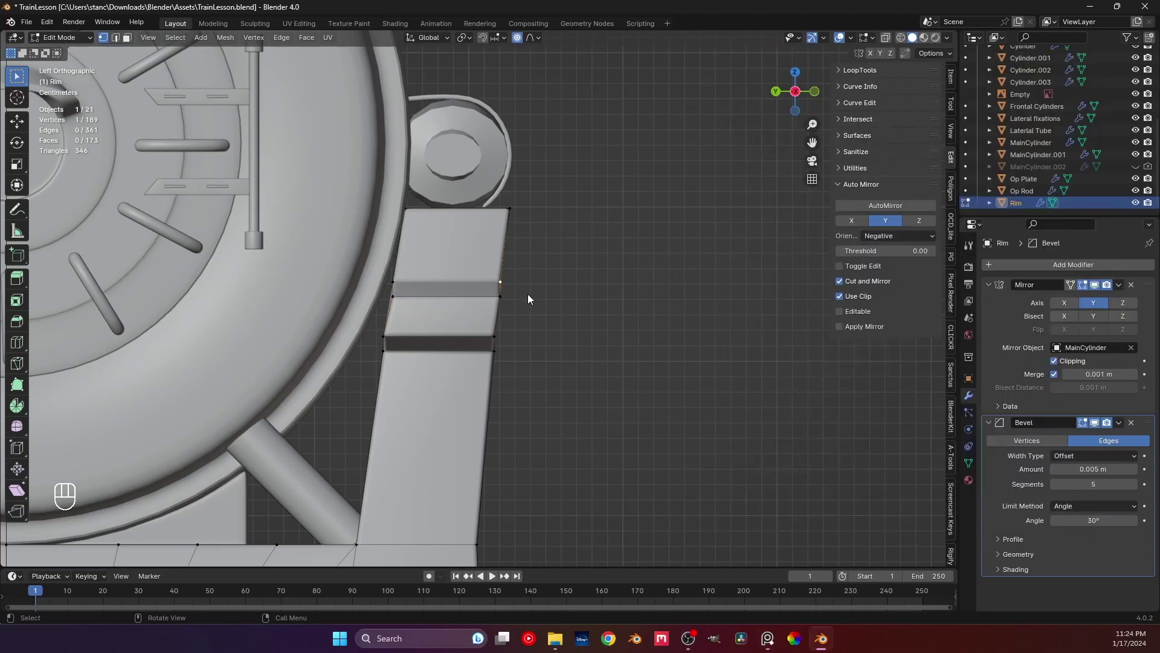
key("Tab")
left_click_drag(519, 322, 455, 337)
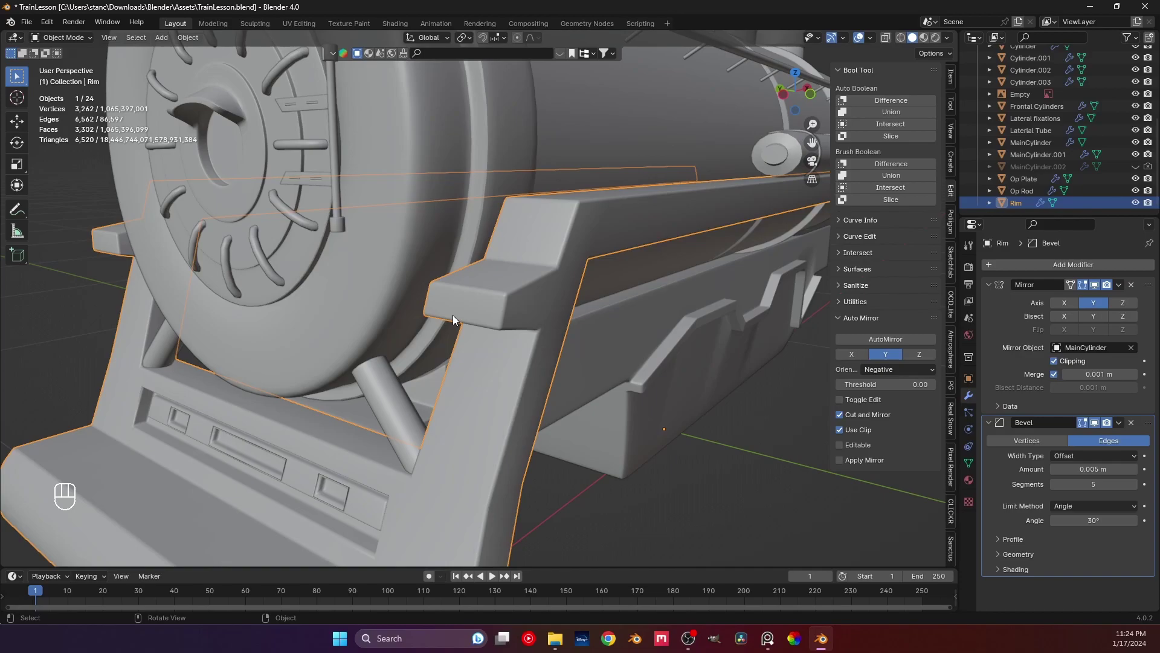
Step: Edit the Rim mesh in face select, pick the band face between the grooves in side orthographic view
key("Tab")
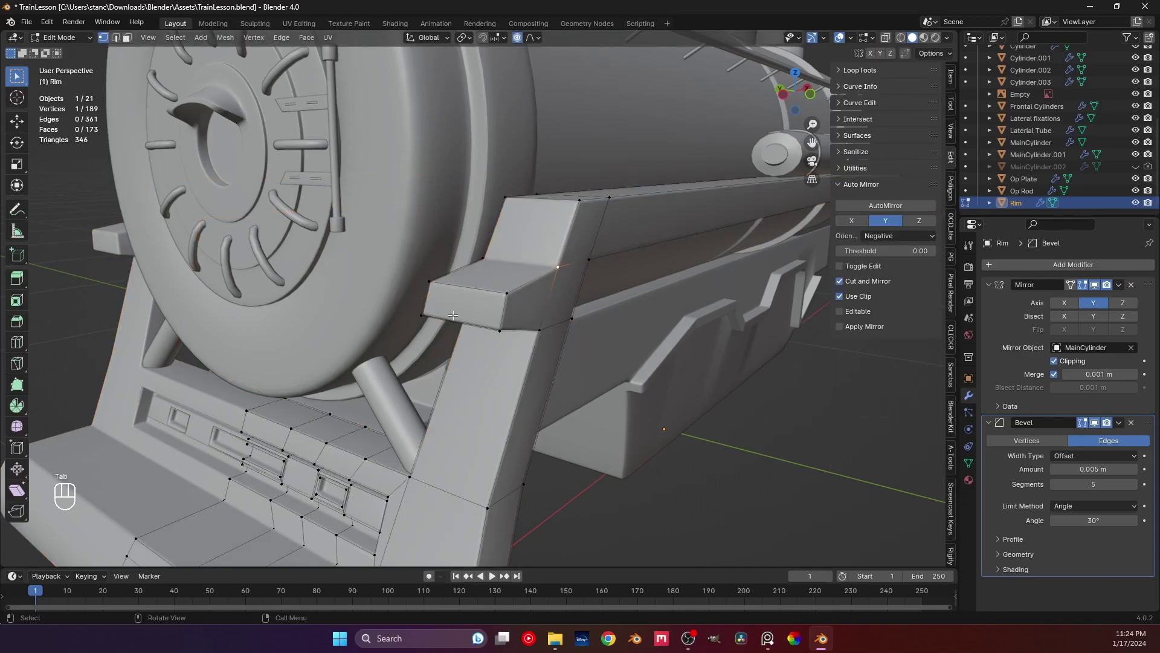
key("3")
left_click(454, 308)
key("KP_1")
key("KP_3")
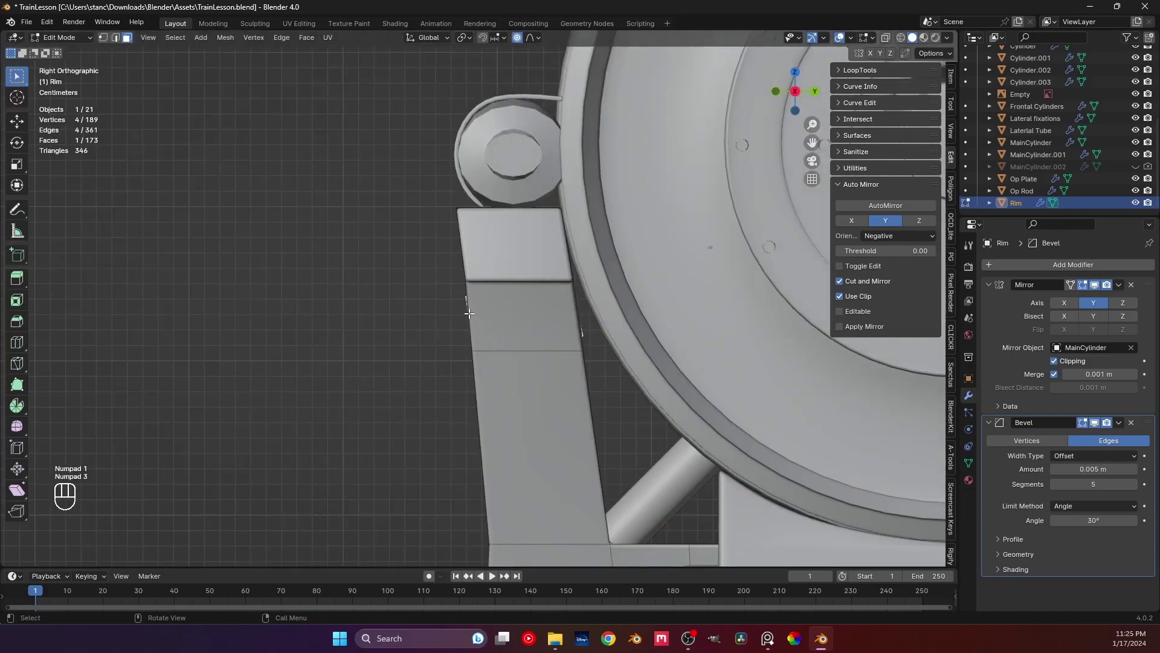
key("ctrl+KP_3")
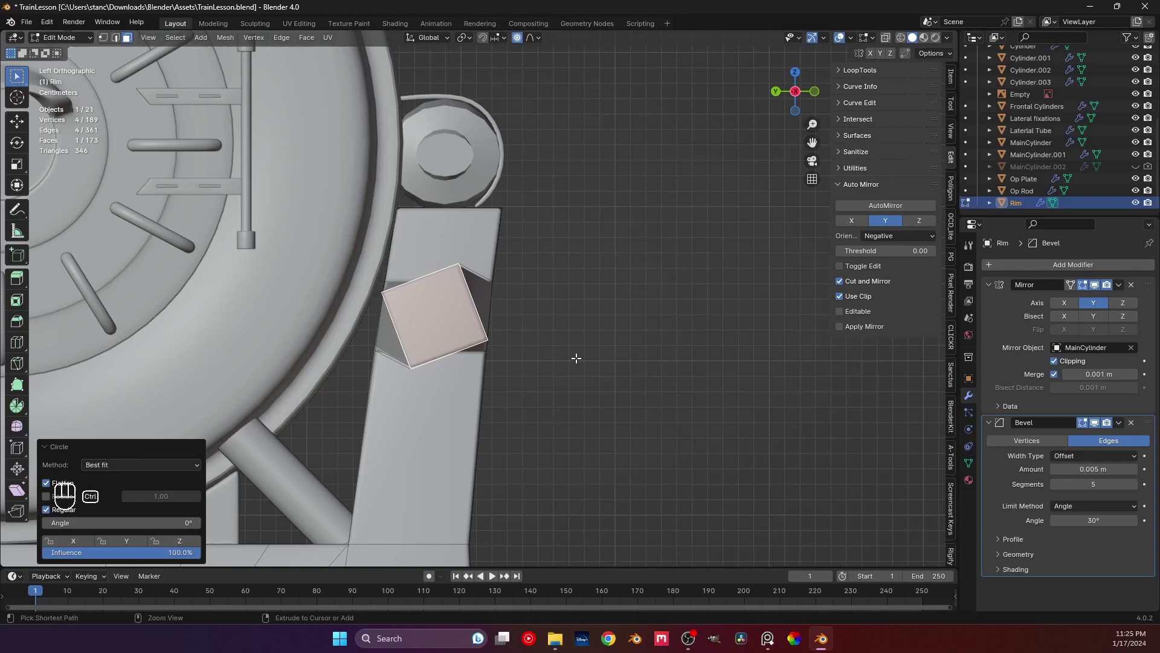
key("ctrl+z")
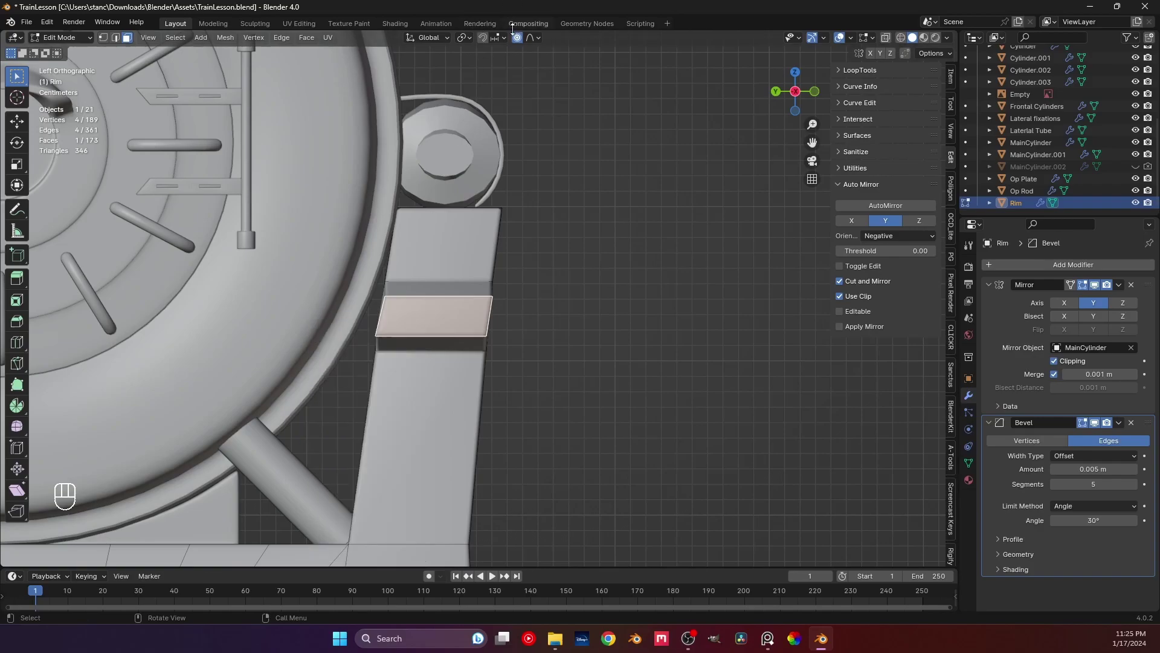
Step: Split the bracket face into four and adjust its centre vertices
left_click(518, 40)
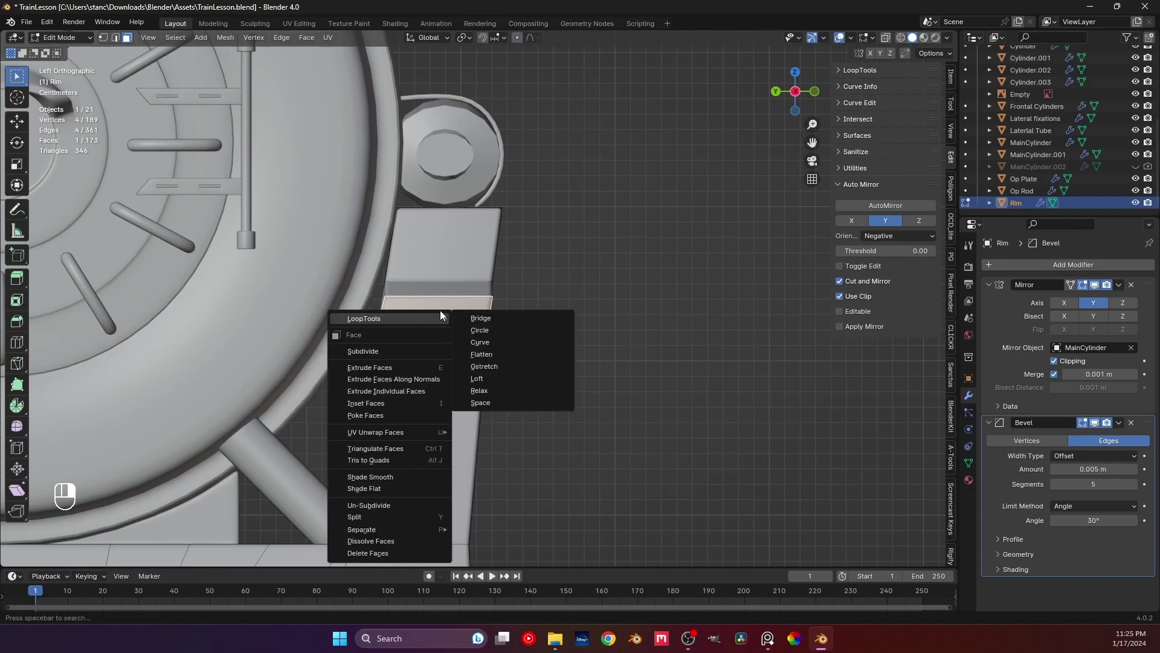
left_click(396, 345)
middle_click(397, 346)
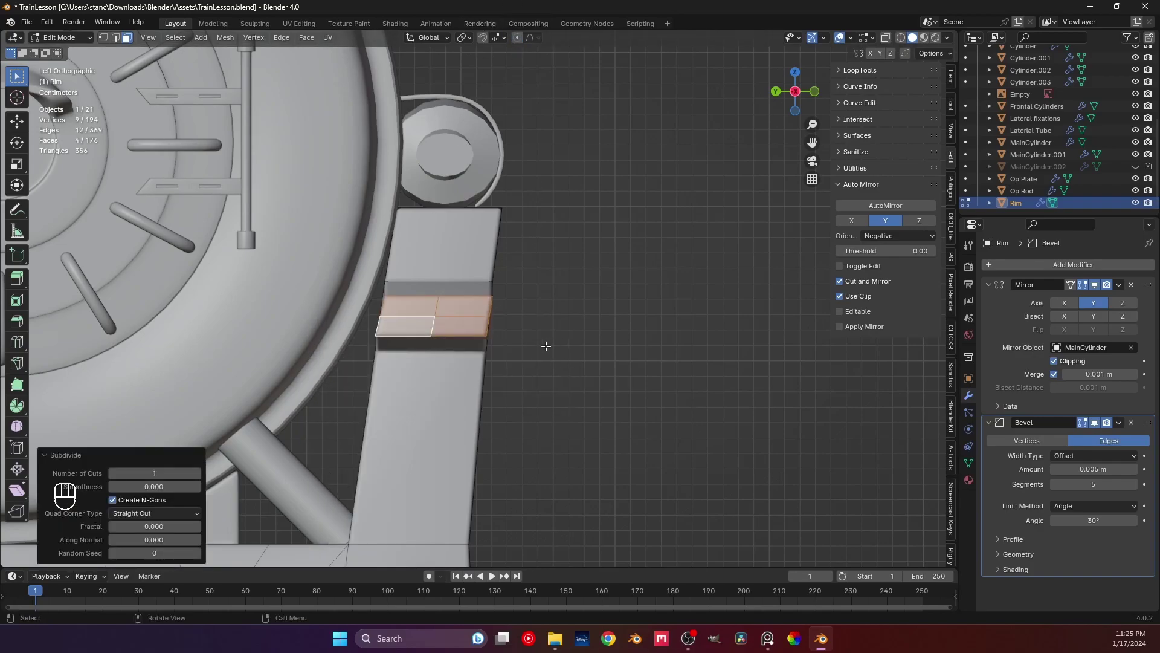
left_click_drag(444, 321, 442, 317)
key("1")
left_click(435, 317)
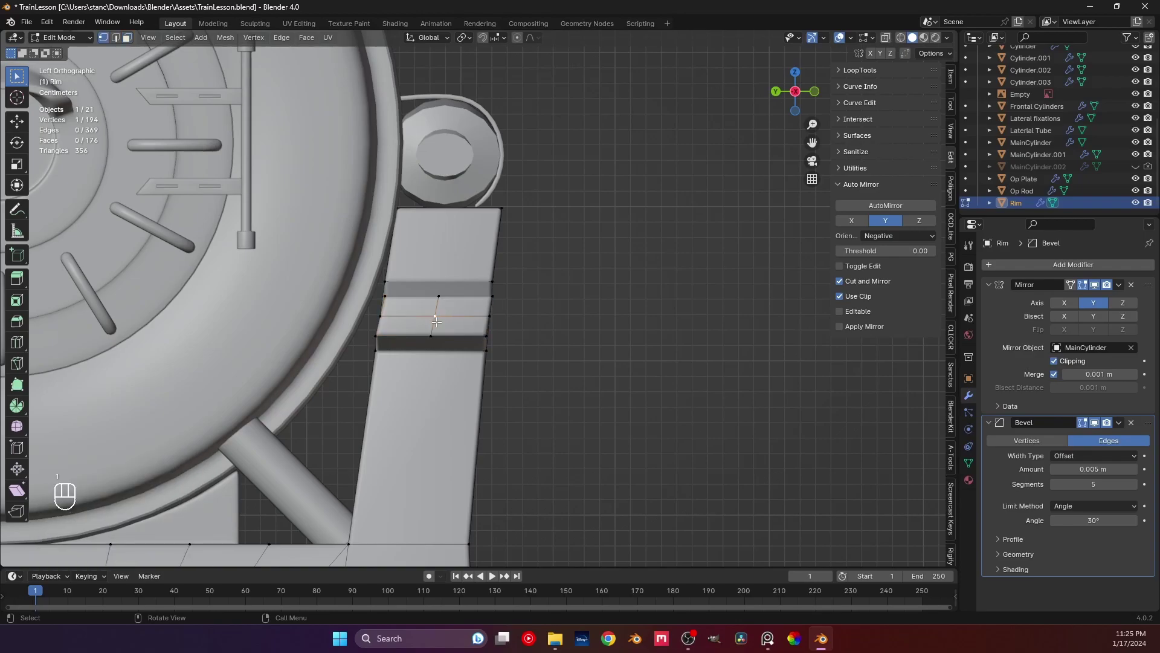
left_click_drag(439, 325, 478, 301)
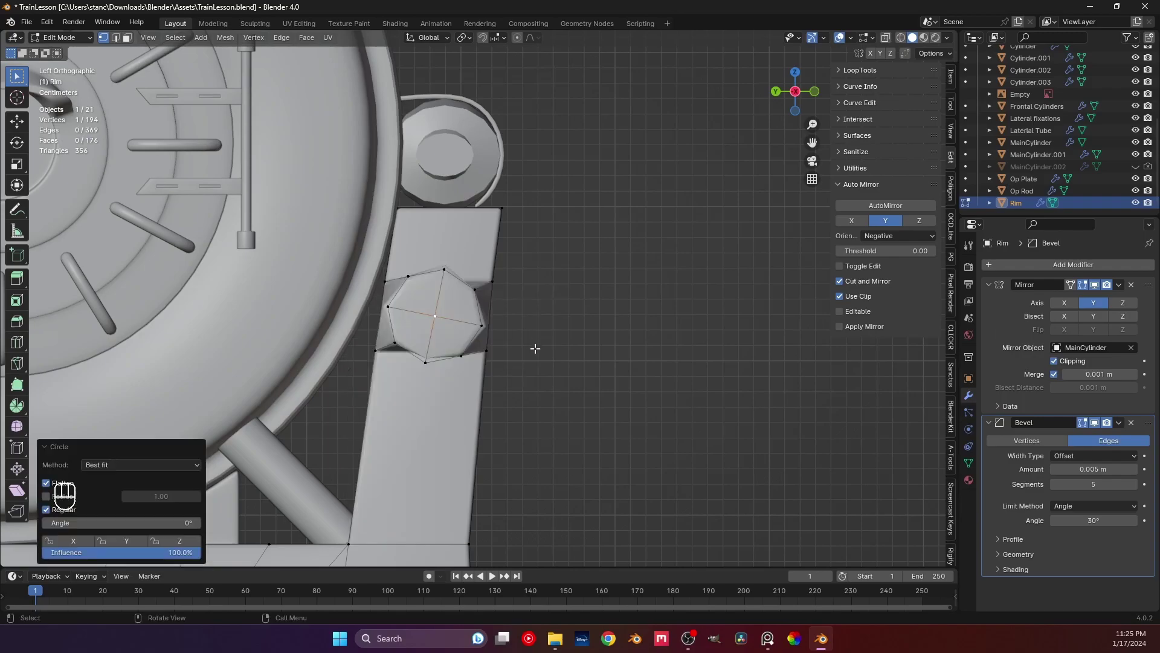
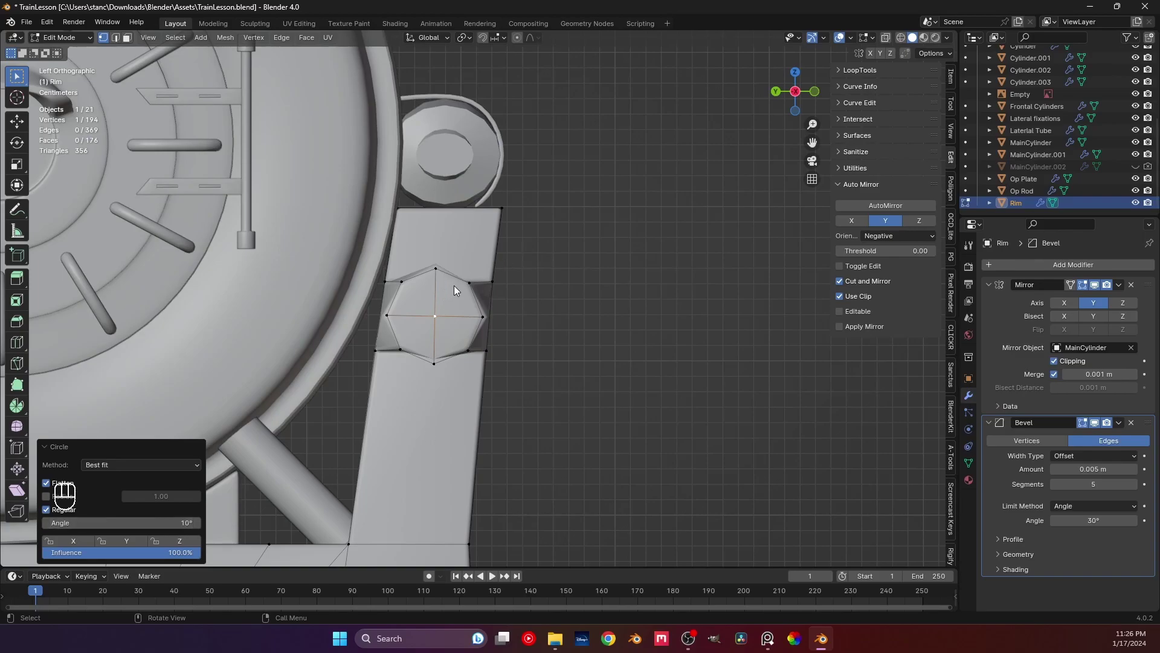
Step: Select the octagonal bolt-head face and scale it smaller flat on the bracket (S, Shift+X)
key("3")
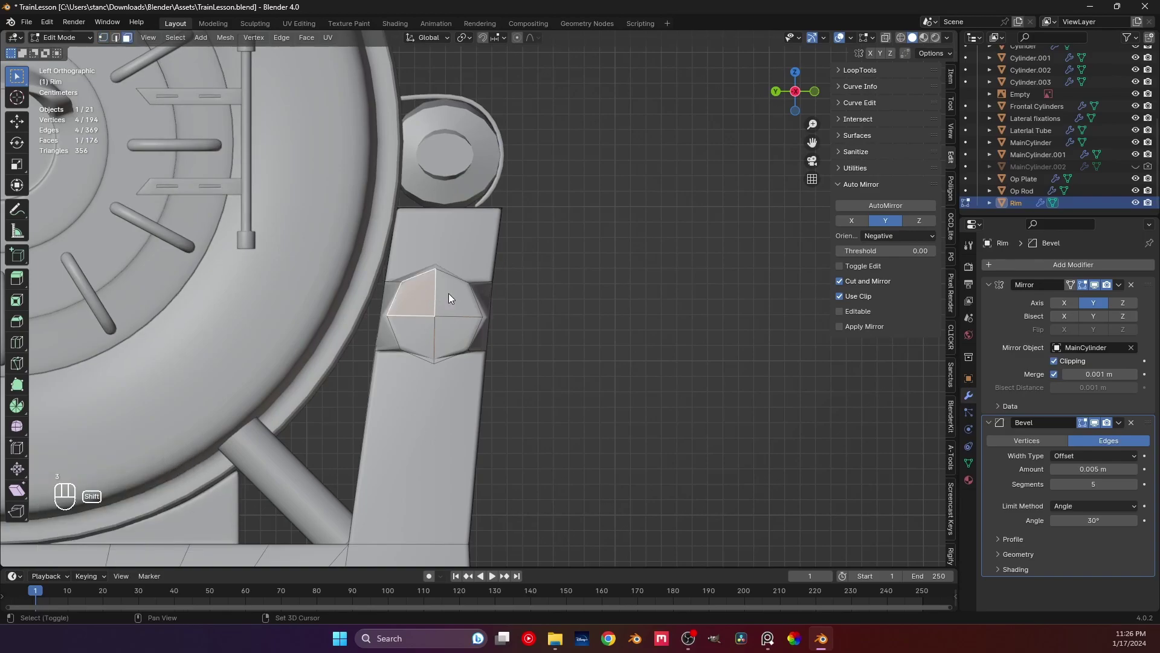
left_click(460, 325)
left_click(429, 341)
key("s")
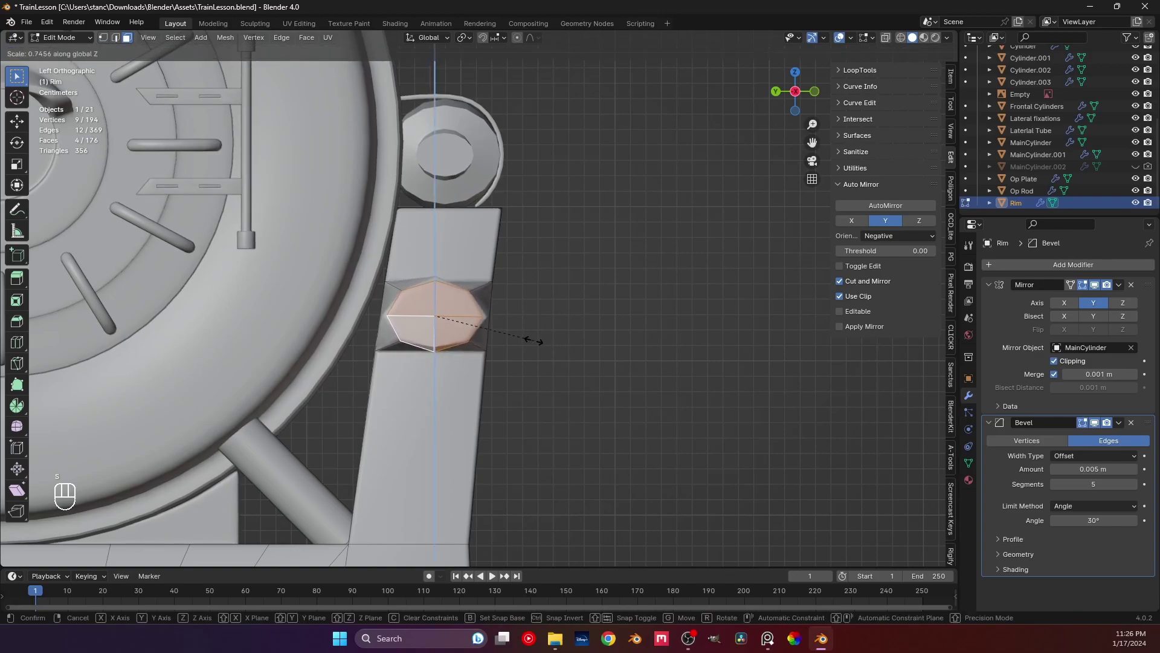
key("s")
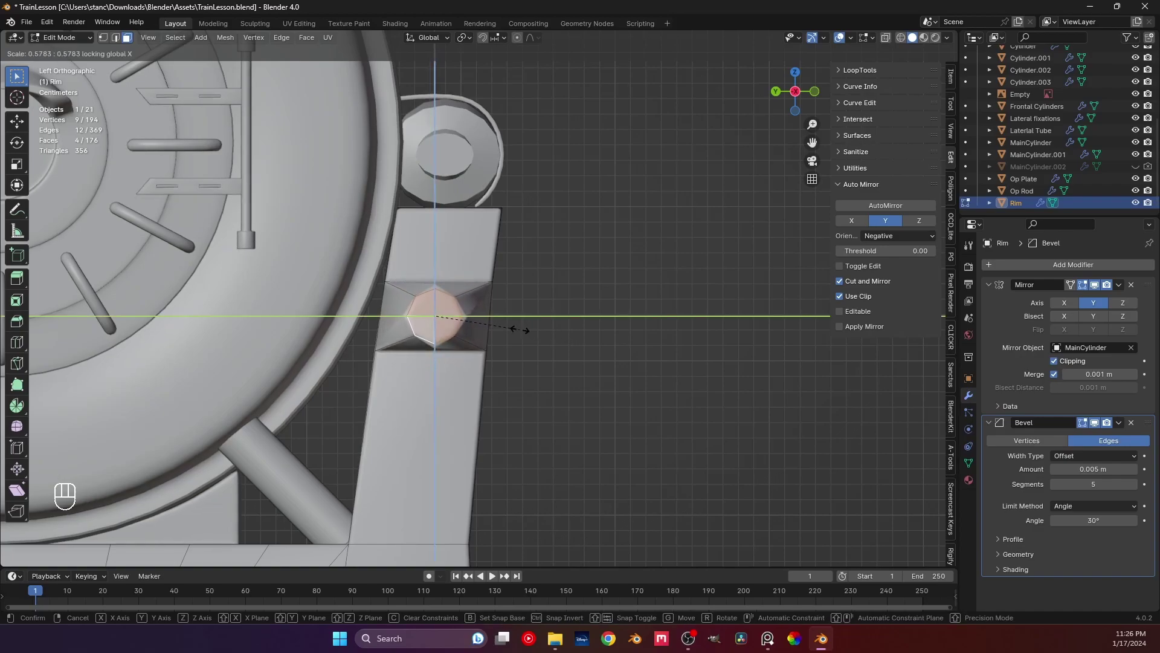
Step: Orbit to the second side-frame bracket and undo the earlier edits on it
left_click_drag(495, 329, 425, 342)
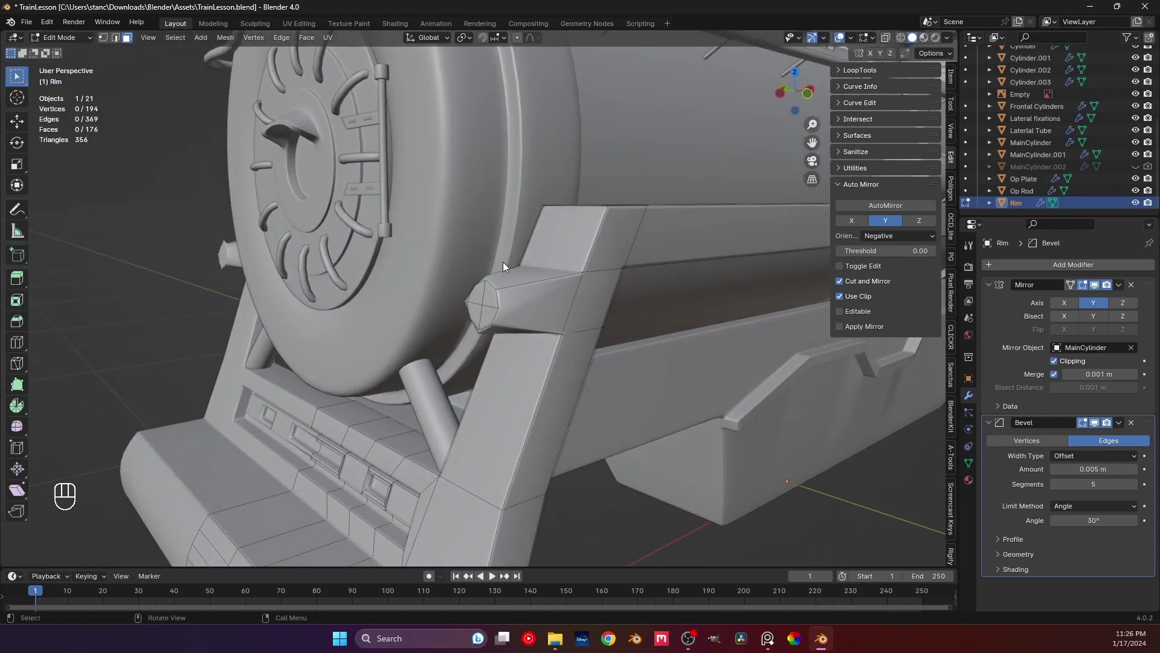
left_click_drag(530, 316, 514, 340)
left_click_drag(508, 342, 584, 355)
key("ctrl+z")
key("ctrl+z")
key("ctrl+z")
key("ctrl+z")
key("ctrl+z")
key("ctrl+z")
key("ctrl+z")
key("ctrl+z")
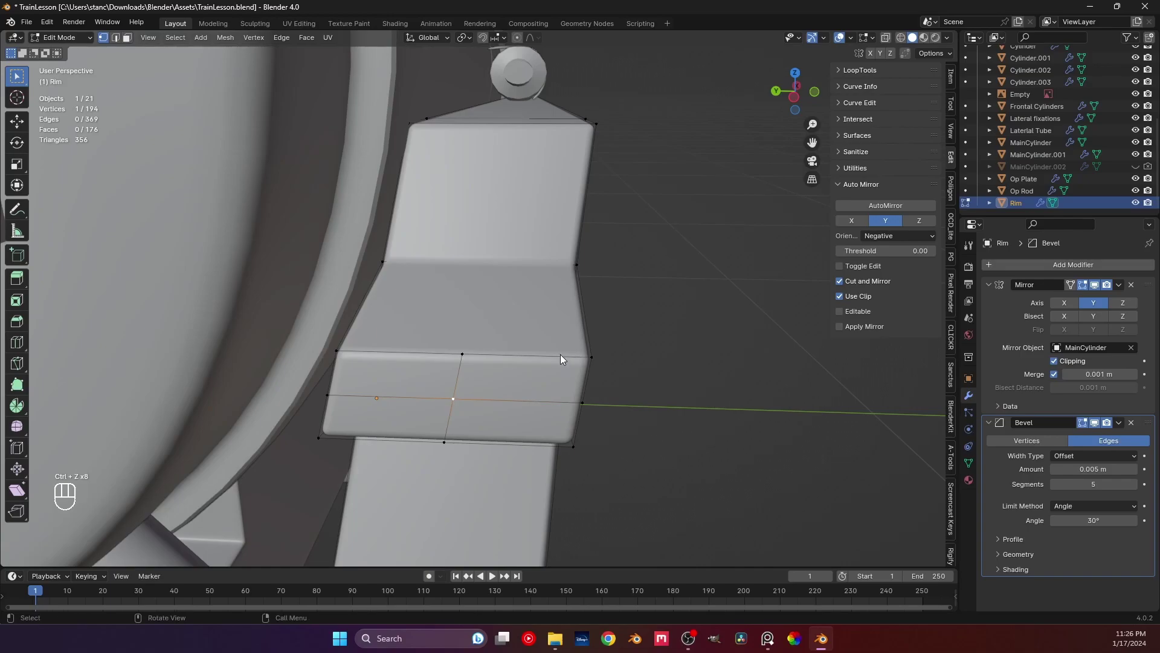
Step: Subdivide the band across the second bracket into a grid and view it from the side
key("3")
left_click_drag(423, 386, 480, 420)
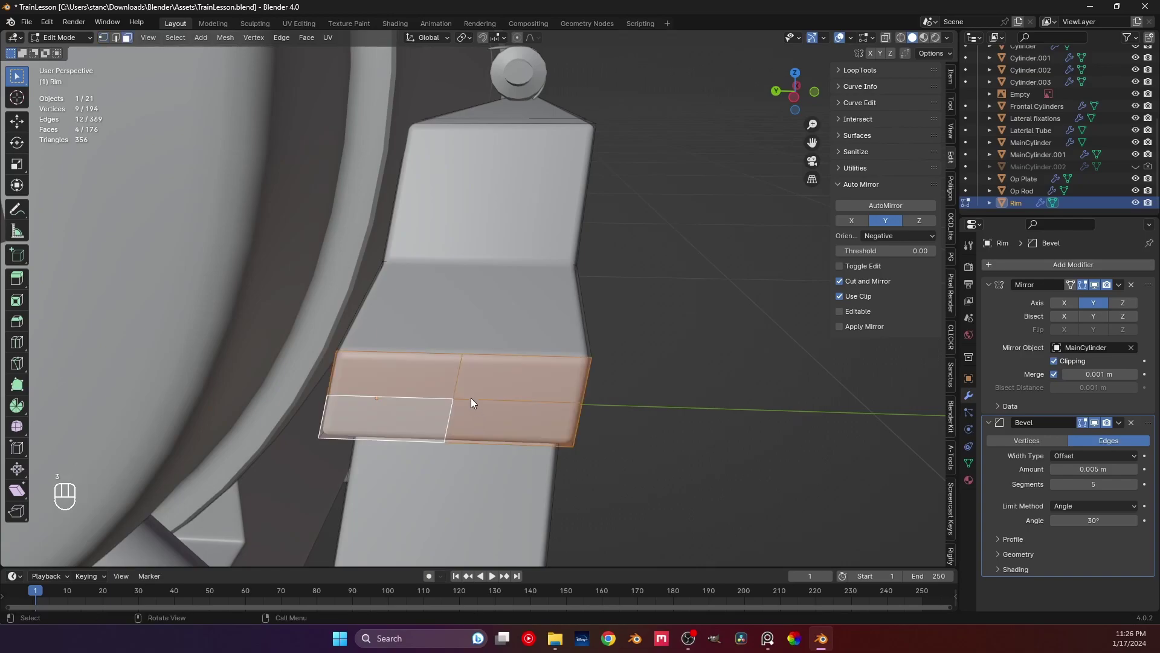
left_click(458, 372)
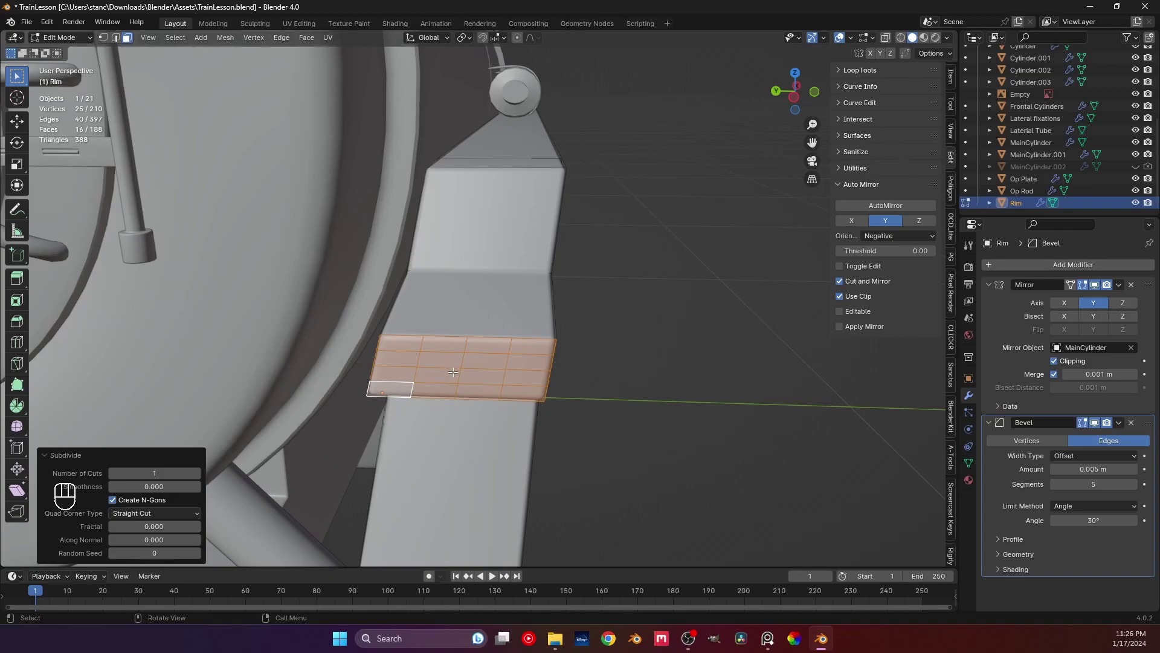
key("1")
left_click(461, 366)
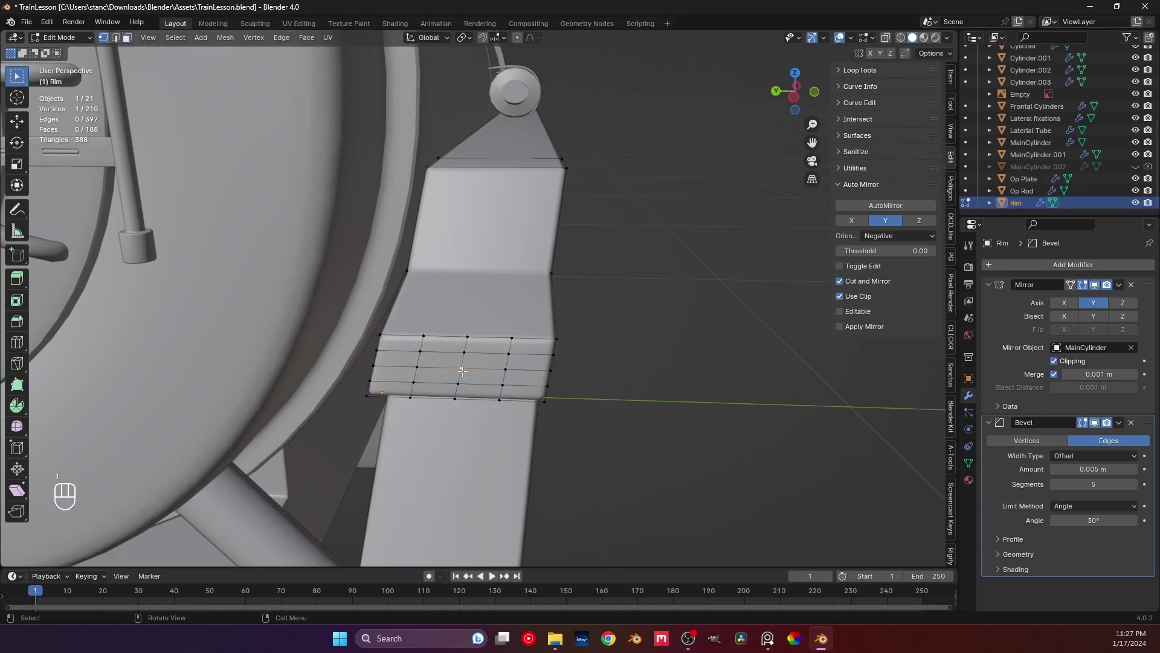
key("ctrl+KP_3")
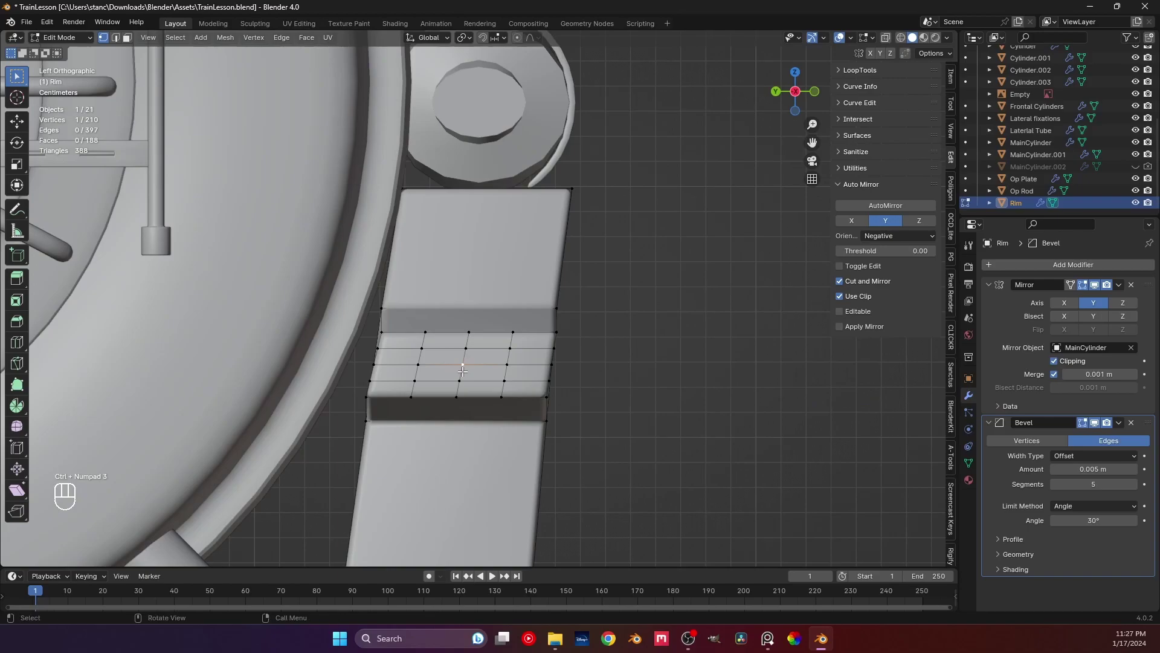
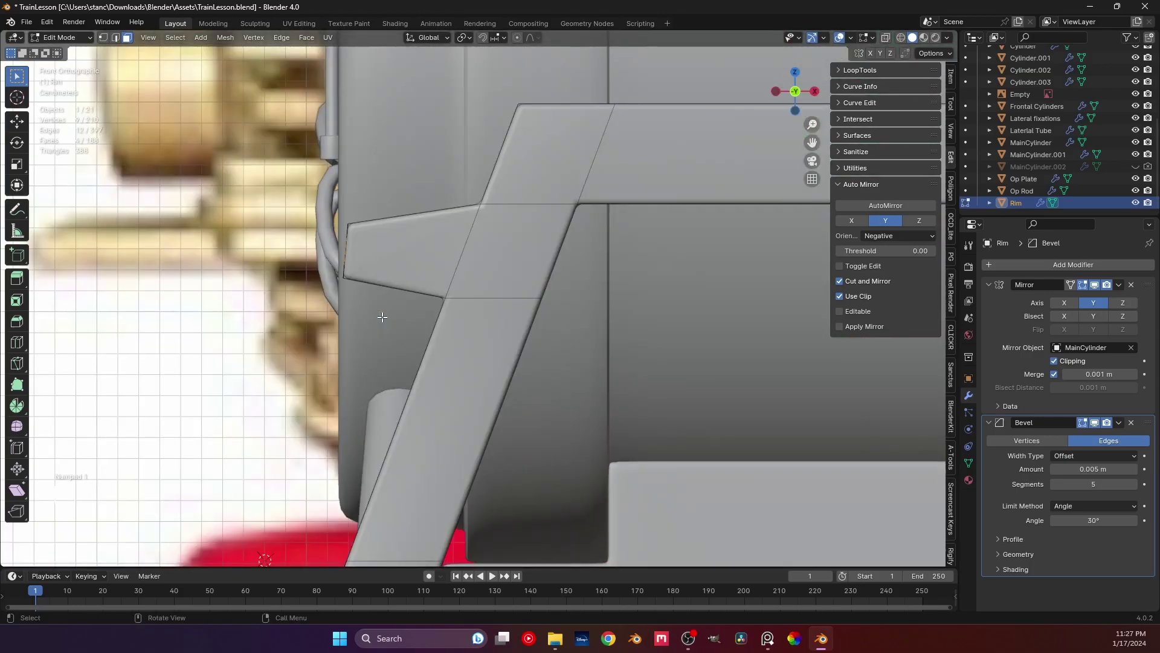
Step: Turn the band's central loop into a regular octagon with LoopTools Circle and size it with S
key("ctrl+KP_3")
left_click_drag(394, 292, 402, 350)
left_click_drag(407, 320, 451, 322)
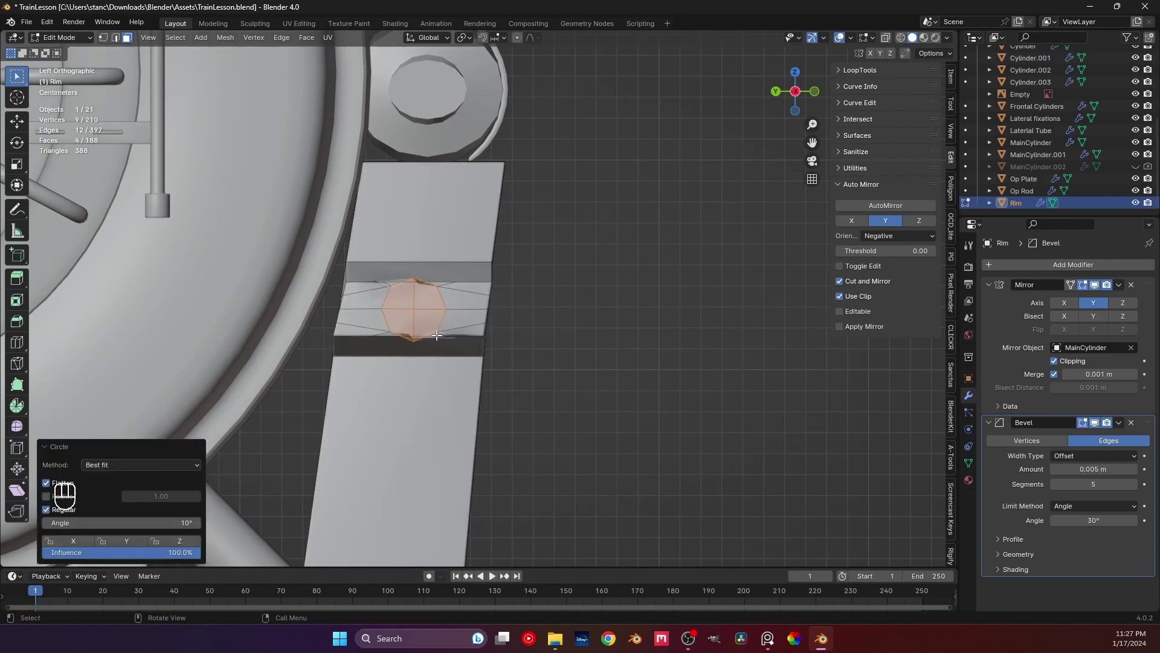
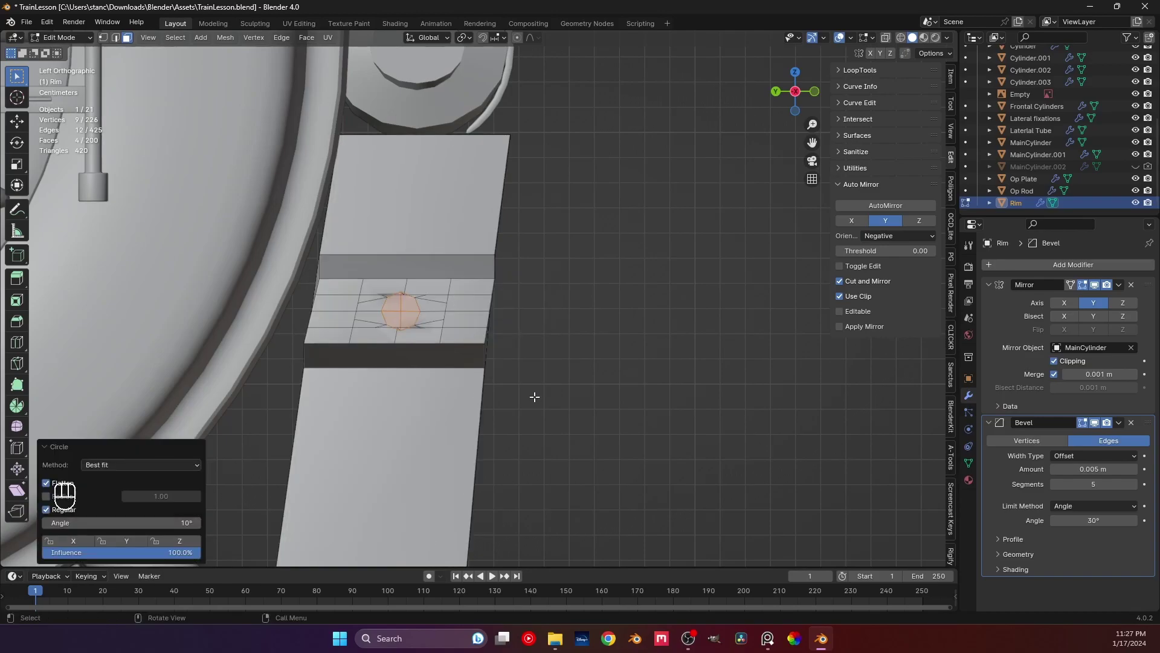
key("ctrl+z")
key("ctrl+z")
key("ctrl+z")
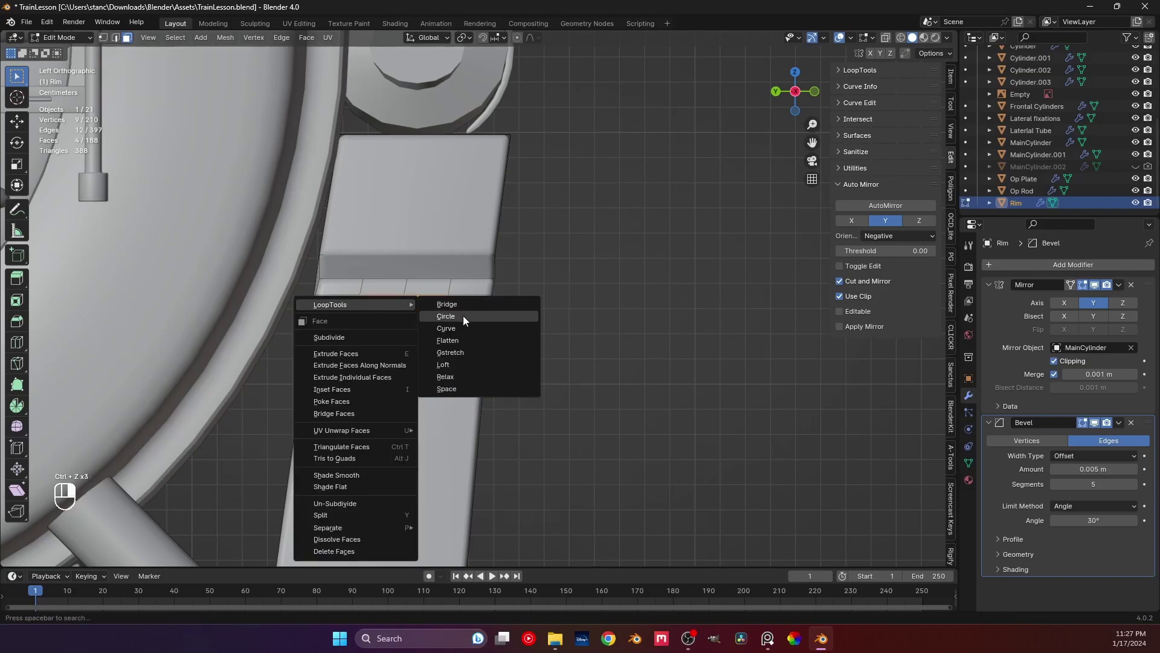
key("s")
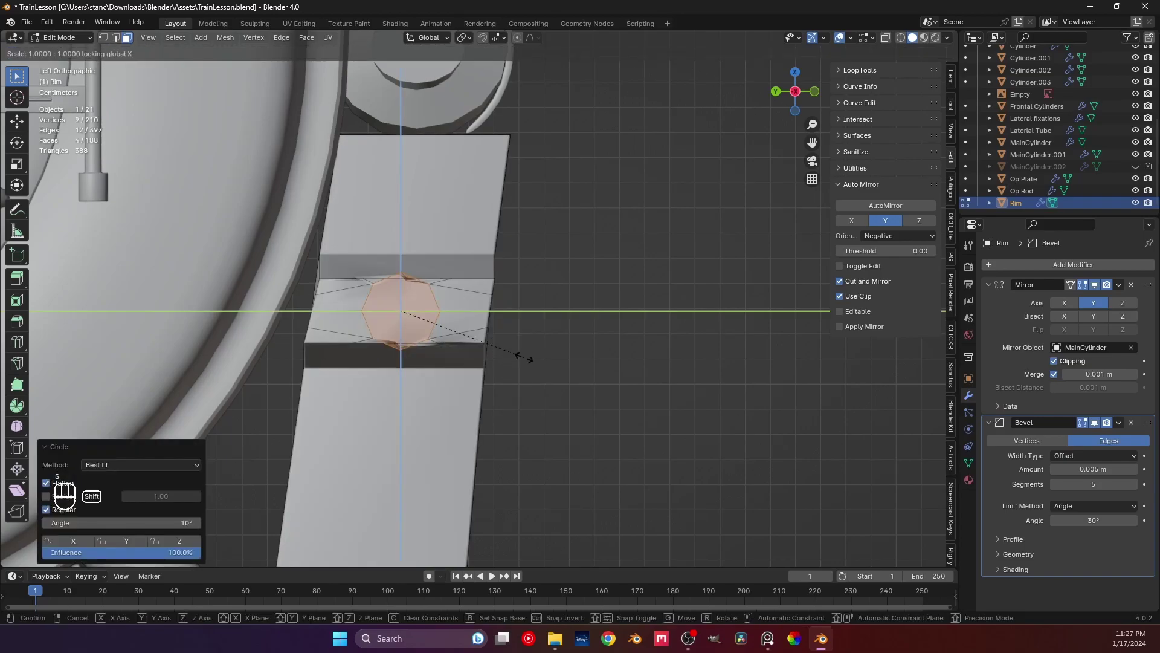
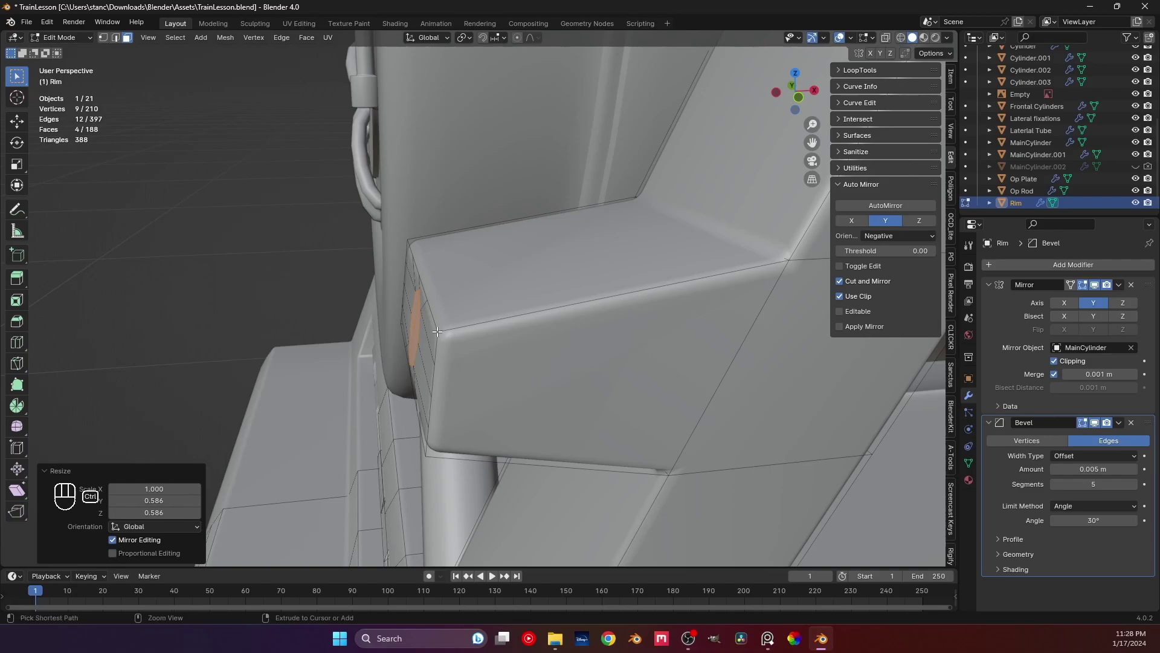
key("ctrl+KP_3")
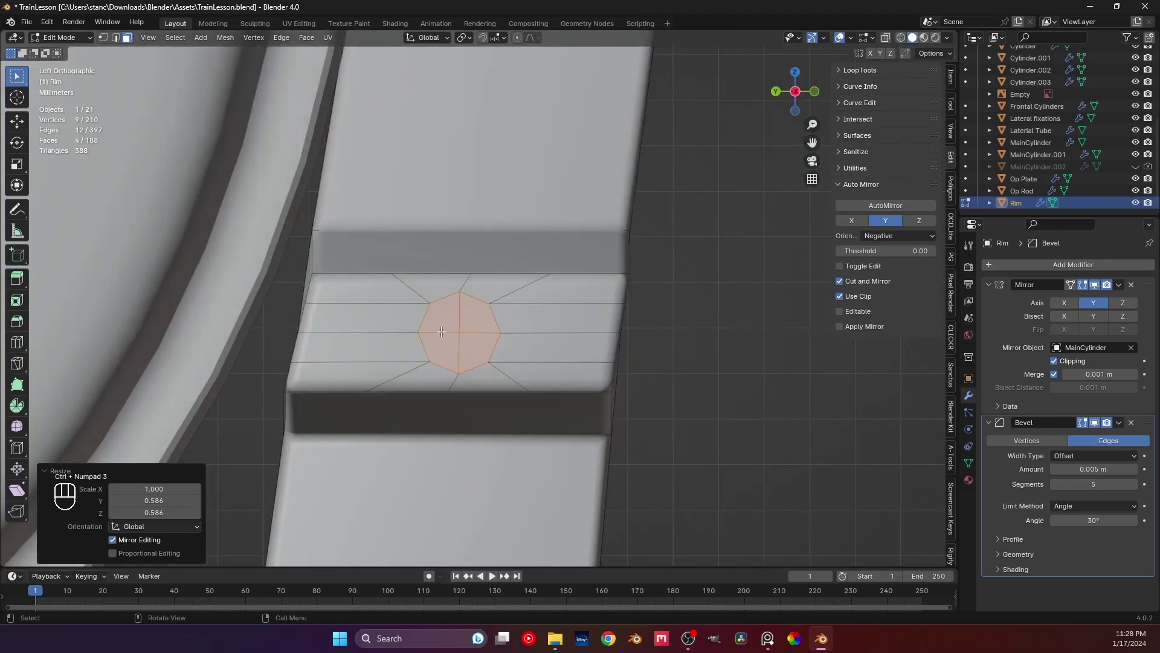
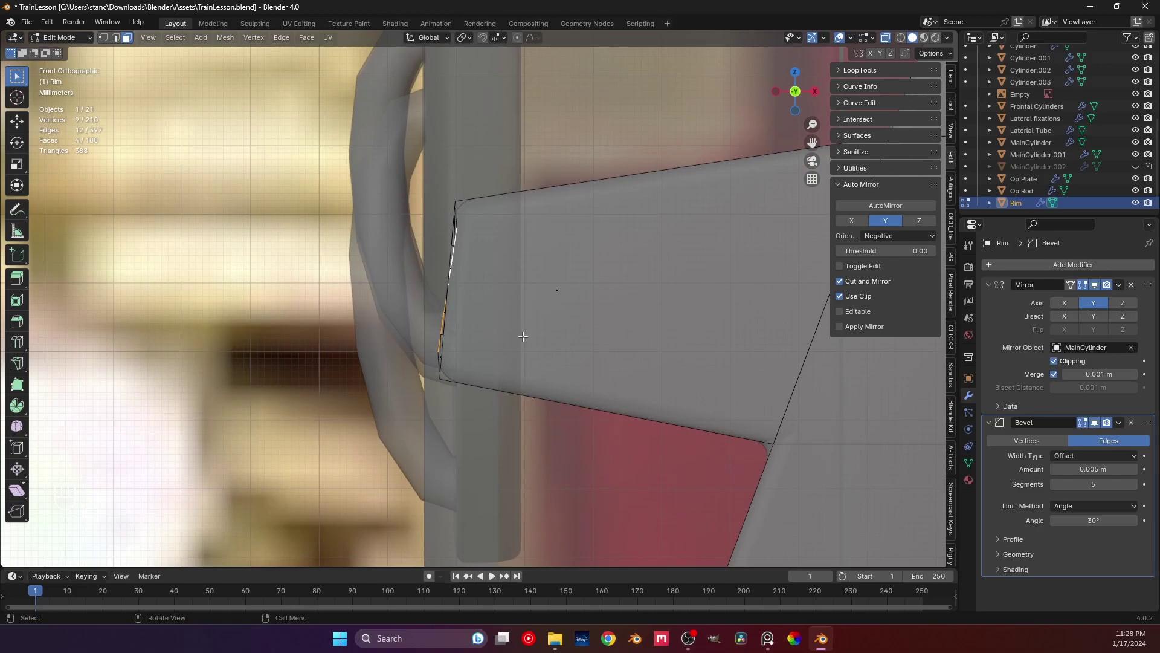
key("s")
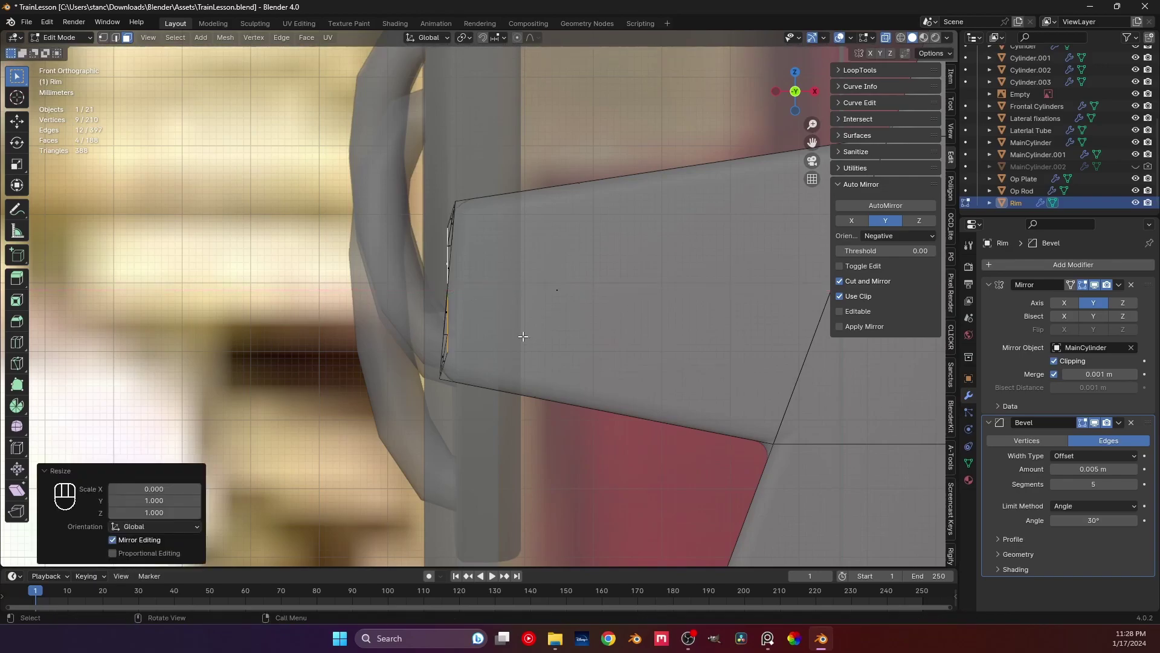
key("F3")
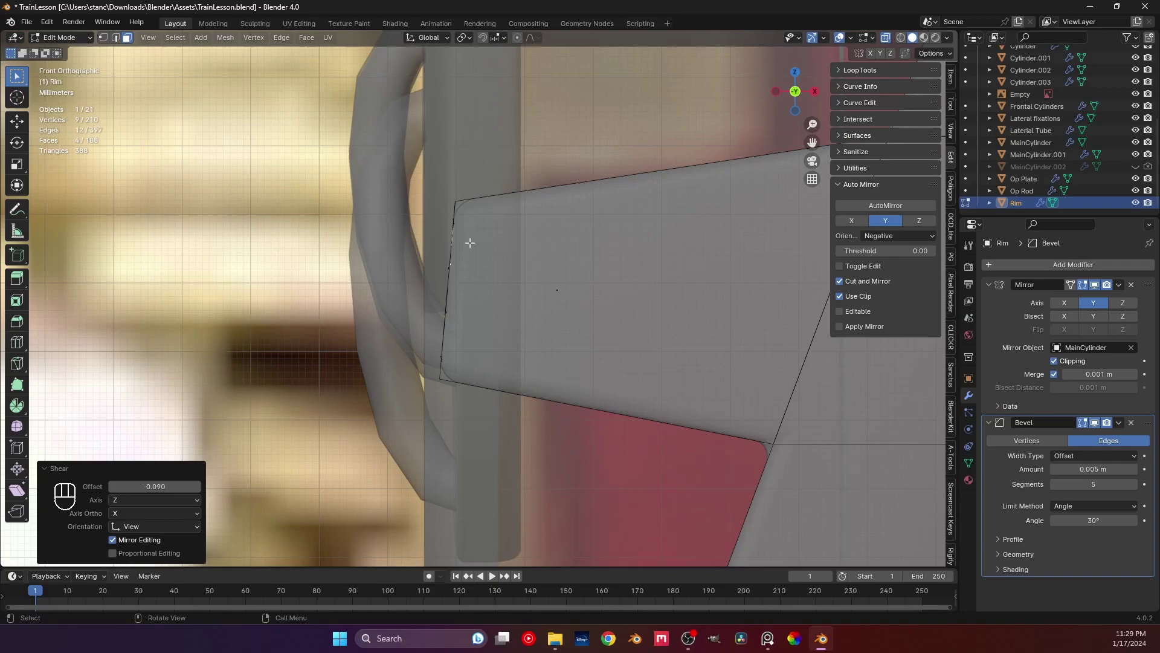
key("Tab")
left_click(435, 346)
left_click_drag(439, 348, 487, 361)
left_click_drag(488, 347, 531, 366)
middle_click(439, 346)
left_click(422, 343)
left_click_drag(434, 352, 529, 374)
left_click_drag(439, 333, 507, 344)
left_click_drag(498, 345, 473, 354)
left_click(473, 353)
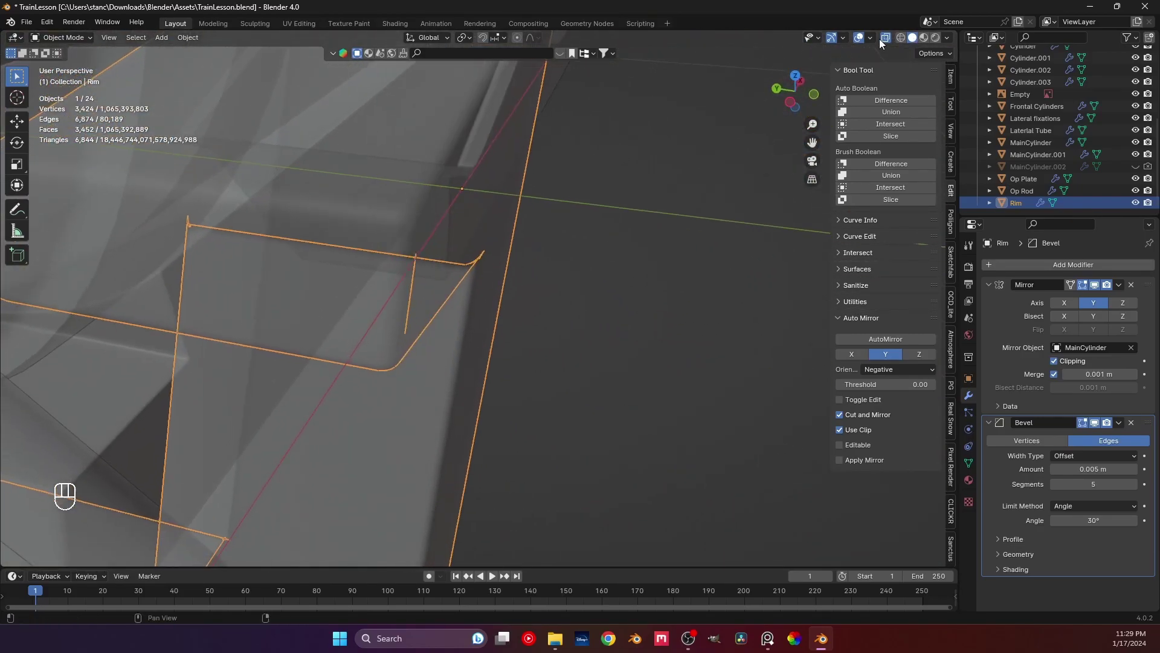
Step: Extrude the octagonal face outward into a bolt head and enlarge its tip, then leave mesh editing
key("Tab")
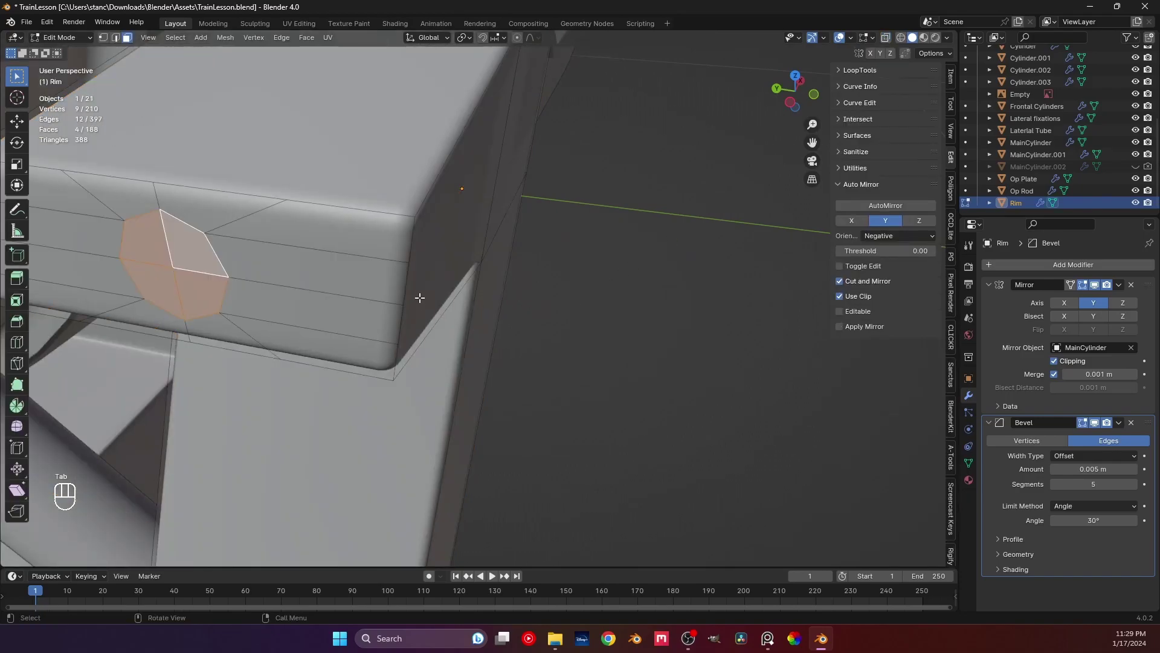
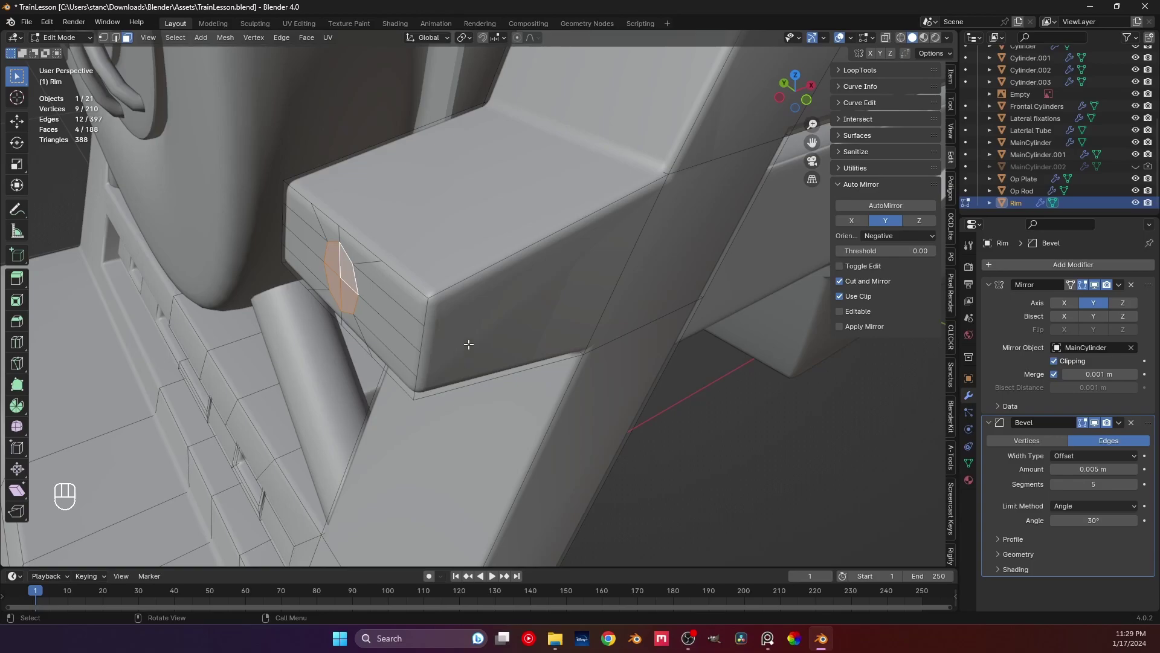
key("e")
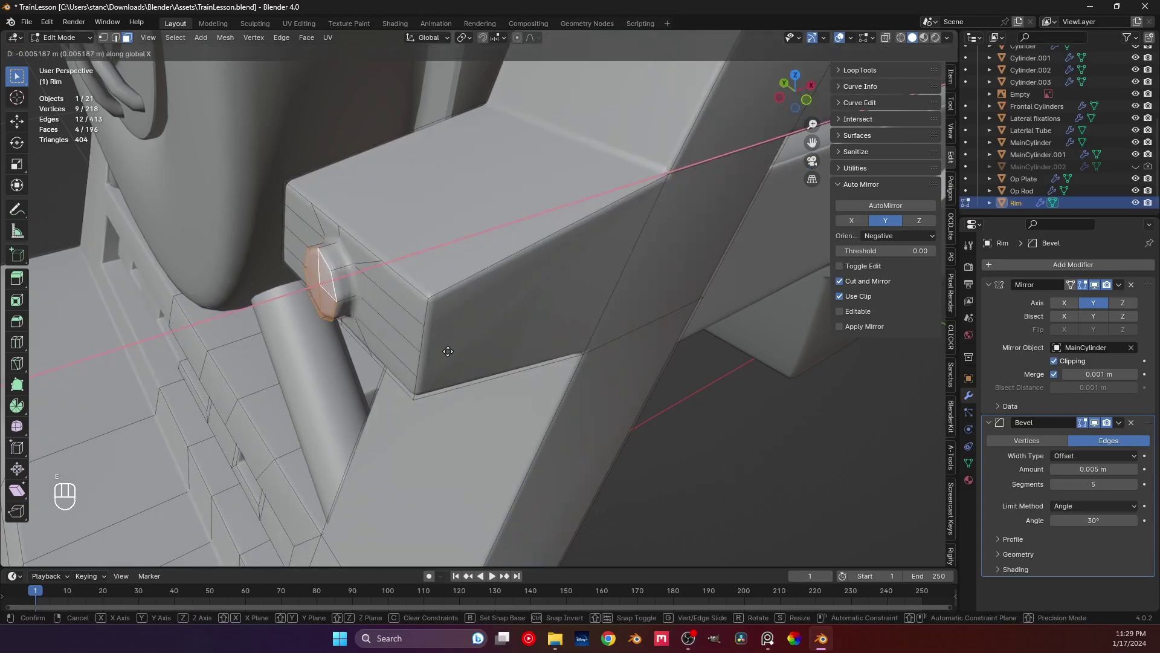
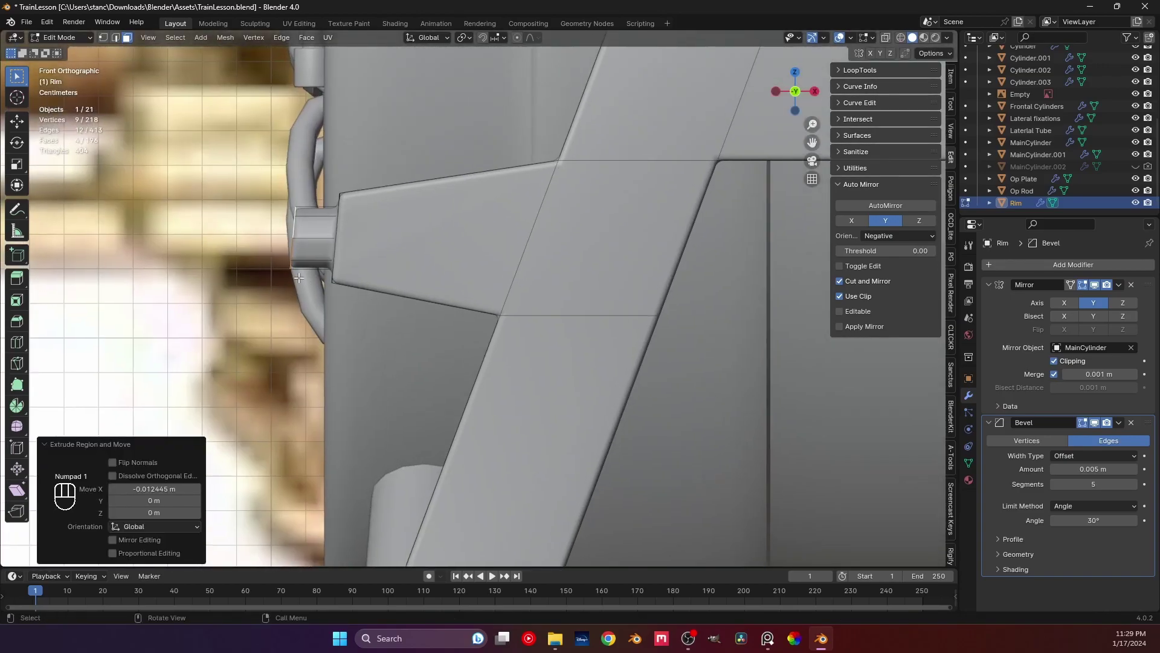
key("s")
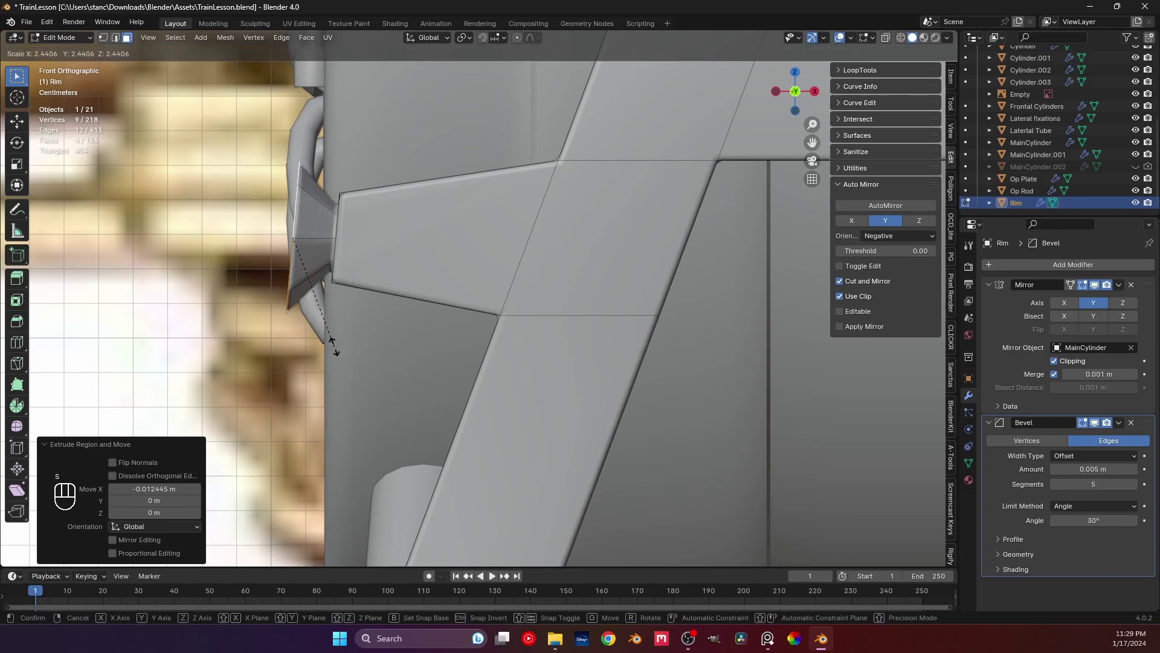
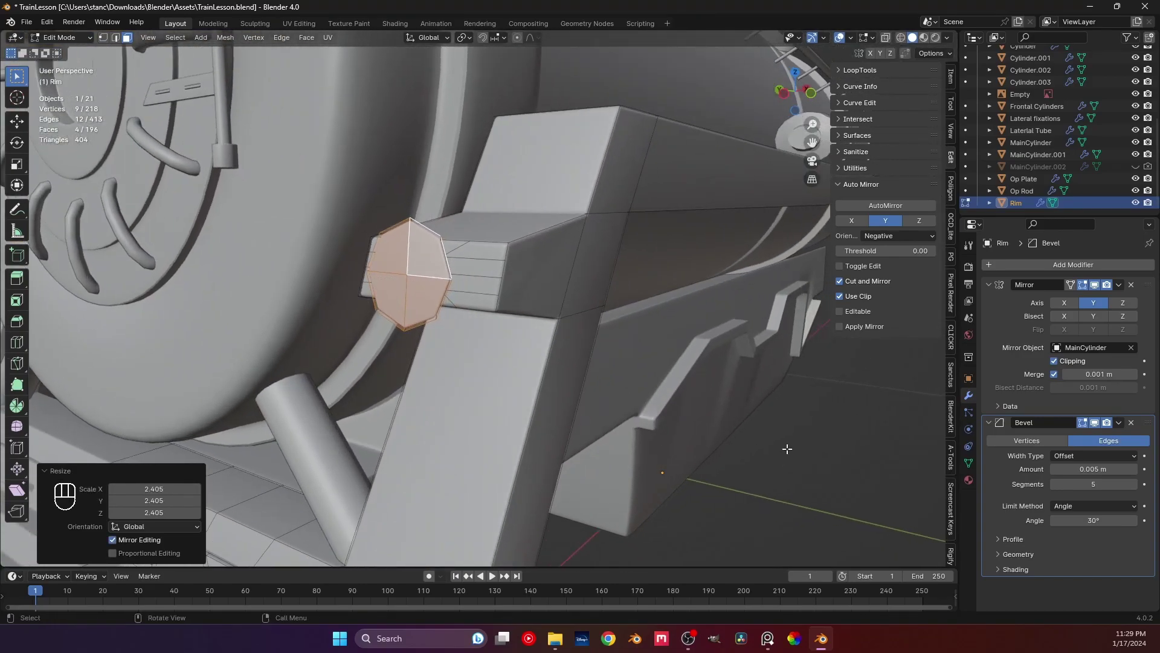
key("Tab")
left_click_drag(467, 329, 499, 327)
middle_click(499, 327)
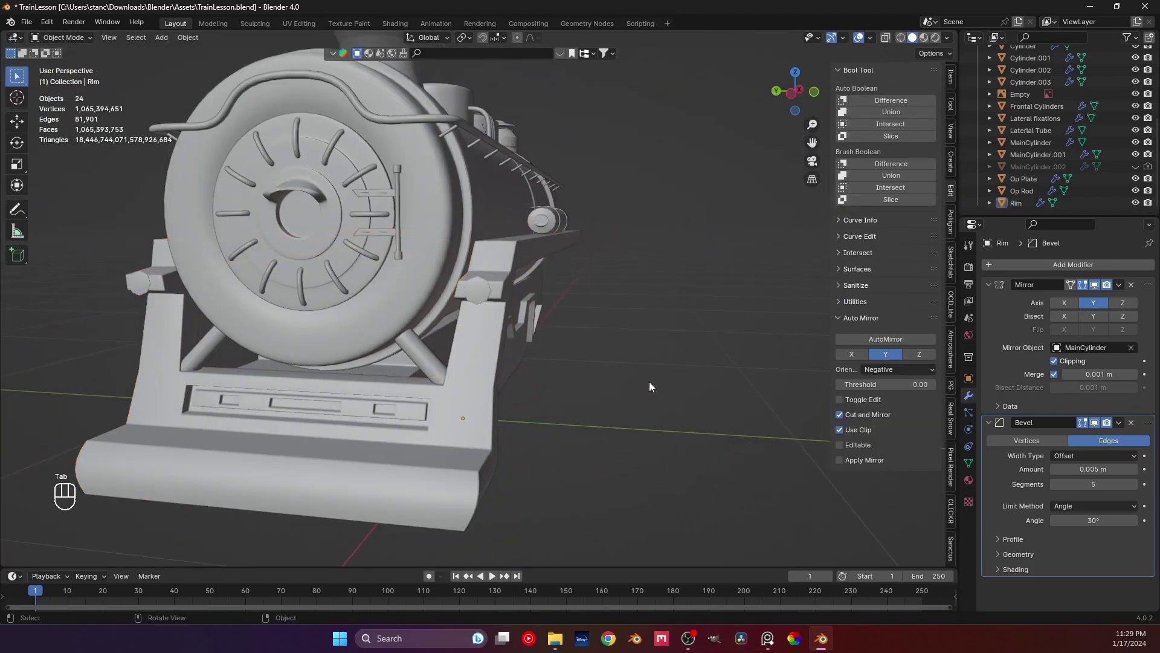
Step: Try edge loops around the extruded bolt head in front view, undo them, and inspect the result
key("KP_1")
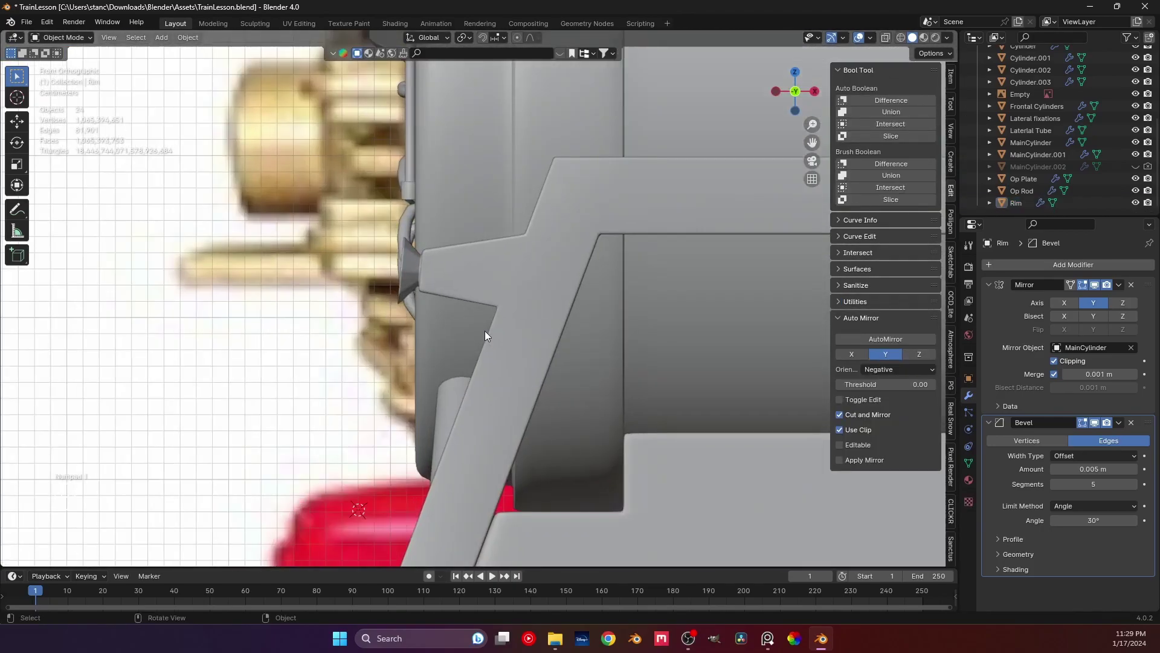
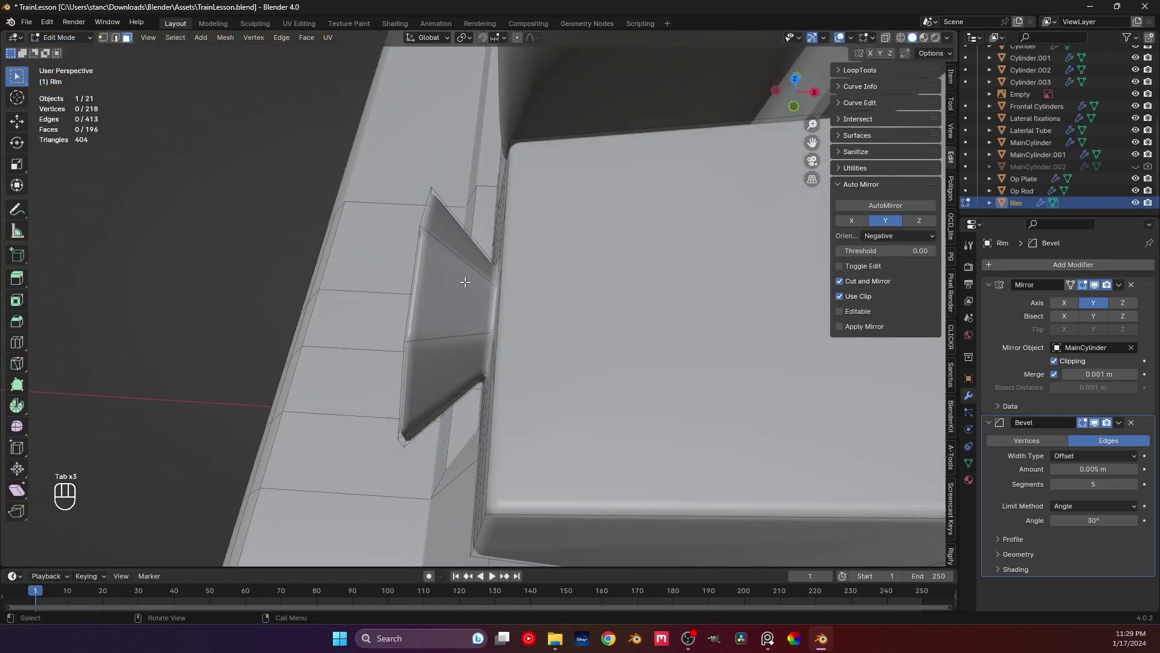
left_click_drag(460, 281, 455, 277)
key("ctrl+r")
left_click(403, 296)
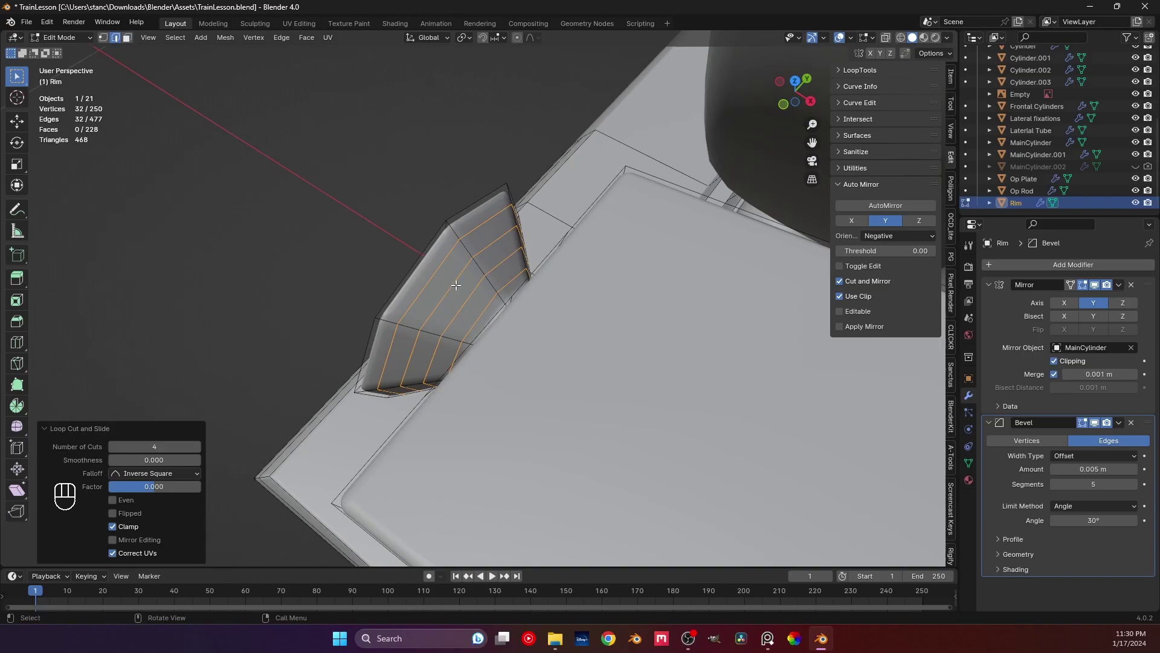
key("ctrl+z")
left_click_drag(480, 275, 507, 256)
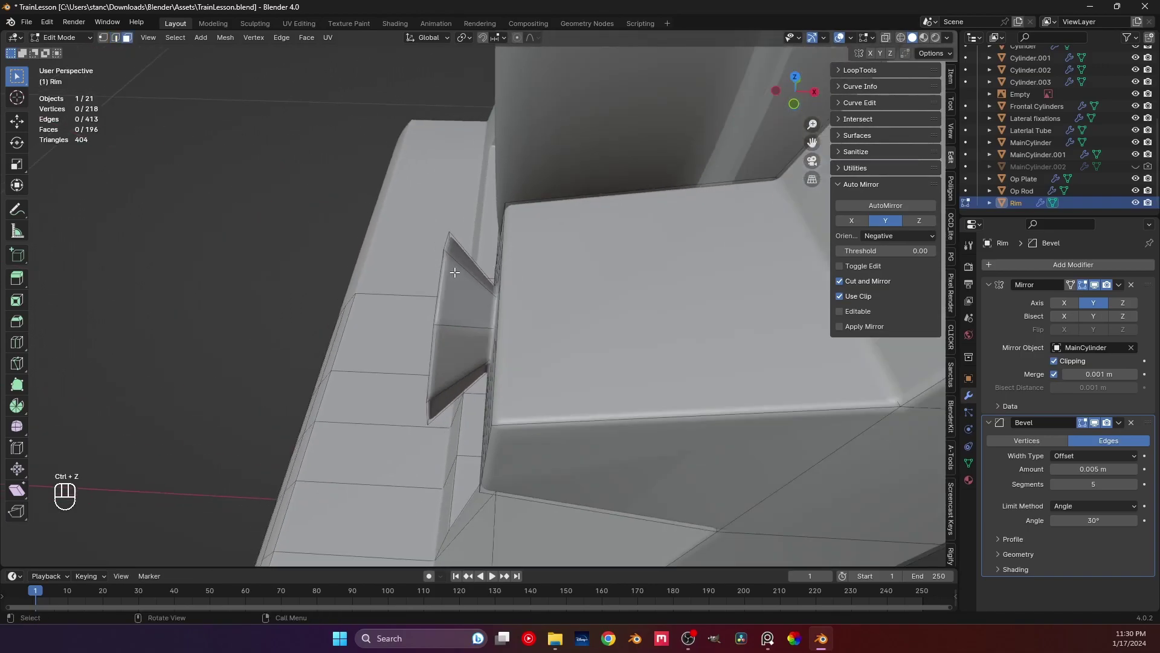
left_click_drag(444, 277, 481, 251)
left_click_drag(529, 241, 367, 393)
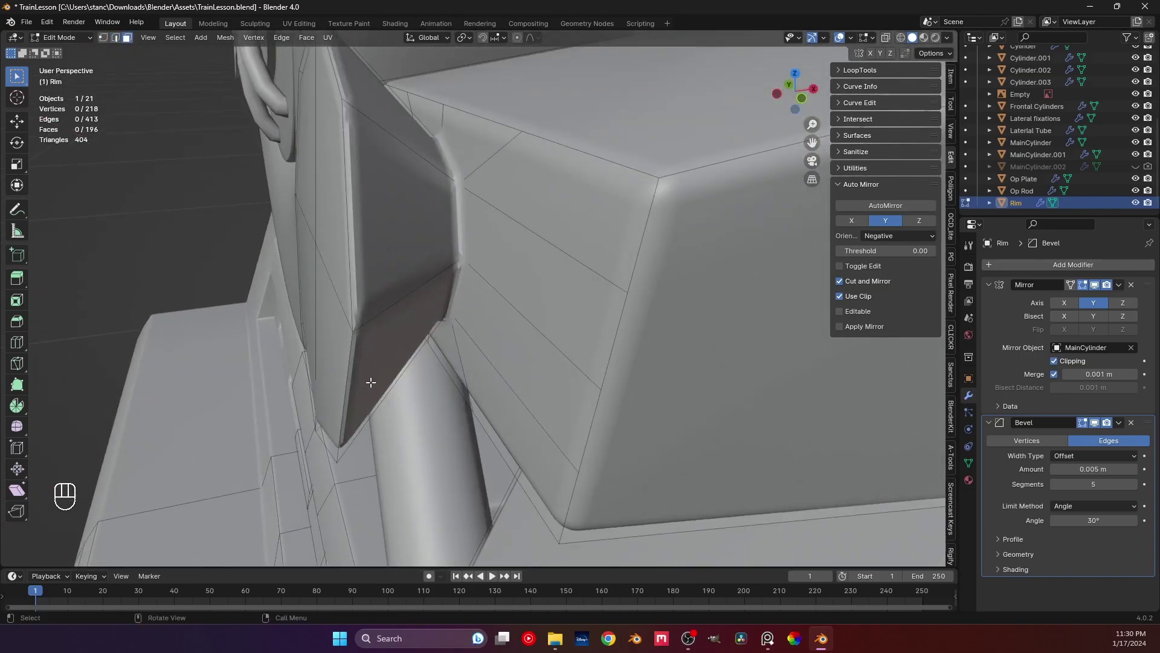
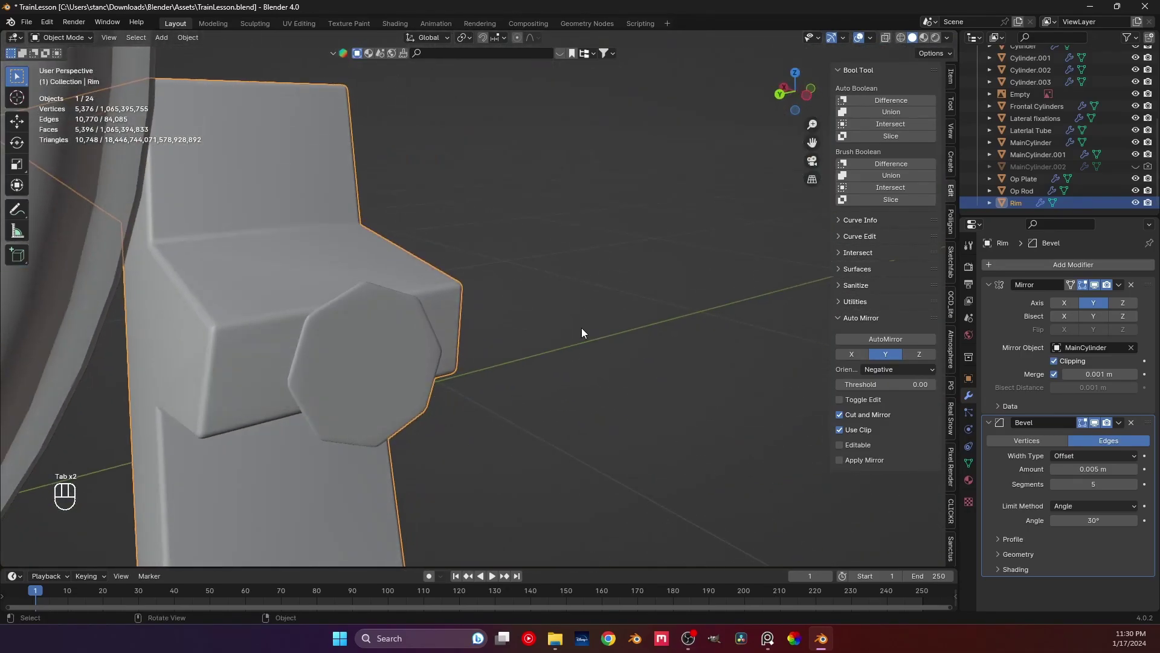
key("ctrl+z")
key("ctrl+z")
key("ctrl+z")
key("ctrl+z")
left_click_drag(561, 334, 466, 337)
left_click(463, 337)
left_click(510, 326)
left_click_drag(456, 297, 449, 321)
left_click(423, 330)
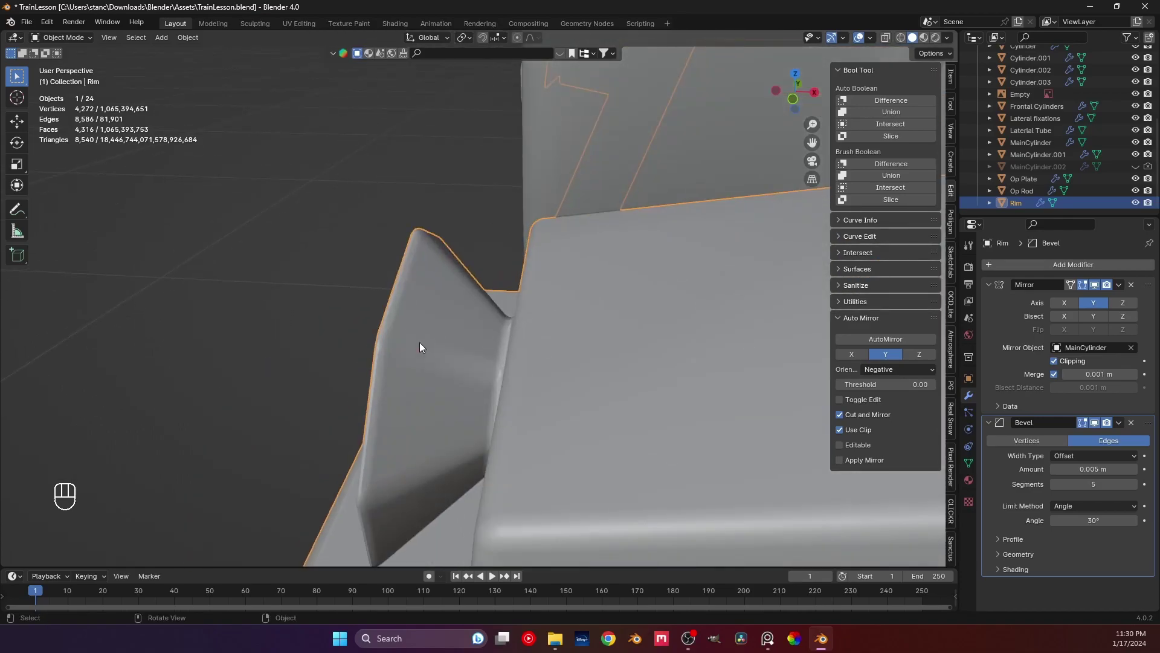
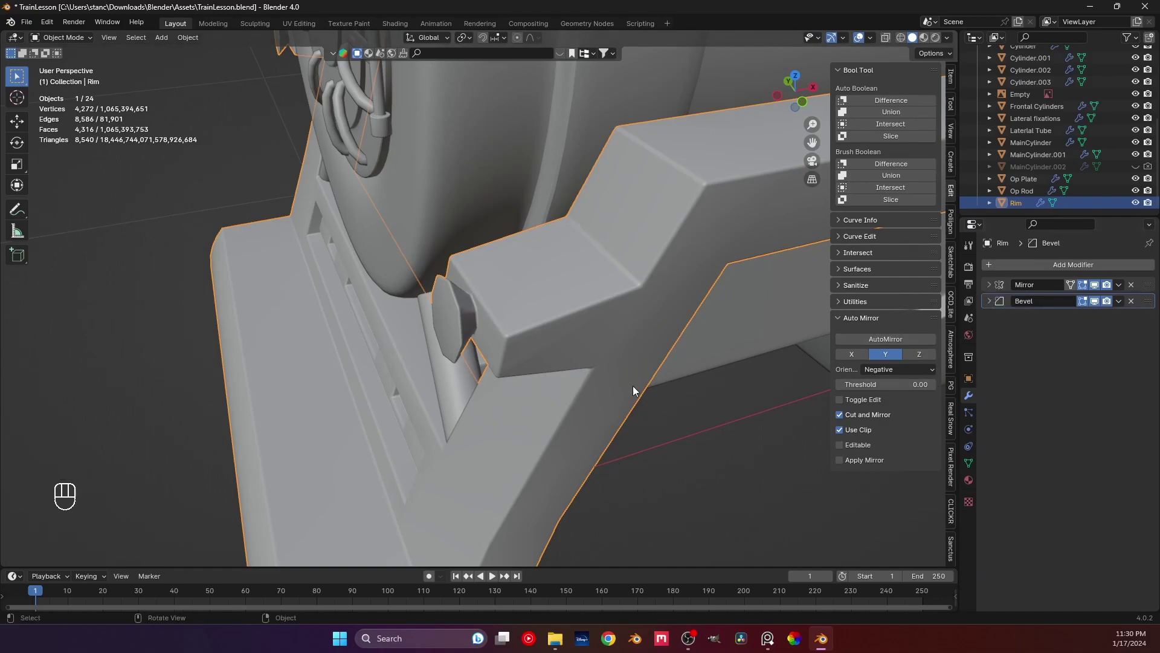
key("ctrl+1")
left_click(535, 311)
left_click_drag(452, 327, 417, 331)
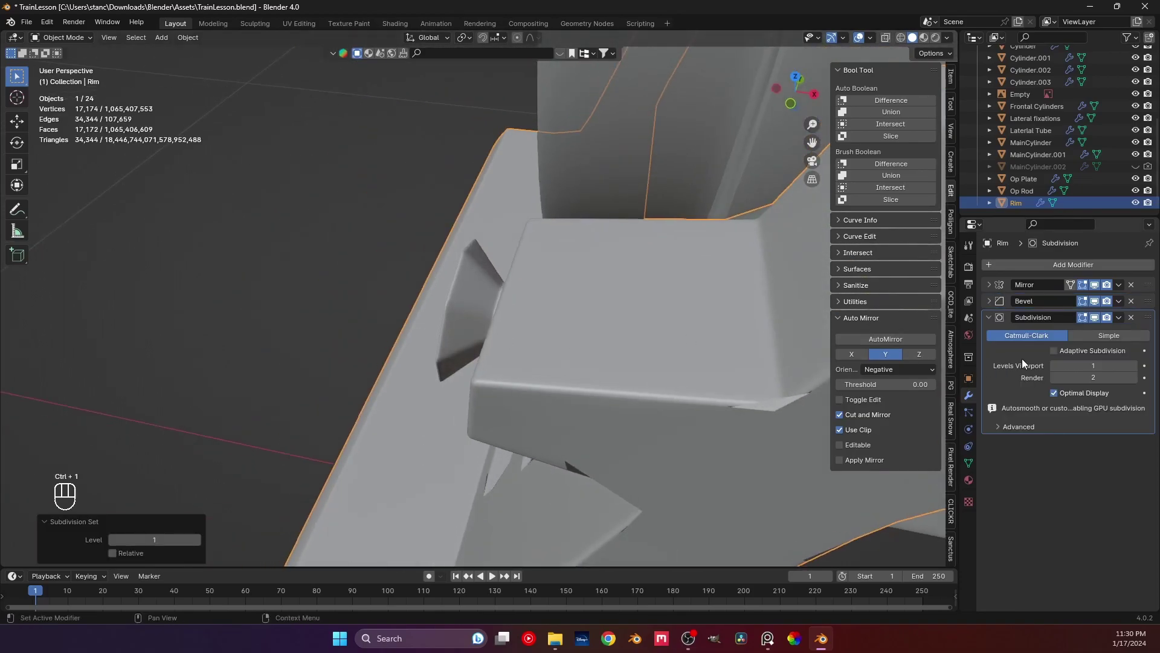
left_click(1057, 355)
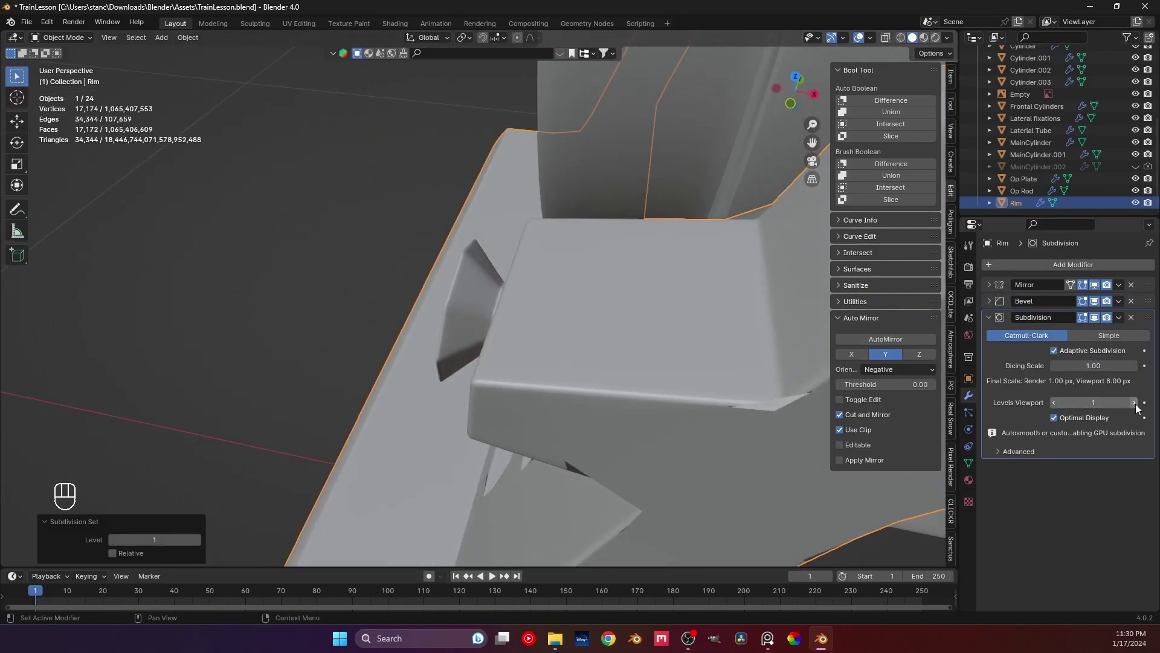
left_click(1136, 408)
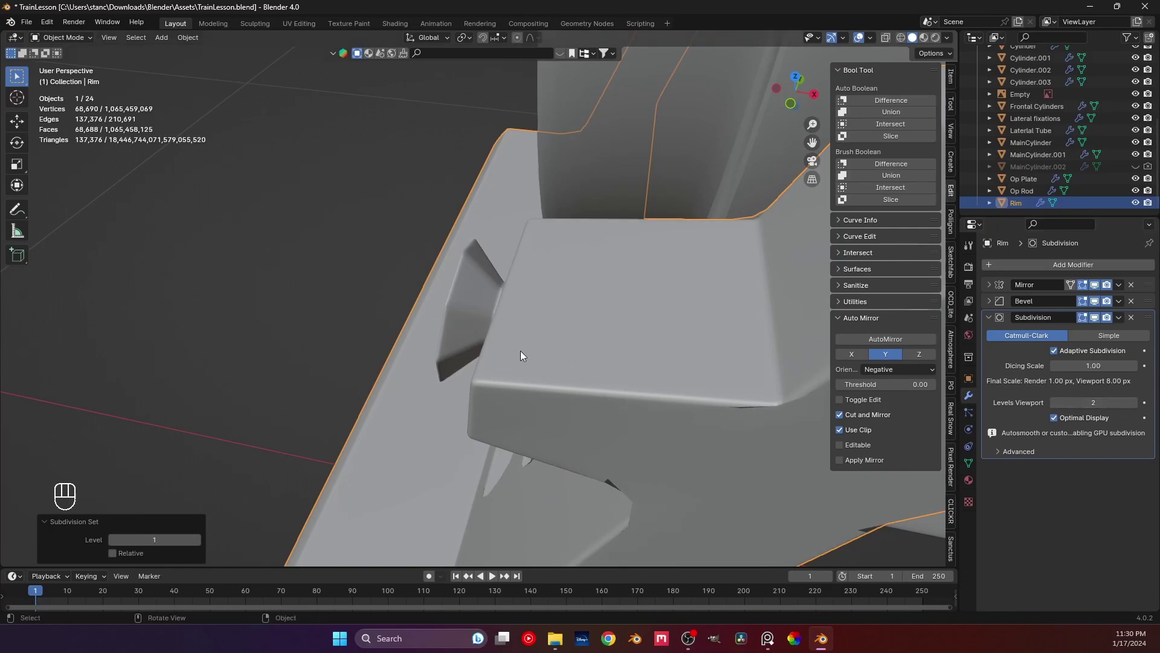
left_click_drag(551, 355, 623, 339)
left_click_drag(540, 421, 582, 370)
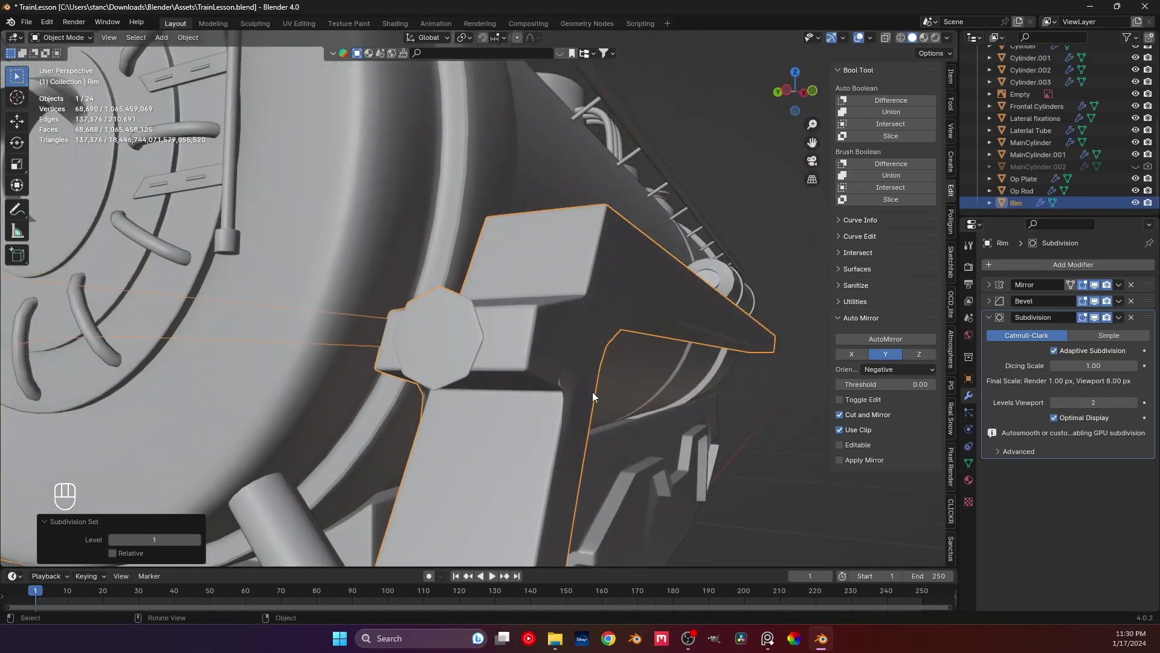
middle_click(1096, 302)
left_click_drag(536, 334, 514, 358)
left_click_drag(507, 358, 476, 348)
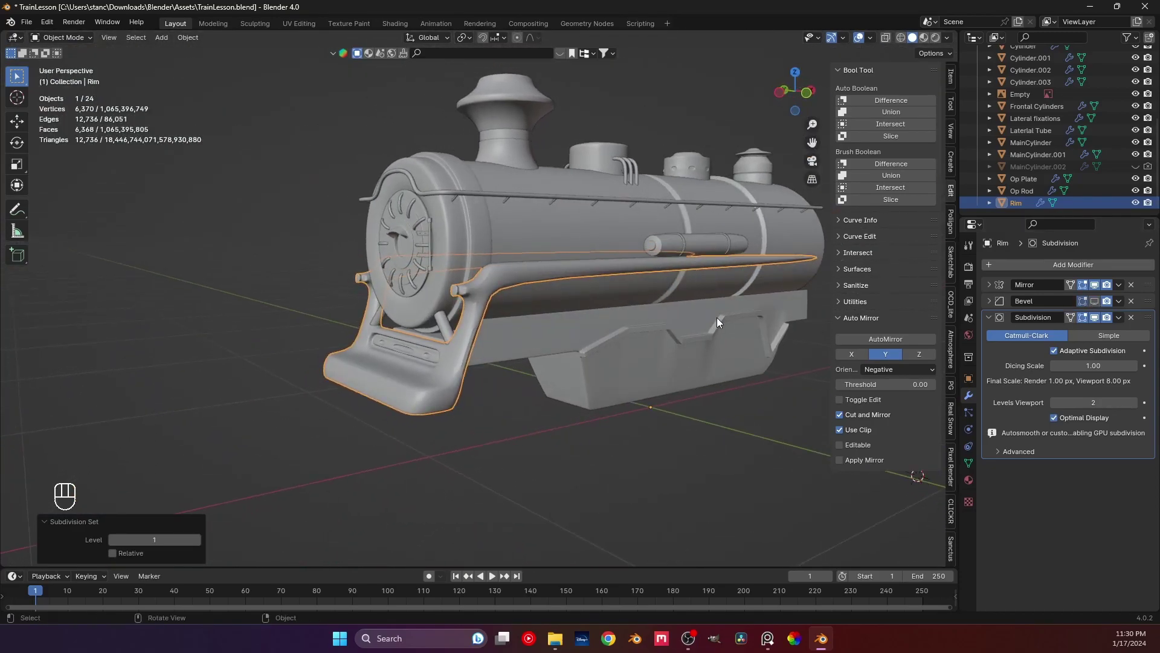
left_click(1137, 321)
middle_click(1101, 301)
middle_click(583, 428)
left_click_drag(439, 286, 503, 298)
middle_click(428, 290)
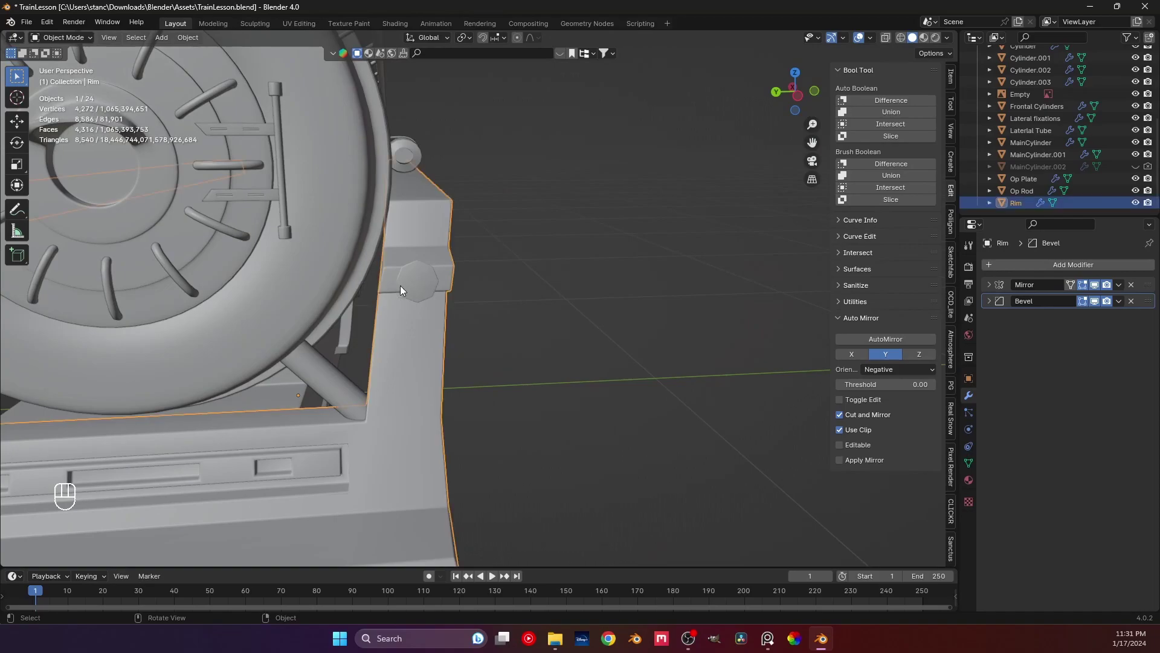
Step: In side orthographic view, select the octagonal bolt face and inset it to form a recess
key("KP_1")
key("KP_1")
key("KP_3")
key("ctrl+KP_3")
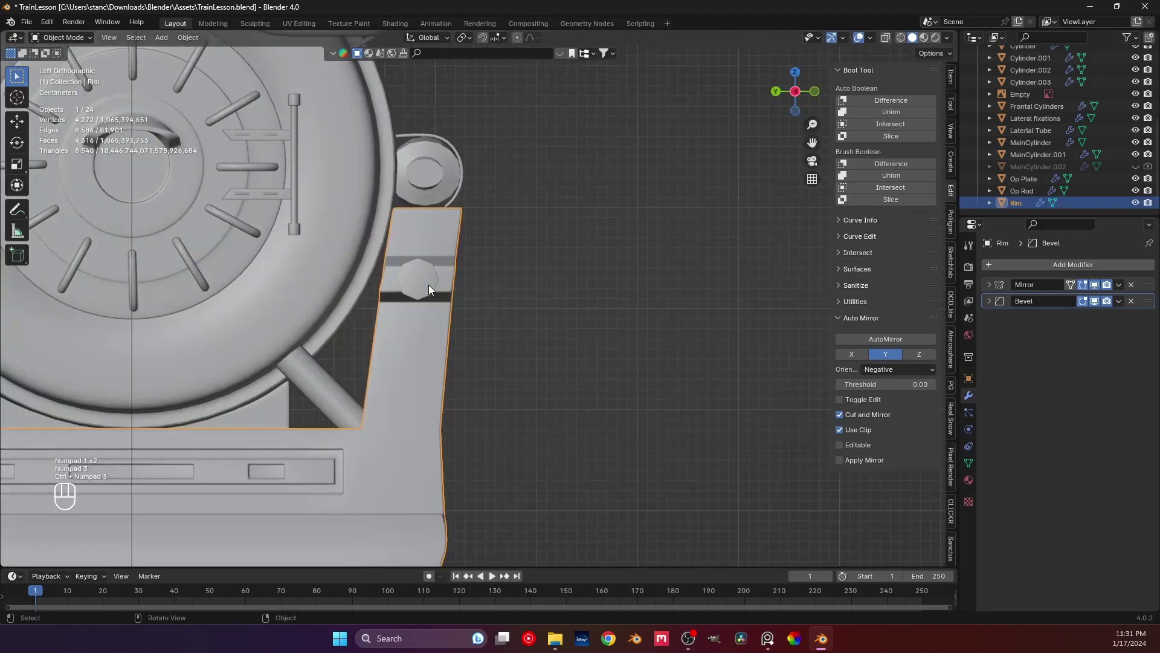
left_click_drag(428, 257, 459, 256)
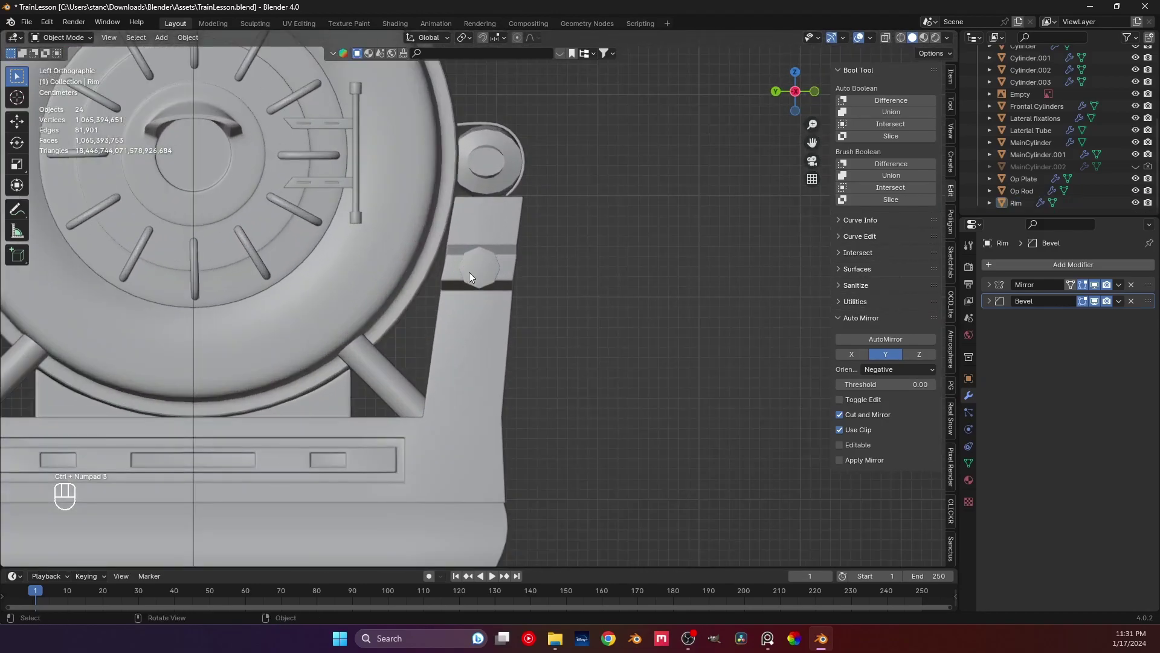
key("Tab")
left_click_drag(484, 265, 489, 299)
key("3")
left_click(486, 291)
key("i")
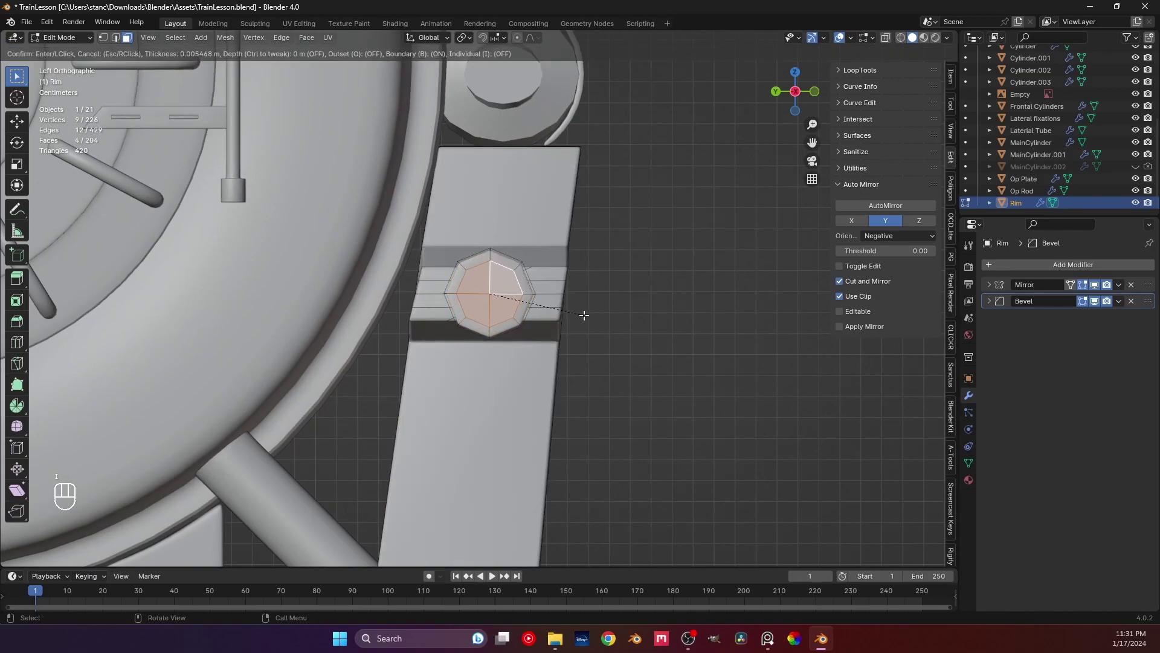
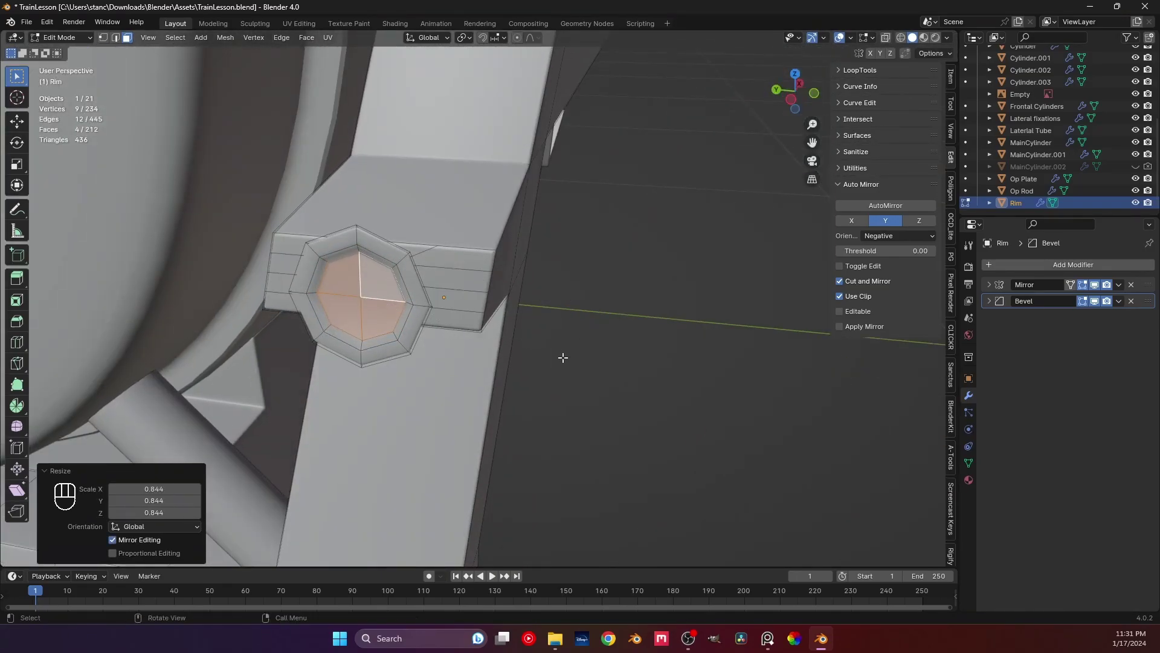
key("Tab")
Step: Slide an extra edge loop near the bolt's octagonal rim to bevel the recess, then return to Object Mode
left_click_drag(548, 321, 570, 307)
key("ctrl+s")
left_click_drag(440, 298, 402, 297)
key("ctrl+s")
left_click_drag(415, 280, 403, 285)
key("Tab")
left_click_drag(404, 279, 436, 276)
left_click(382, 284)
left_click_drag(391, 232, 432, 250)
left_click_drag(421, 274, 399, 280)
left_click(415, 261)
left_click_drag(402, 206, 414, 181)
key("ctrl+r")
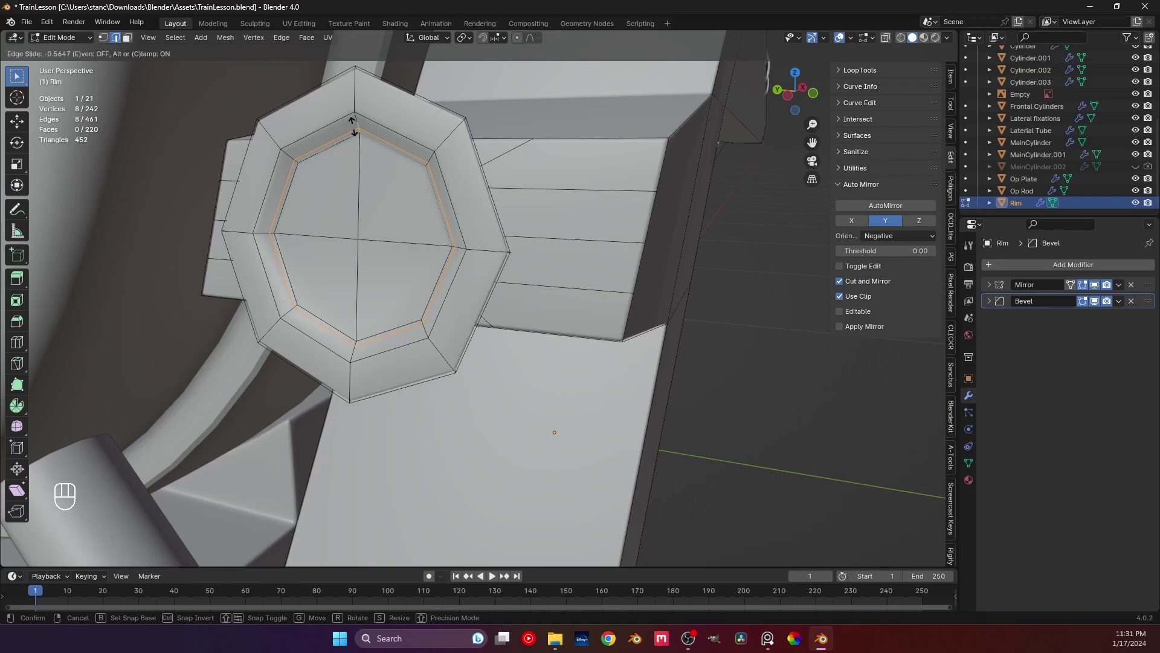
key("Tab")
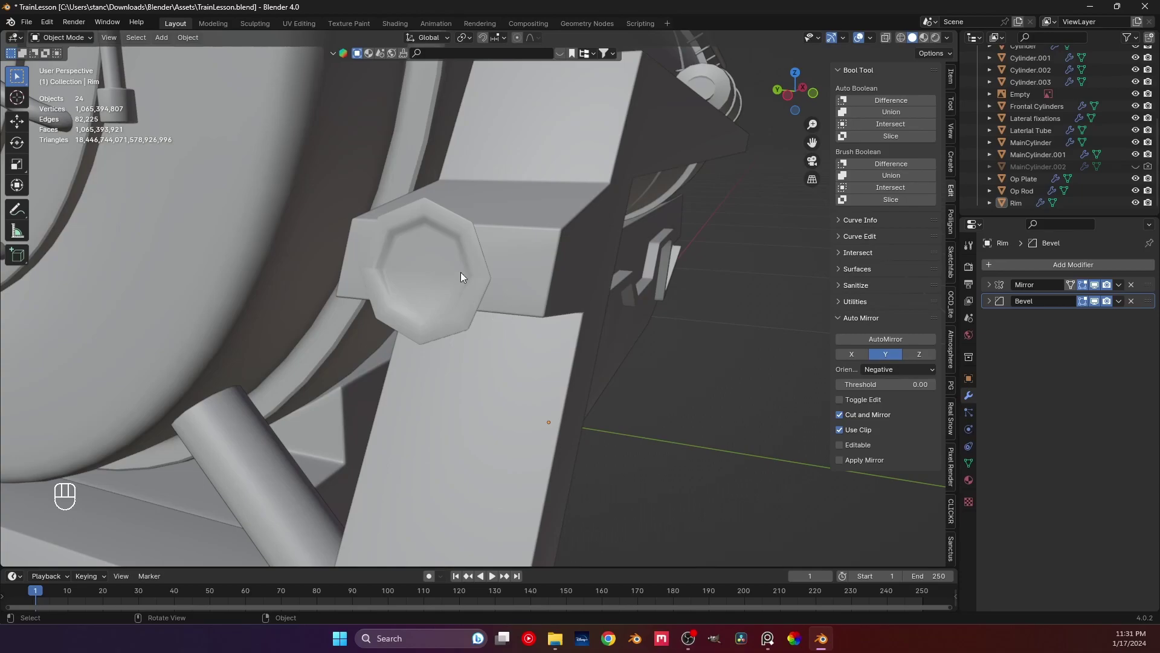
Step: Save TrainLesson.blend with the finished inset bolt head on the Rim bracket
left_click_drag(415, 271, 573, 267)
left_click_drag(573, 267, 532, 320)
left_click_drag(532, 321, 413, 305)
key("Tab")
key("Tab")
key("ctrl+s")
left_click_drag(539, 371, 533, 282)
left_click_drag(528, 265, 524, 244)
Step: Zoom out and orbit to view the whole locomotive from the front
key("KP_1")
left_click_drag(357, 236, 491, 257)
left_click_drag(487, 294, 495, 285)
left_click_drag(404, 282, 397, 284)
left_click_drag(398, 284, 479, 286)
left_click_drag(437, 282, 518, 271)
left_click(404, 348)
key("KP_1")
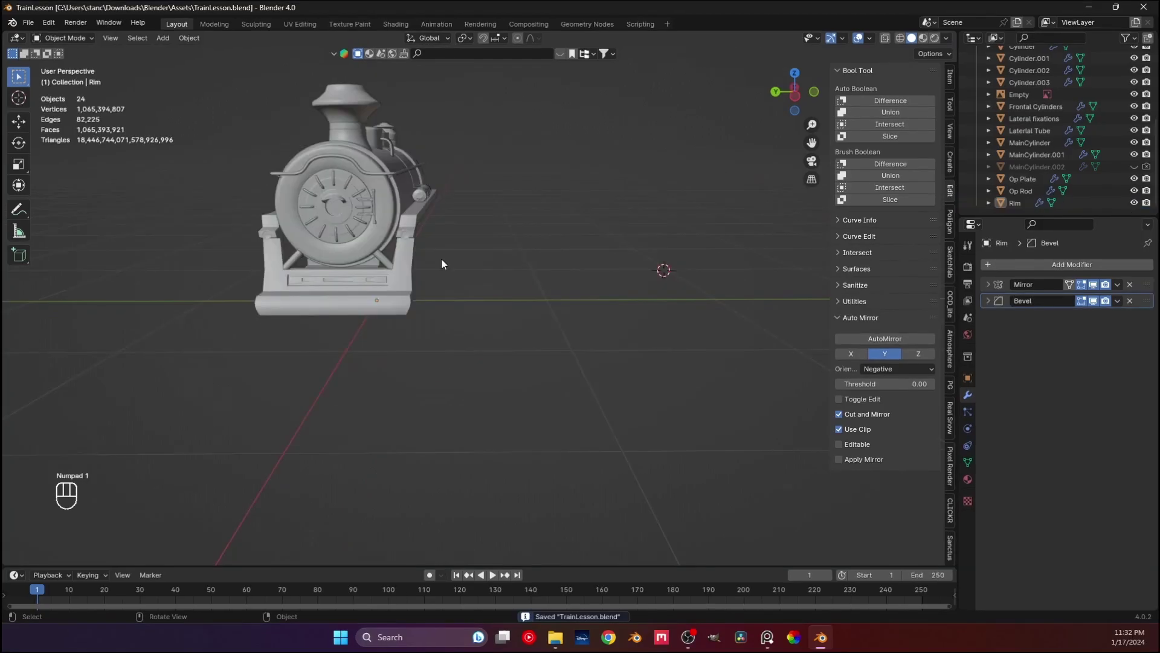